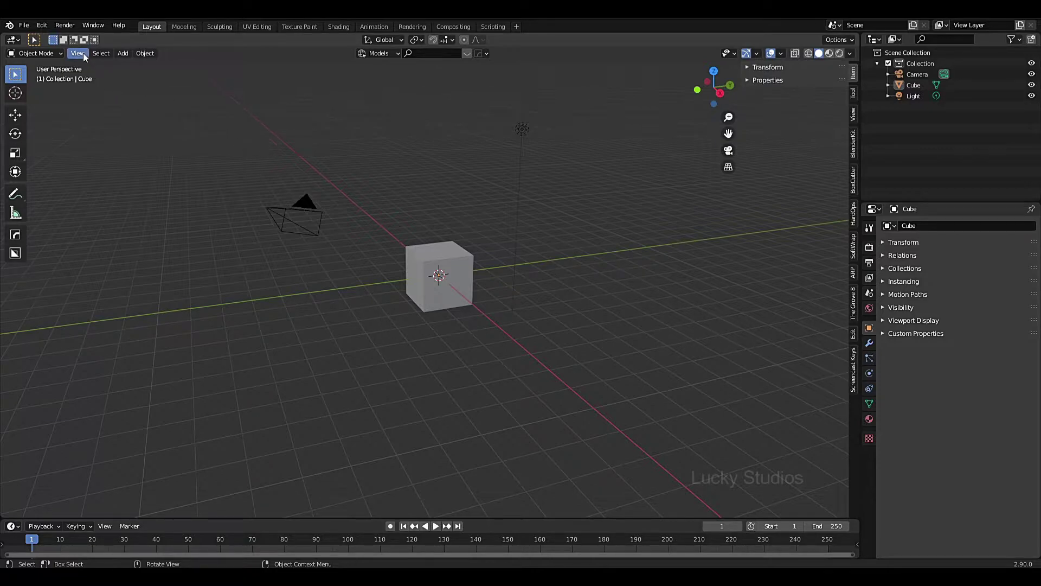
Glance at the View > Viewpoint options, then select and delete the default cube, camera and light.
{"action": "left_click", "coordinate": [86, 57]}
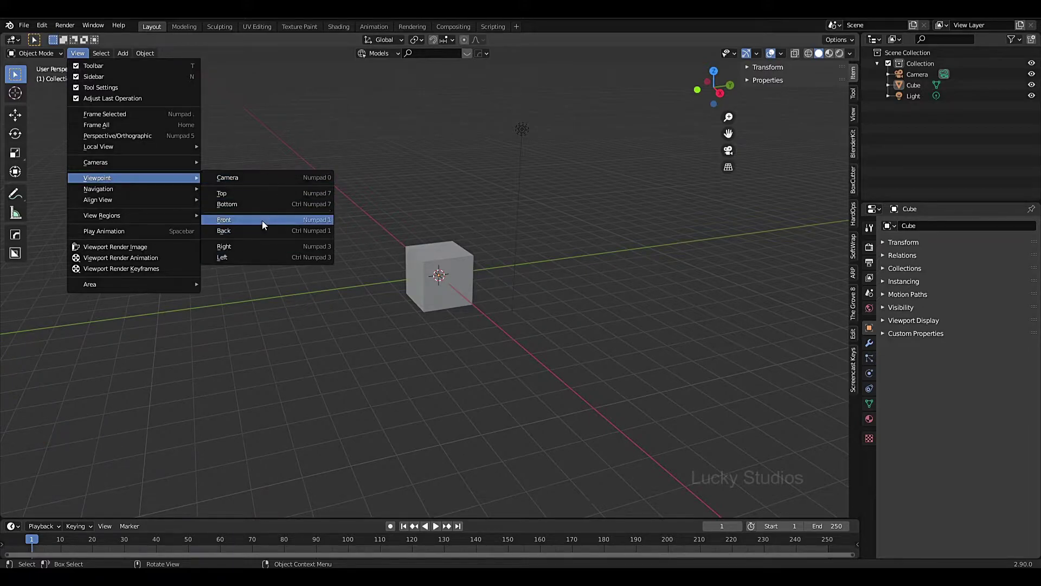
{"action": "left_click", "coordinate": [327, 128]}
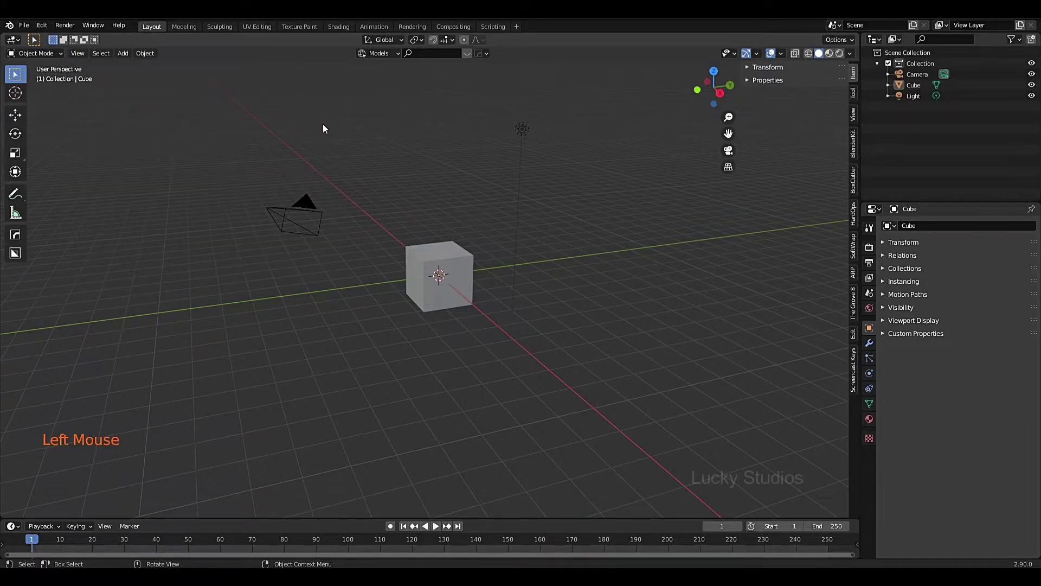
{"action": "left_click", "coordinate": [257, 104]}
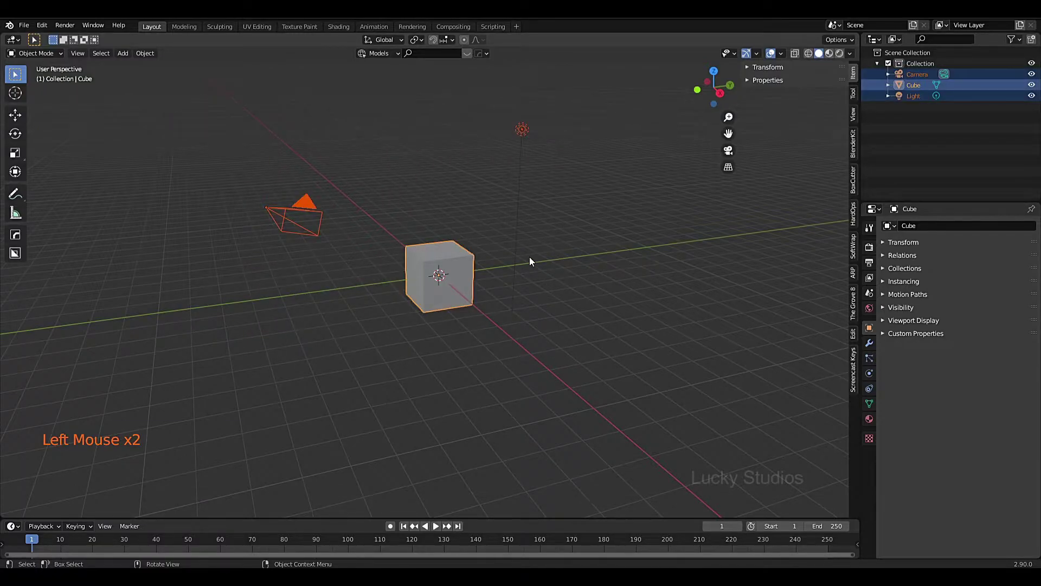
{"action": "key", "text": "Delete"}
{"action": "key", "text": "shift+a"}
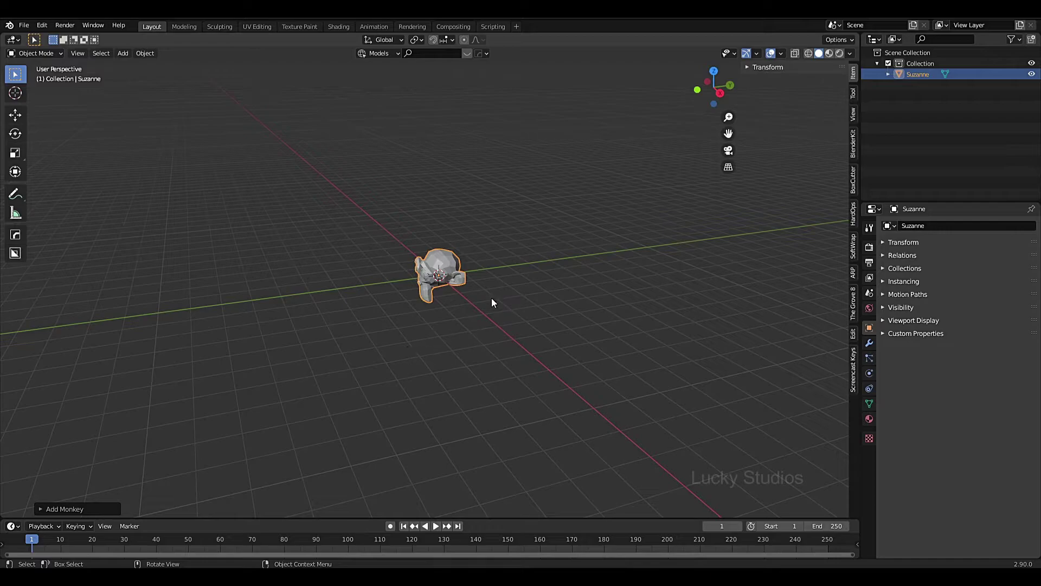
{"action": "scroll", "scroll_direction": "down", "scroll_amount": 3}
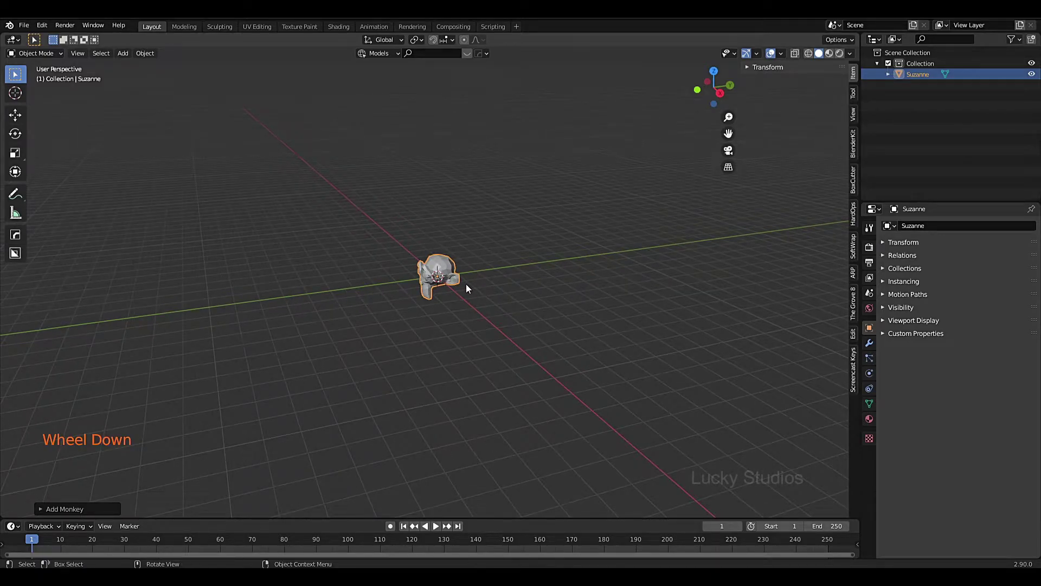
{"action": "key", "text": "alt+r"}
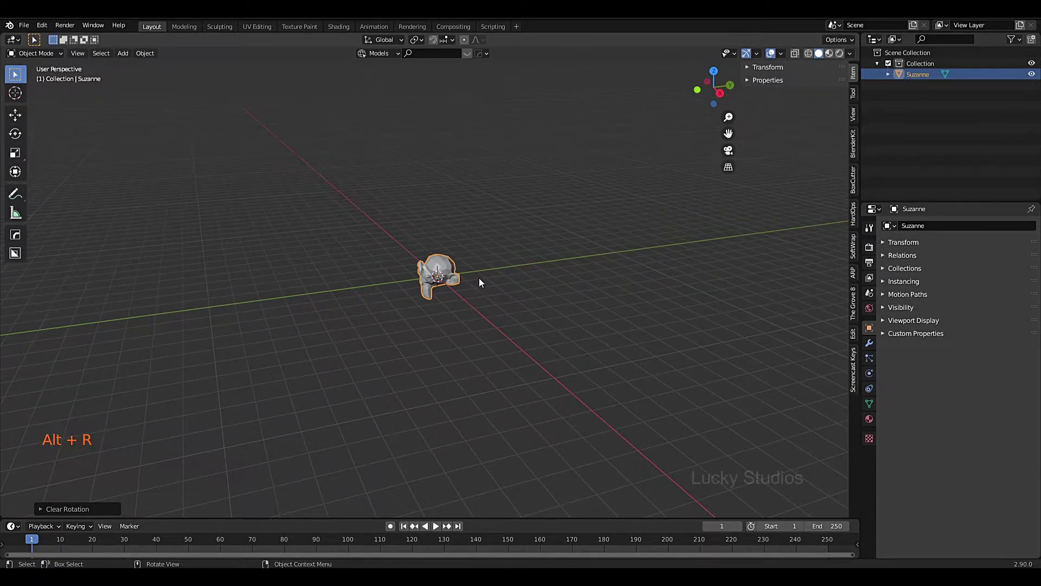
{"action": "scroll", "scroll_direction": "up", "scroll_amount": 3}
{"action": "scroll", "scroll_direction": "down", "scroll_amount": 3}
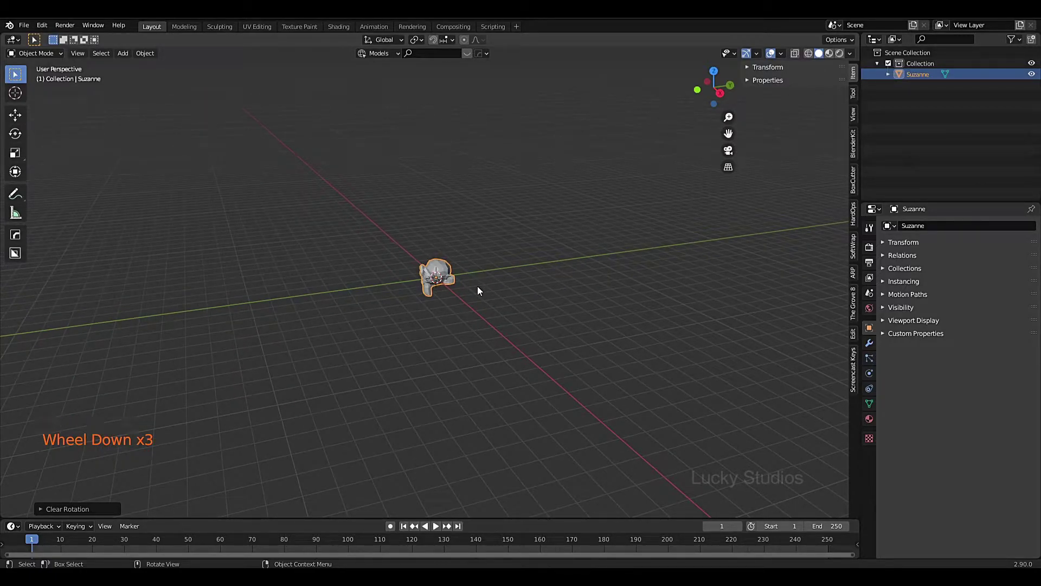
{"action": "key", "text": "KP_1"}
{"action": "scroll", "scroll_direction": "up", "scroll_amount": 3}
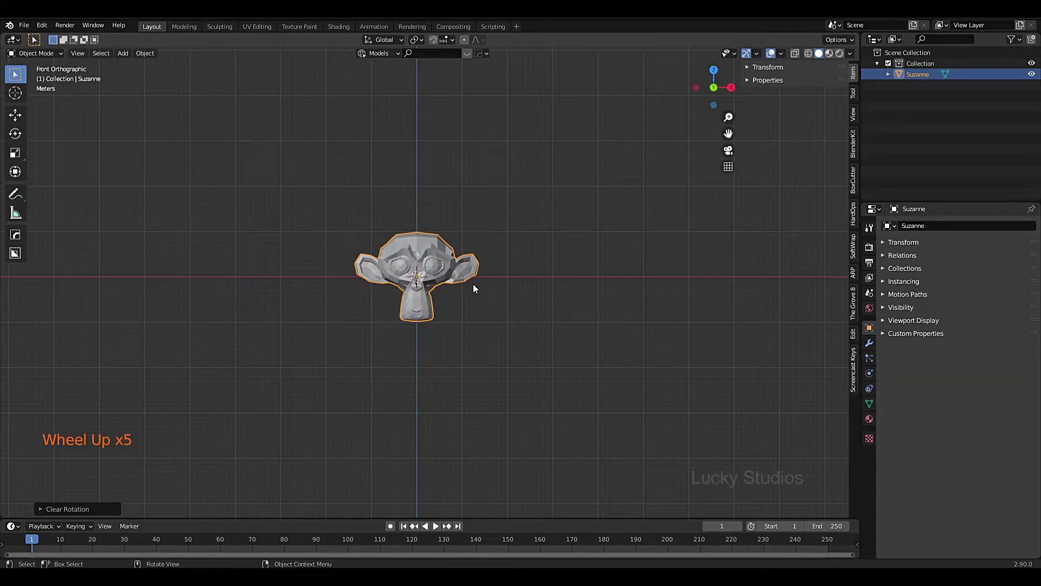
{"action": "key", "text": "KP_3"}
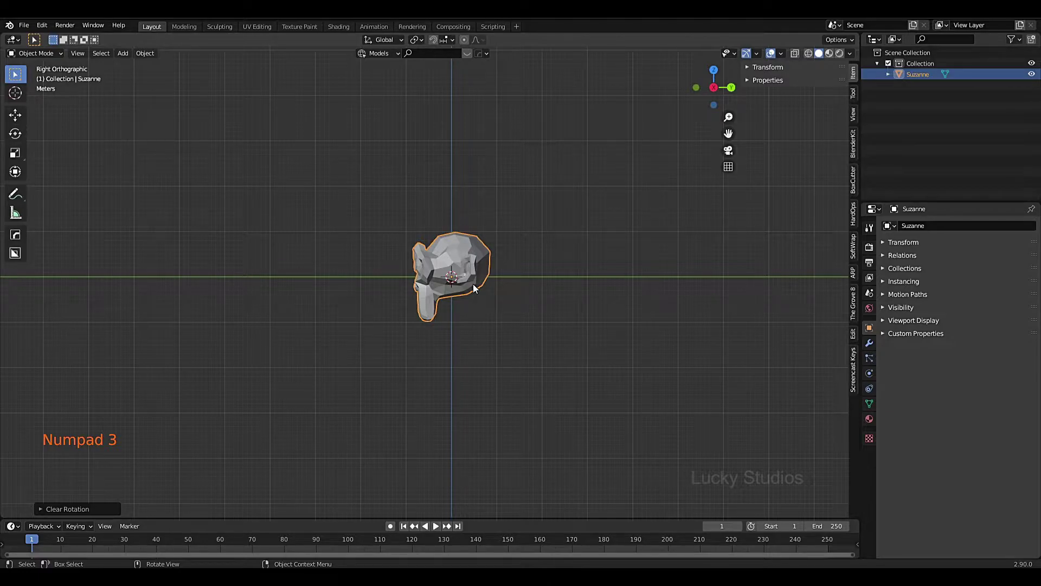
{"action": "key", "text": "KP_7"}
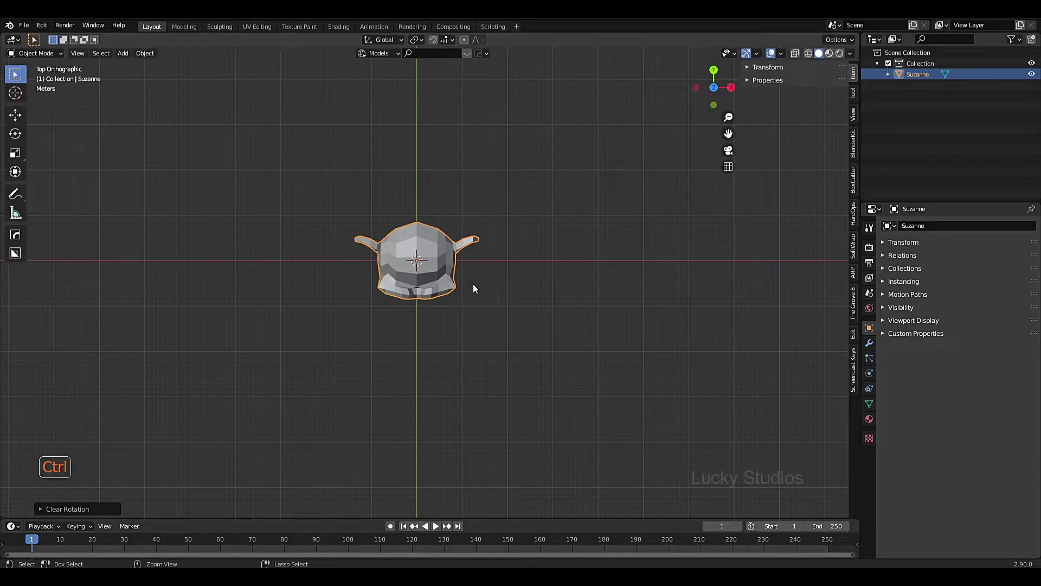
{"action": "key", "text": "ctrl+KP_1"}
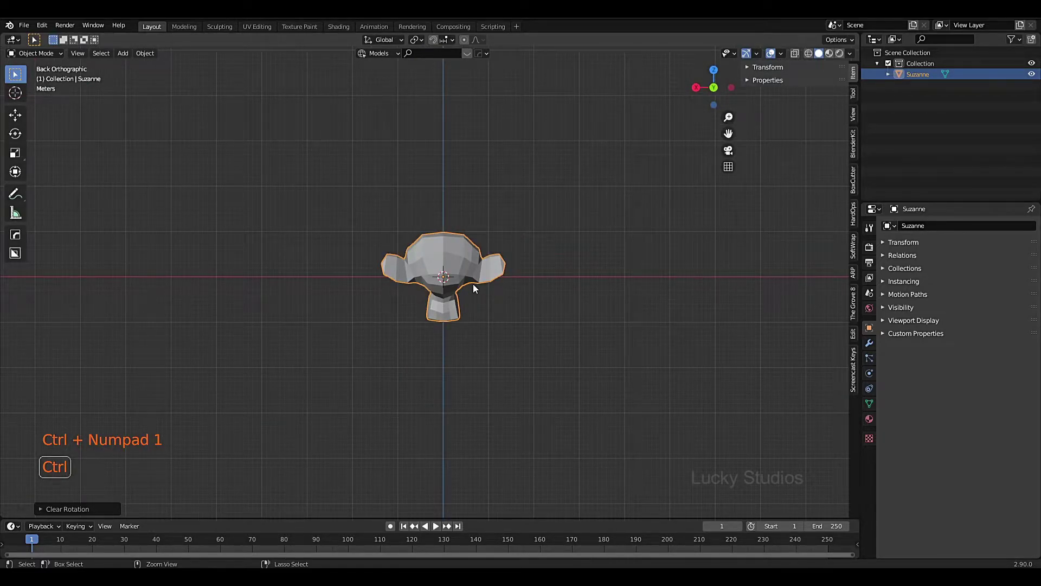
{"action": "key", "text": "ctrl+KP_3"}
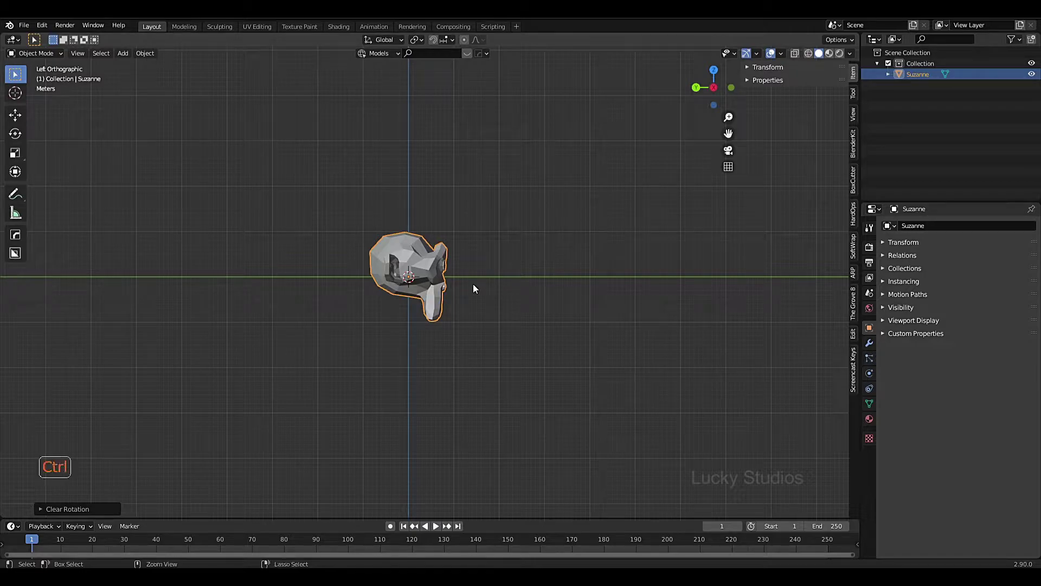
{"action": "key", "text": "ctrl+KP_7"}
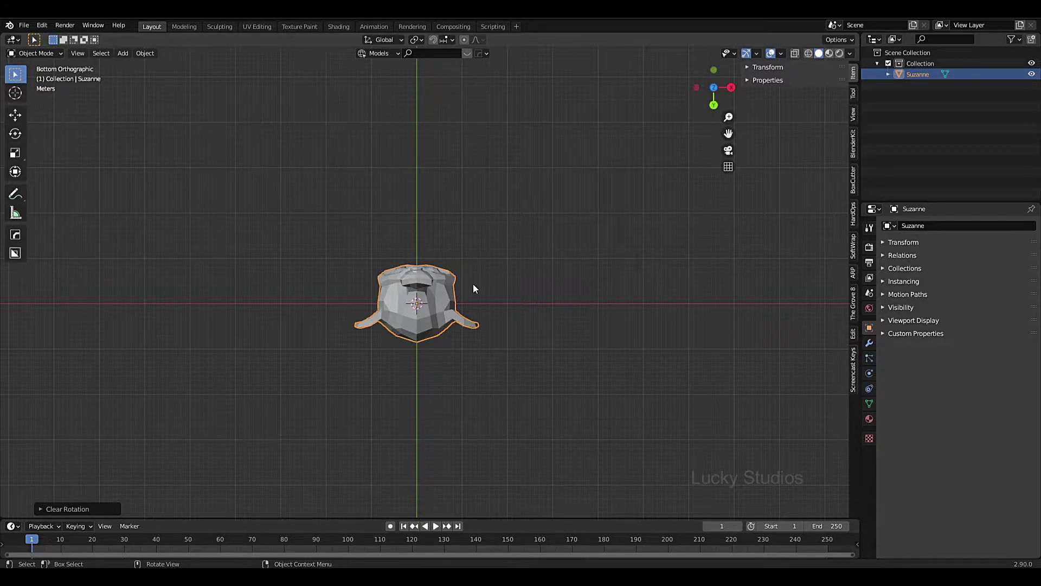
{"action": "scroll", "scroll_direction": "down", "scroll_amount": 3}
{"action": "middle_click", "coordinate": [499, 266]}
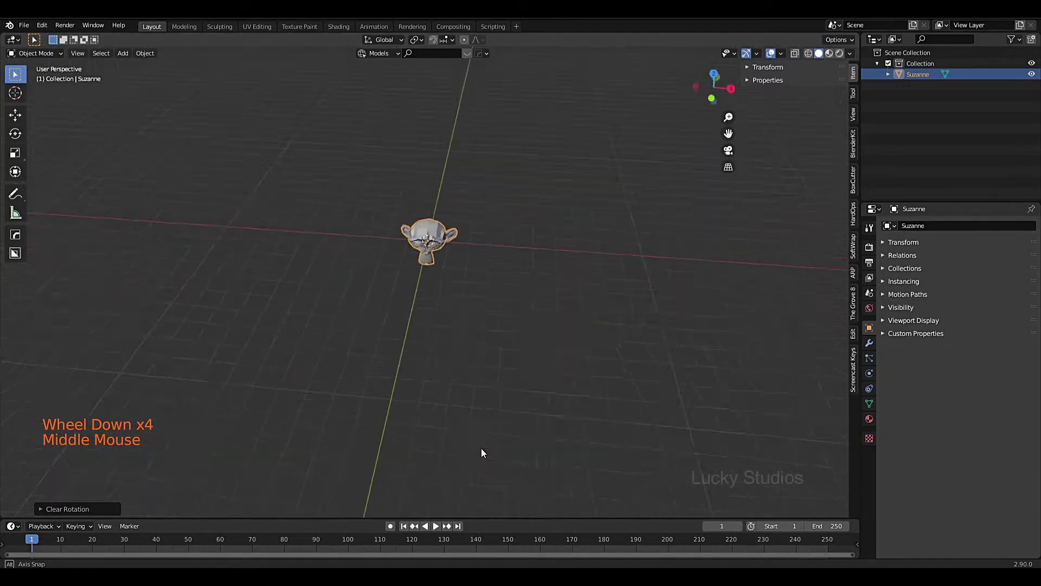
{"action": "scroll", "scroll_direction": "up", "scroll_amount": 3}
{"action": "scroll", "scroll_direction": "down", "scroll_amount": 3}
{"action": "middle_click", "coordinate": [469, 310]}
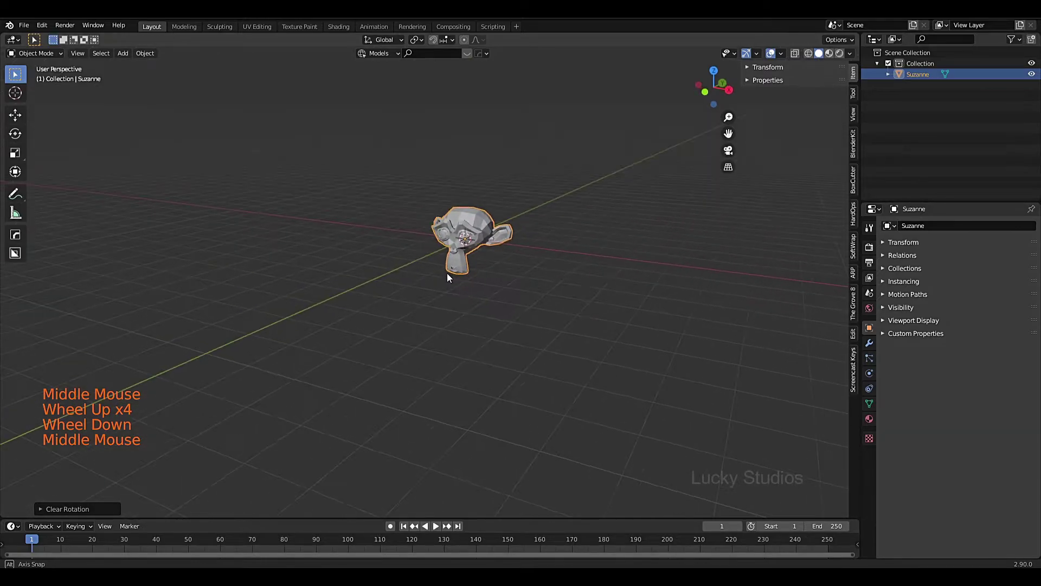
{"action": "scroll", "scroll_direction": "down", "scroll_amount": 3}
{"action": "key", "text": "Delete"}
{"action": "scroll", "scroll_direction": "down", "scroll_amount": 3}
{"action": "middle_click", "coordinate": [446, 295]}
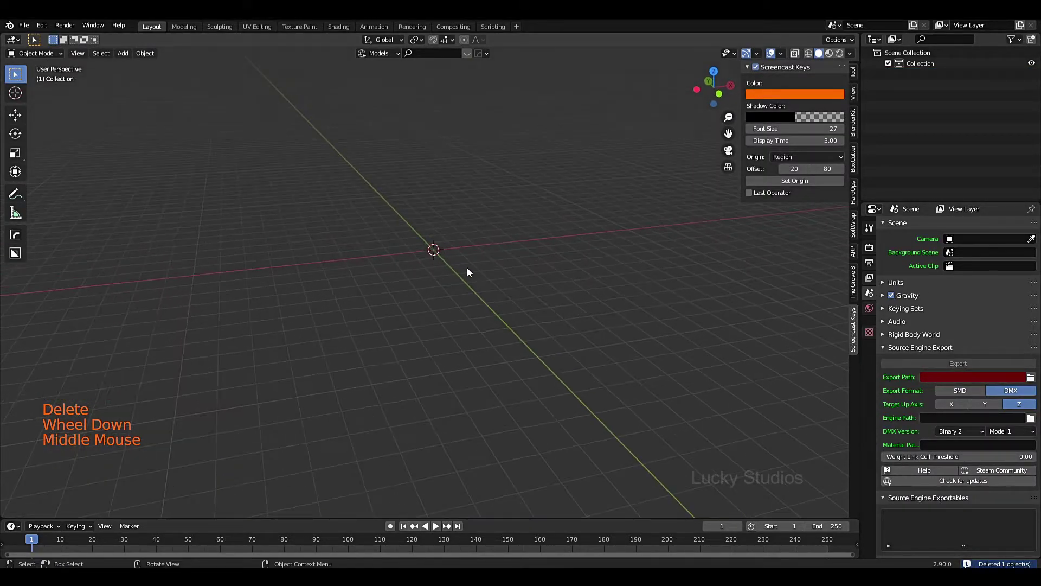
Switch to front view and start adding an Image > Reference via Shift+A.
{"action": "scroll", "scroll_direction": "down", "scroll_amount": 3}
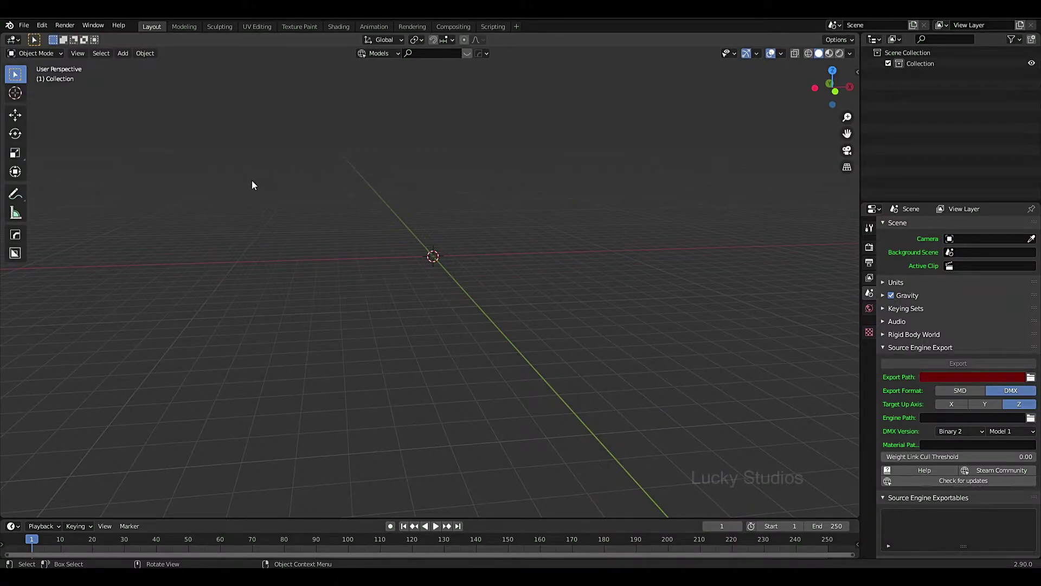
{"action": "key", "text": "shift+a"}
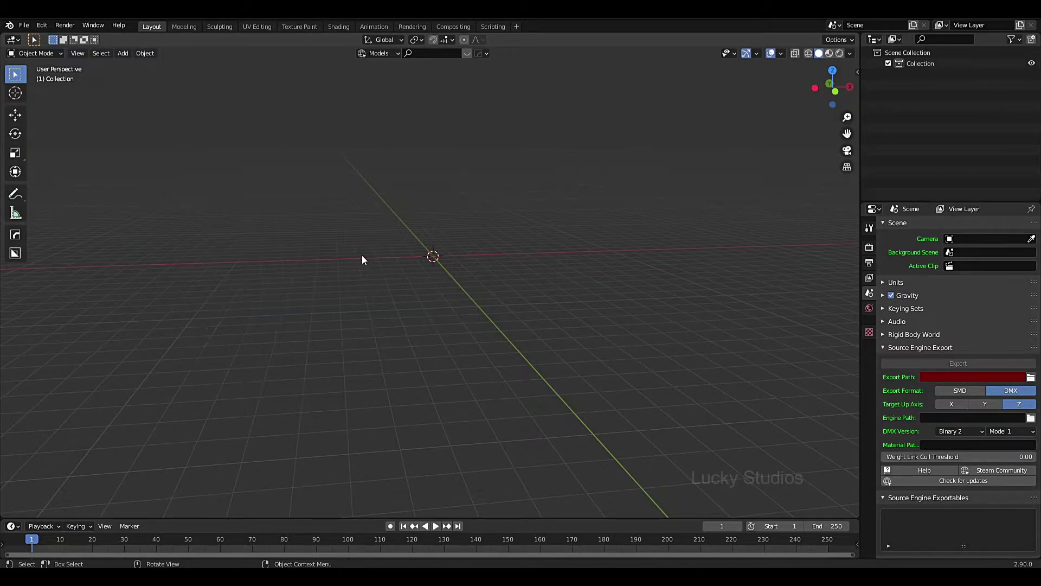
{"action": "key", "text": "KP_1"}
{"action": "scroll", "scroll_direction": "up", "scroll_amount": 3}
{"action": "middle_click", "coordinate": [420, 237]}
Load the axe picture as a reference, raise it so the handle ends at the origin, and begin a second reference.
{"action": "key", "text": "shift+a"}
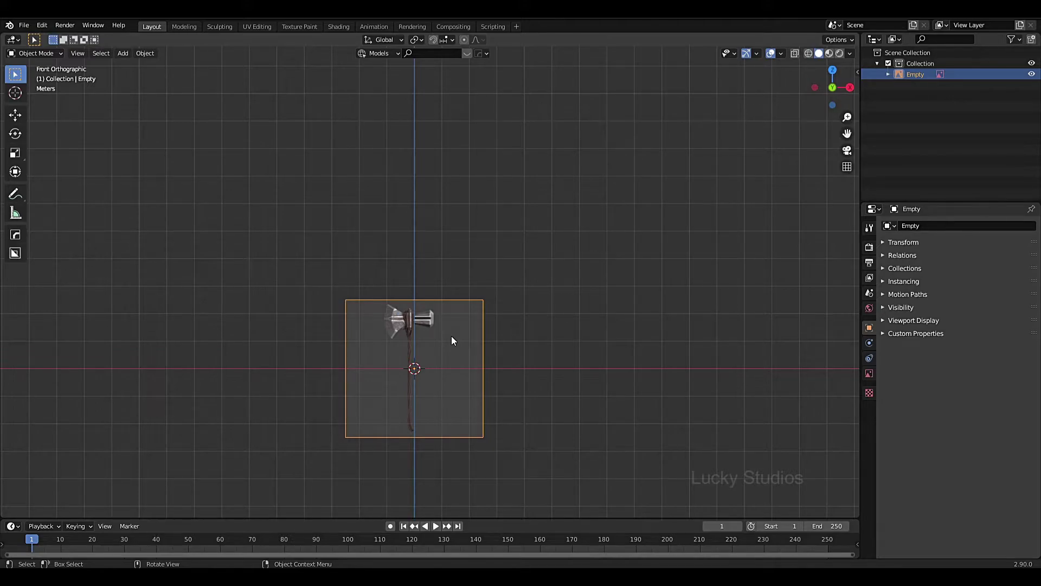
{"action": "key", "text": "g"}
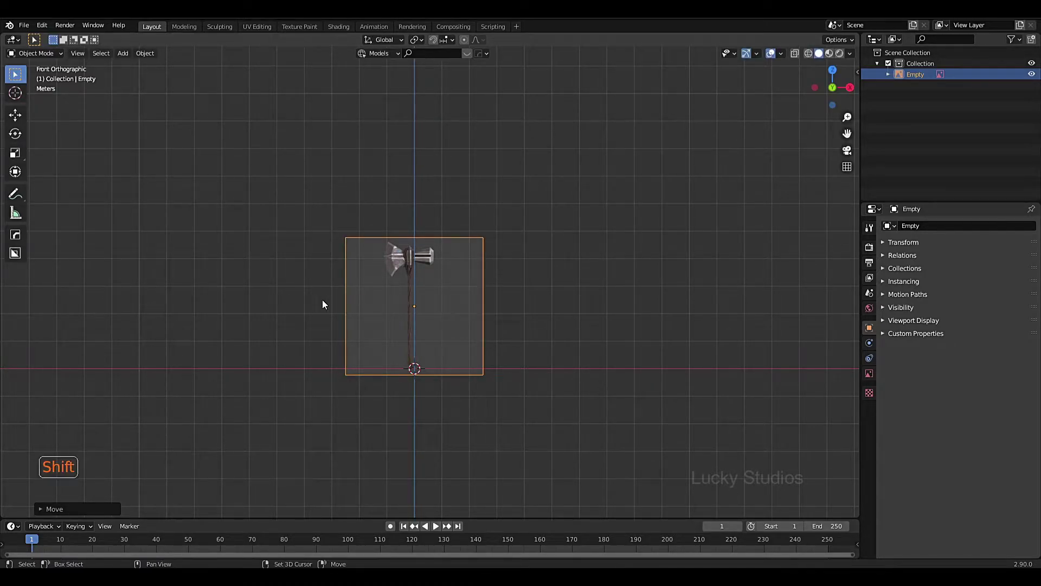
{"action": "key", "text": "shift+a"}
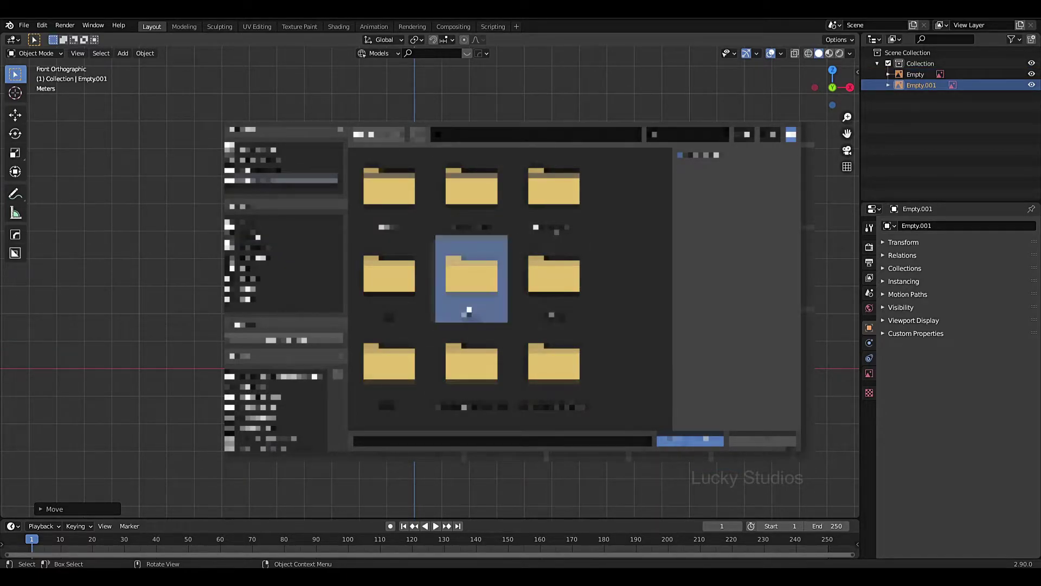
Load a second axe reference image and slide it along X to the right of the first.
{"action": "key", "text": "g"}
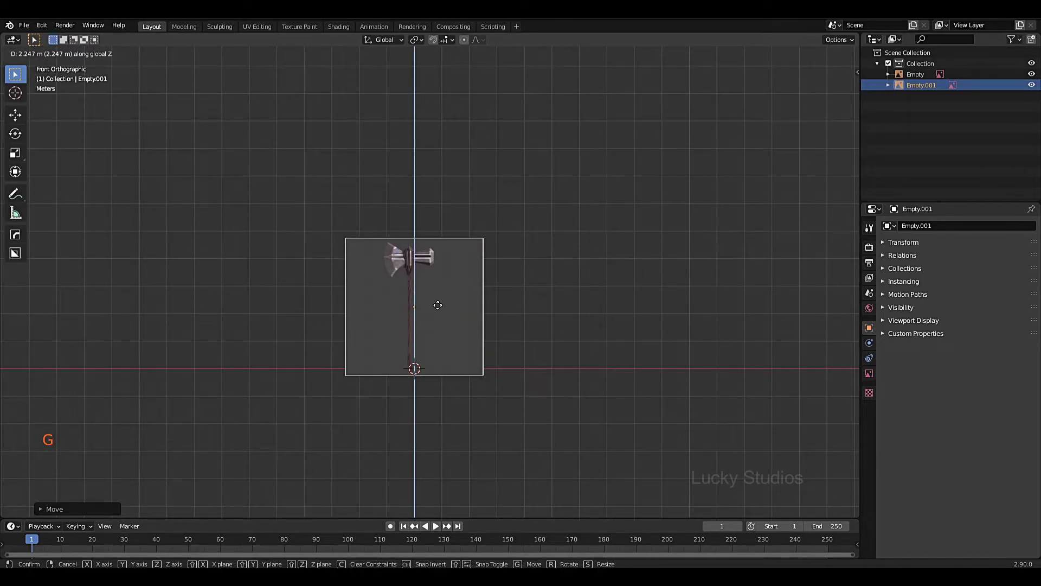
{"action": "key", "text": "g"}
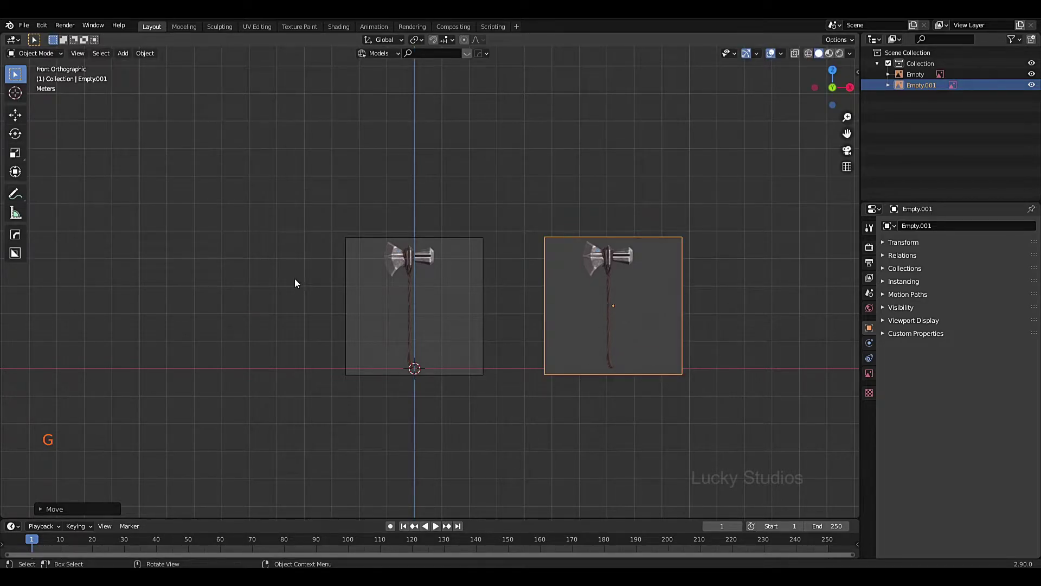
{"action": "left_click", "coordinate": [275, 192]}
{"action": "left_click", "coordinate": [443, 414]}
{"action": "left_click", "coordinate": [273, 160]}
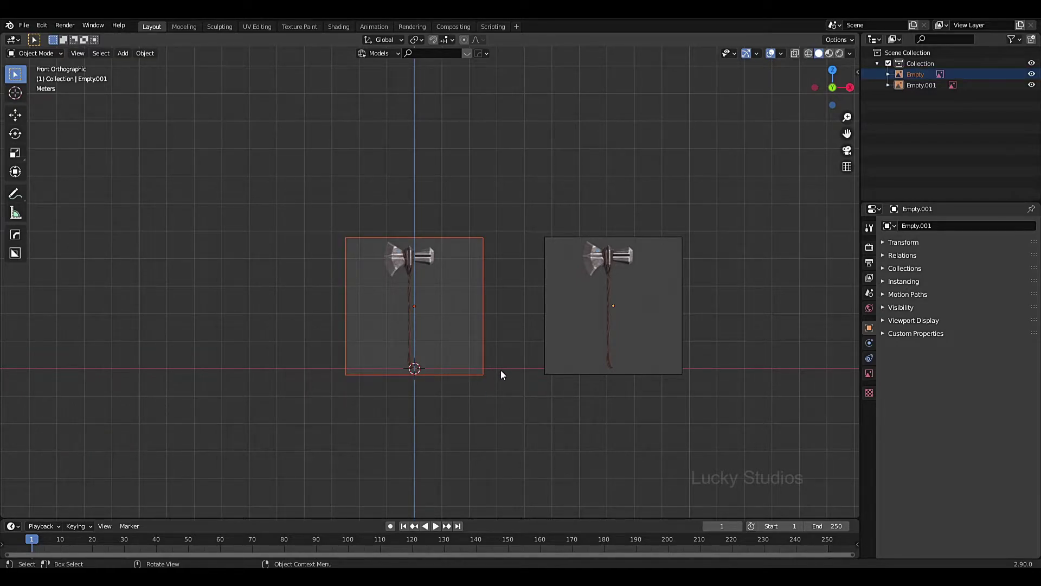
Zoom and orbit into a perspective view of both reference images.
{"action": "scroll", "scroll_direction": "down", "scroll_amount": 3}
{"action": "scroll", "scroll_direction": "up", "scroll_amount": 3}
{"action": "scroll", "scroll_direction": "down", "scroll_amount": 3}
{"action": "middle_click", "coordinate": [387, 386]}
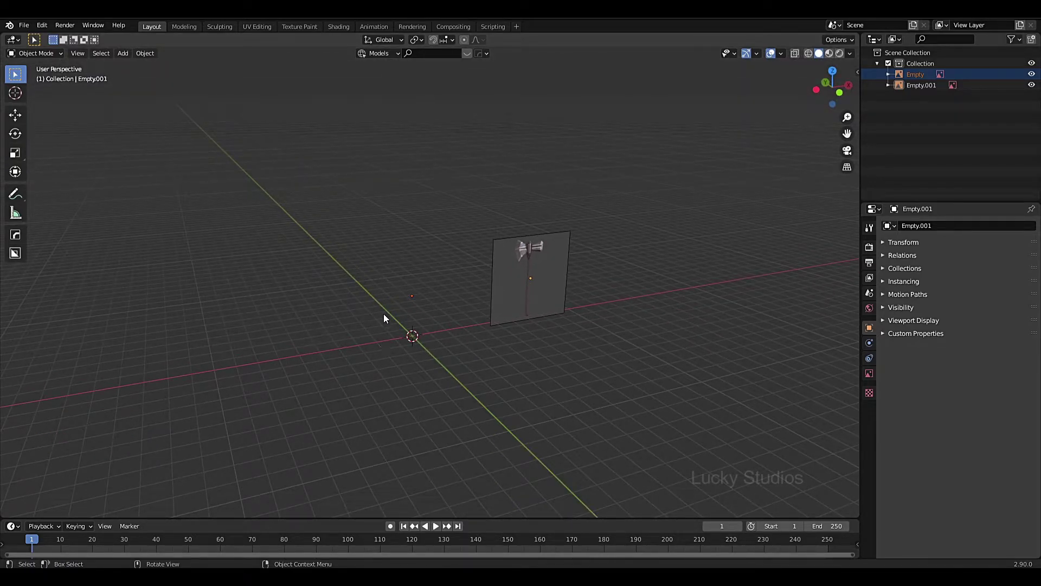
{"action": "left_click", "coordinate": [621, 195]}
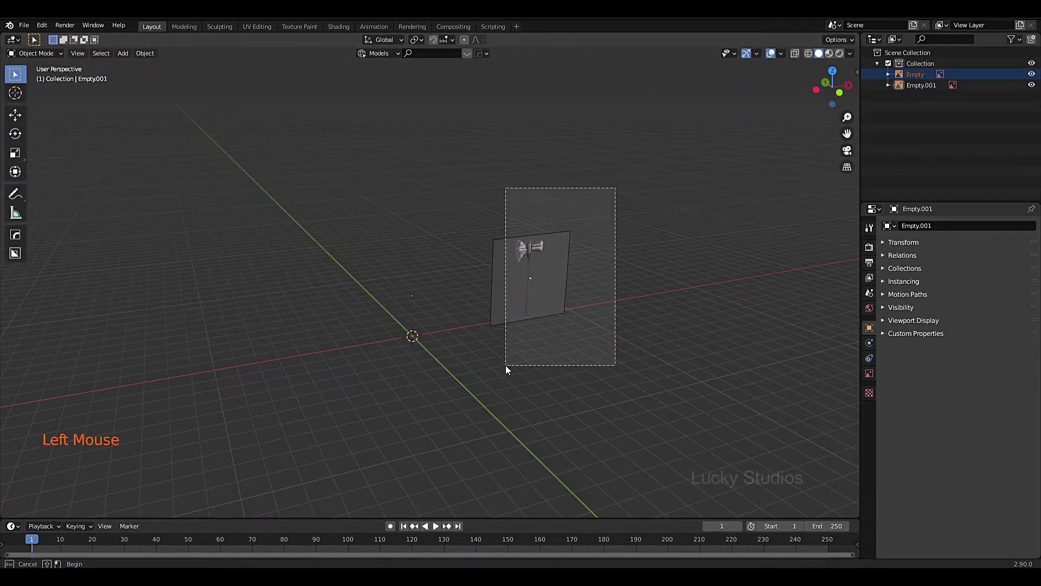
{"action": "scroll", "scroll_direction": "down", "scroll_amount": 3}
{"action": "scroll", "scroll_direction": "down", "scroll_amount": 3}
{"action": "middle_click", "coordinate": [511, 335]}
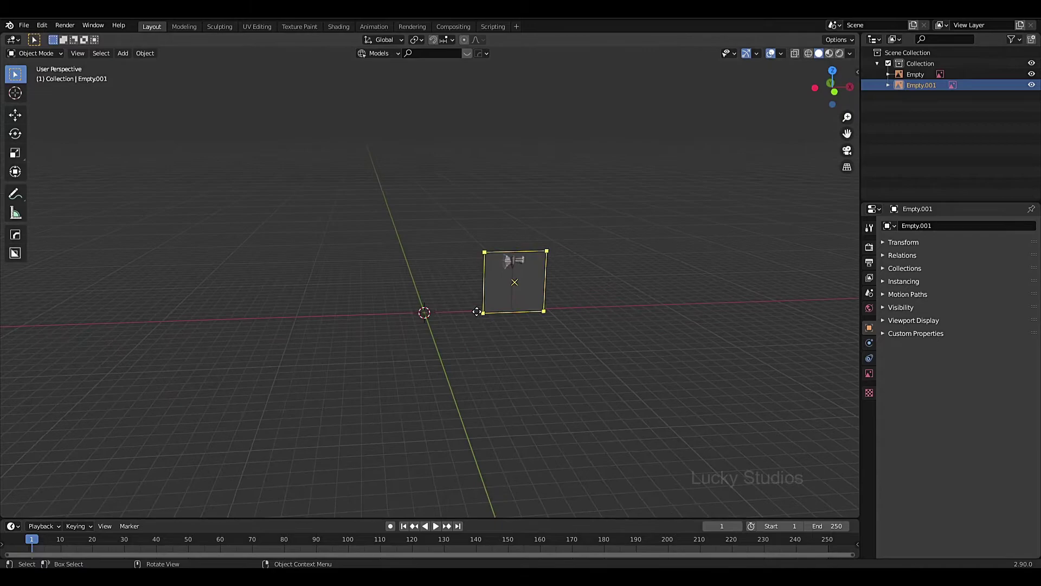
{"action": "key", "text": "KP_1"}
{"action": "scroll", "scroll_direction": "up", "scroll_amount": 3}
{"action": "left_click", "coordinate": [210, 145]}
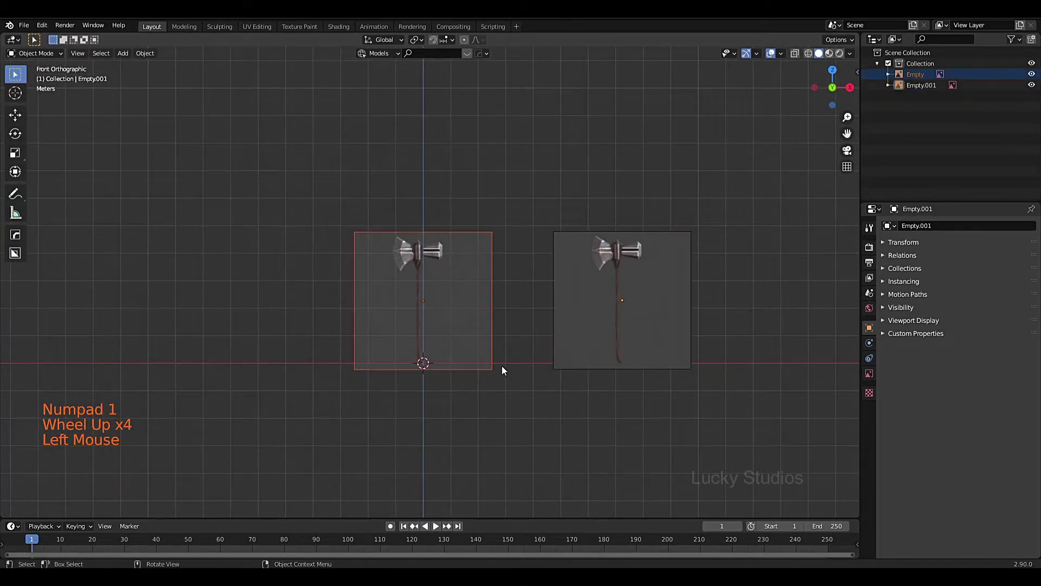
{"action": "left_click", "coordinate": [768, 199]}
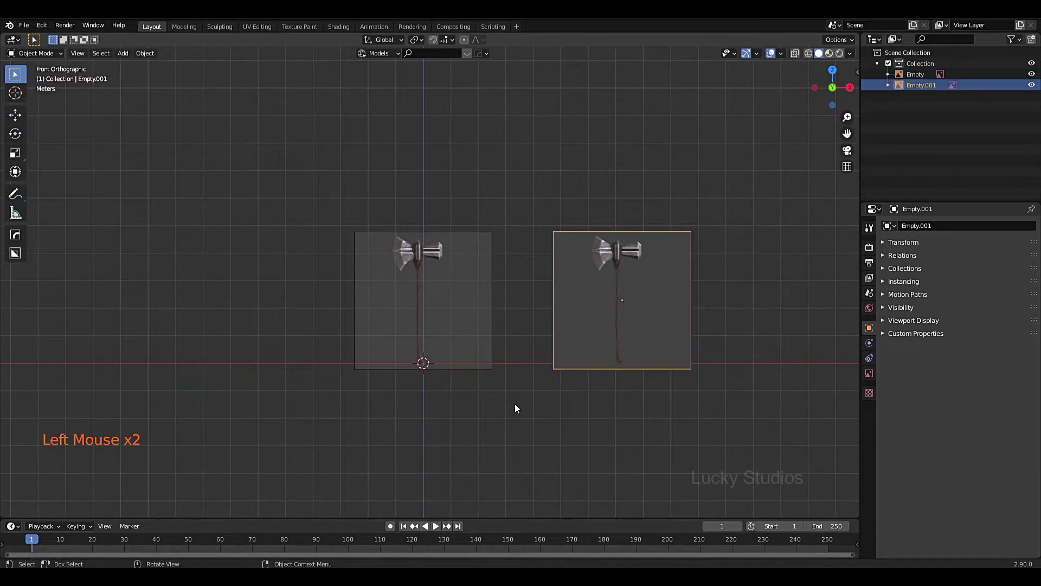
{"action": "left_click", "coordinate": [325, 177]}
{"action": "left_click", "coordinate": [685, 281]}
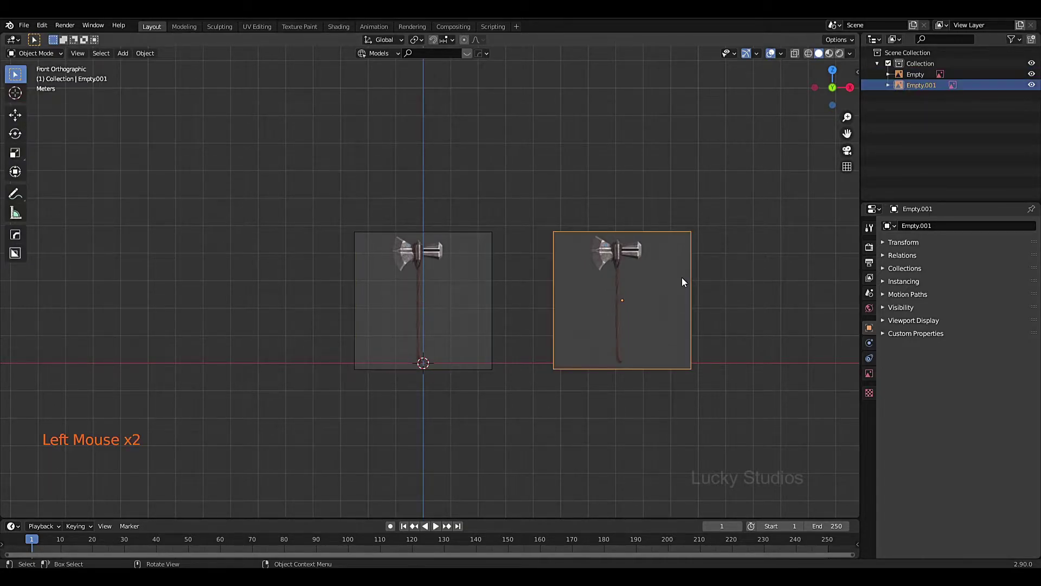
Delete the extra image, select the axe Empty in the Outliner and enable the Selectable restriction toggle.
{"action": "key", "text": "Delete"}
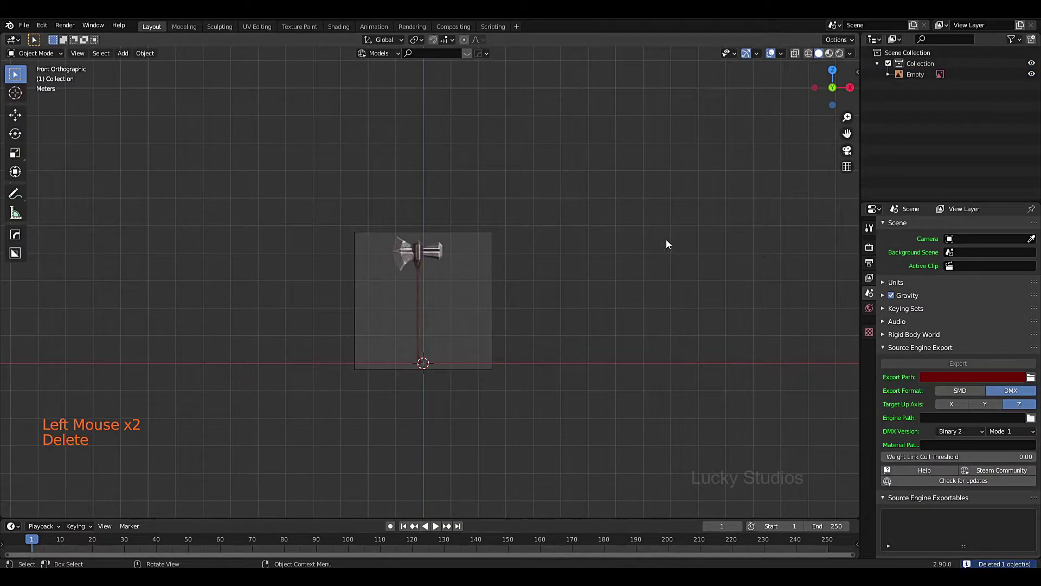
{"action": "left_click", "coordinate": [569, 223]}
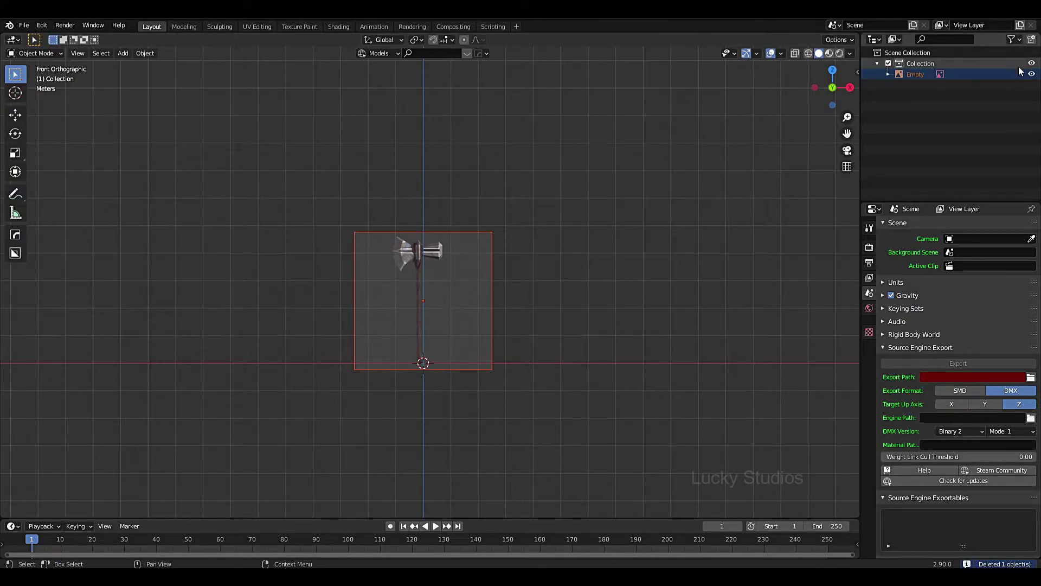
{"action": "left_click", "coordinate": [1025, 42]}
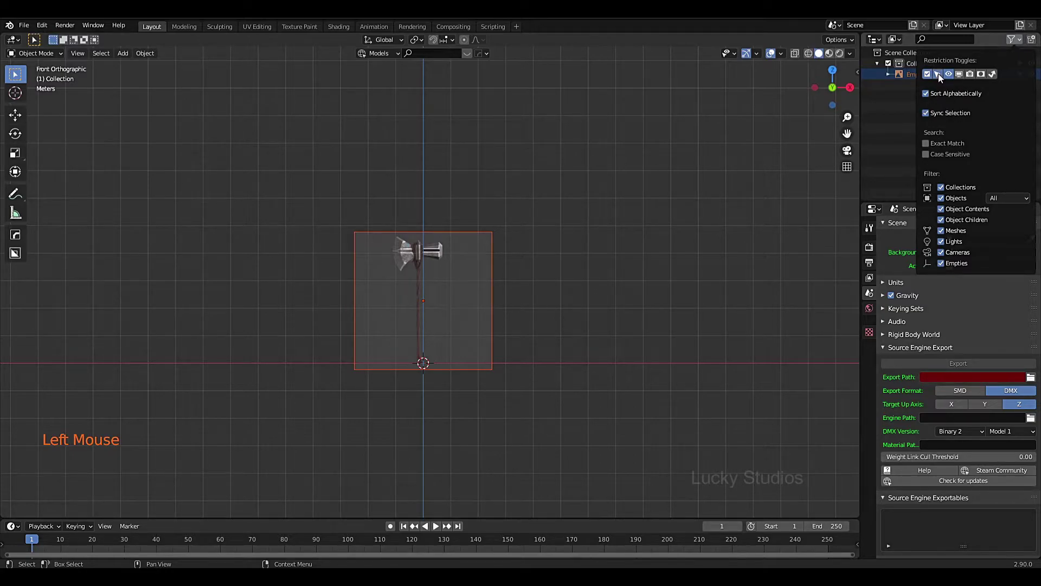
{"action": "left_click", "coordinate": [906, 102]}
{"action": "left_click", "coordinate": [1025, 76]}
Zoom and pan around the single centred axe reference image in the viewport.
{"action": "left_click", "coordinate": [336, 179]}
{"action": "left_click", "coordinate": [426, 290]}
{"action": "scroll", "scroll_direction": "up", "scroll_amount": 3}
{"action": "scroll", "scroll_direction": "down", "scroll_amount": 3}
{"action": "double_click", "coordinate": [384, 235]}
{"action": "scroll", "scroll_direction": "down", "scroll_amount": 3}
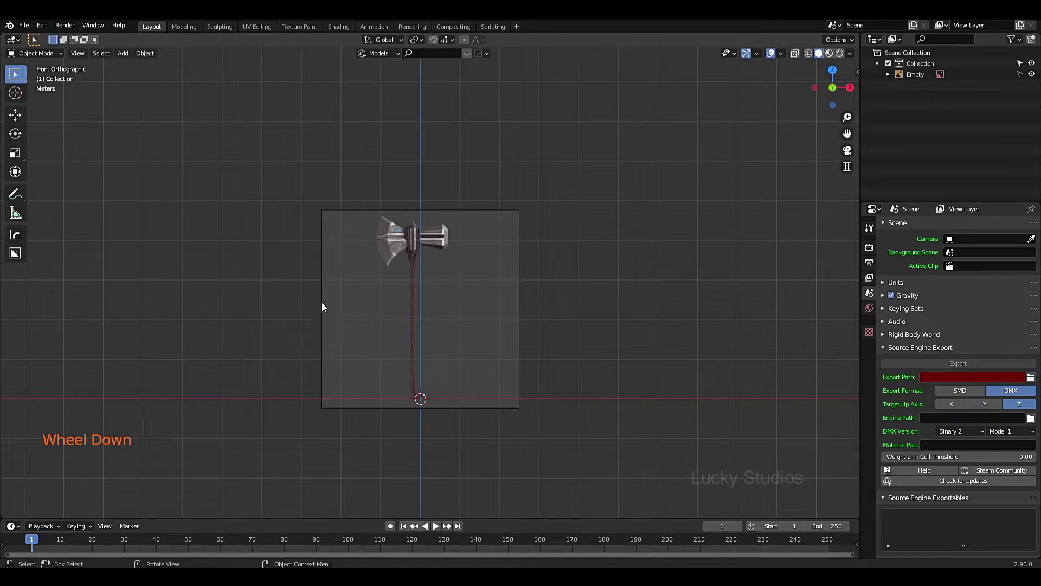
{"action": "scroll", "scroll_direction": "down", "scroll_amount": 3}
{"action": "scroll", "scroll_direction": "up", "scroll_amount": 3}
{"action": "scroll", "scroll_direction": "down", "scroll_amount": 3}
{"action": "scroll", "scroll_direction": "down", "scroll_amount": 3}
{"action": "scroll", "scroll_direction": "up", "scroll_amount": 3}
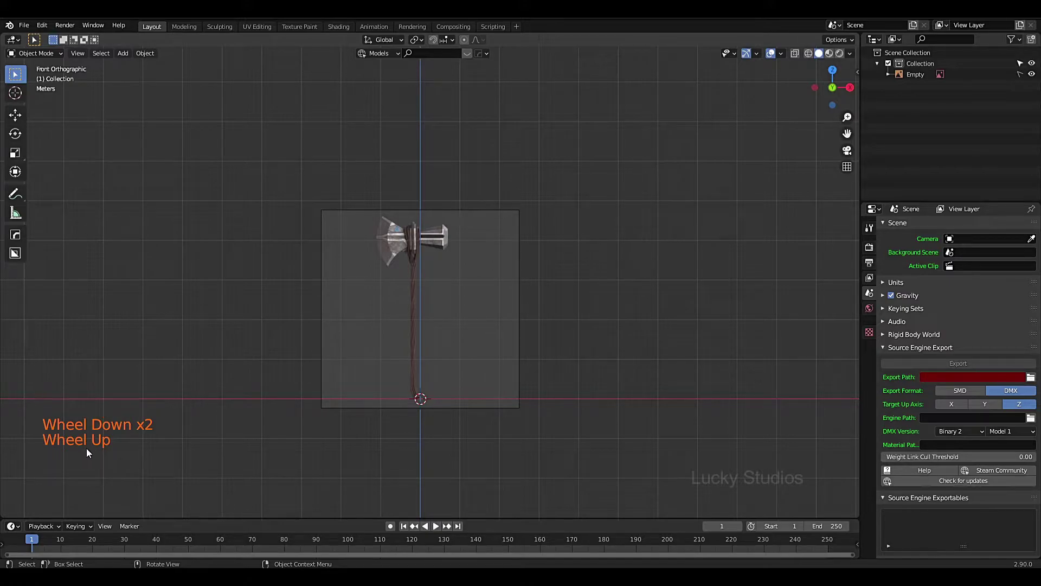
{"action": "scroll", "scroll_direction": "down", "scroll_amount": 3}
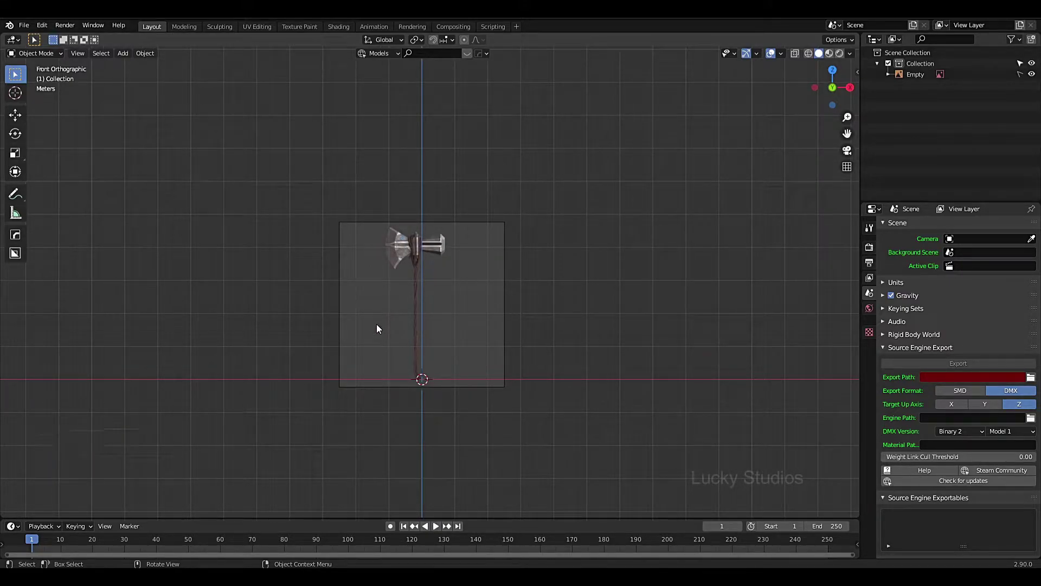
Add a Mesh > Cube, move it up to the axe head and scale it down to a small block at its centre.
{"action": "key", "text": "shift+a"}
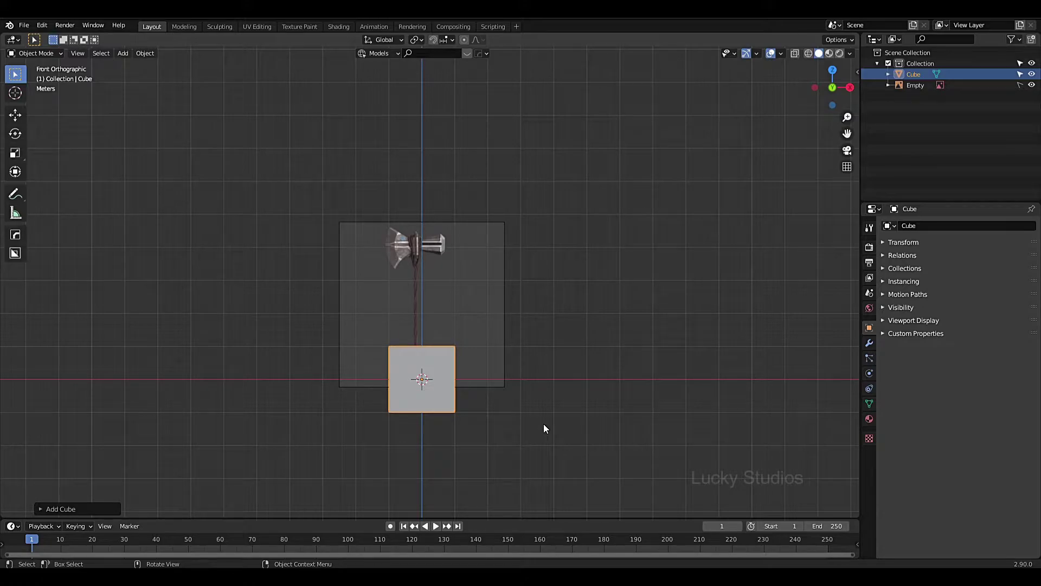
{"action": "key", "text": "g"}
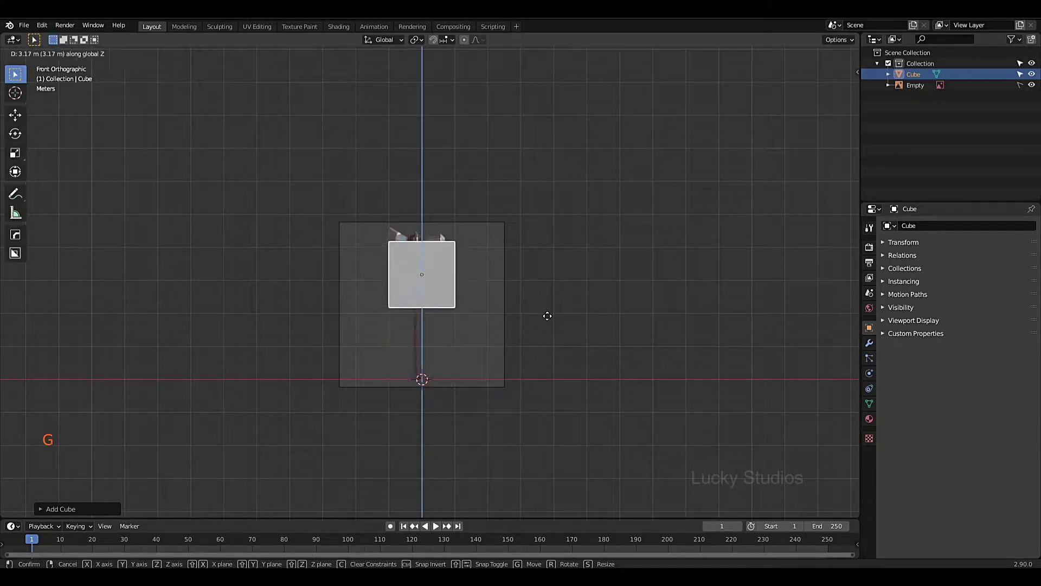
{"action": "scroll", "scroll_direction": "up", "scroll_amount": 3}
{"action": "key", "text": "s"}
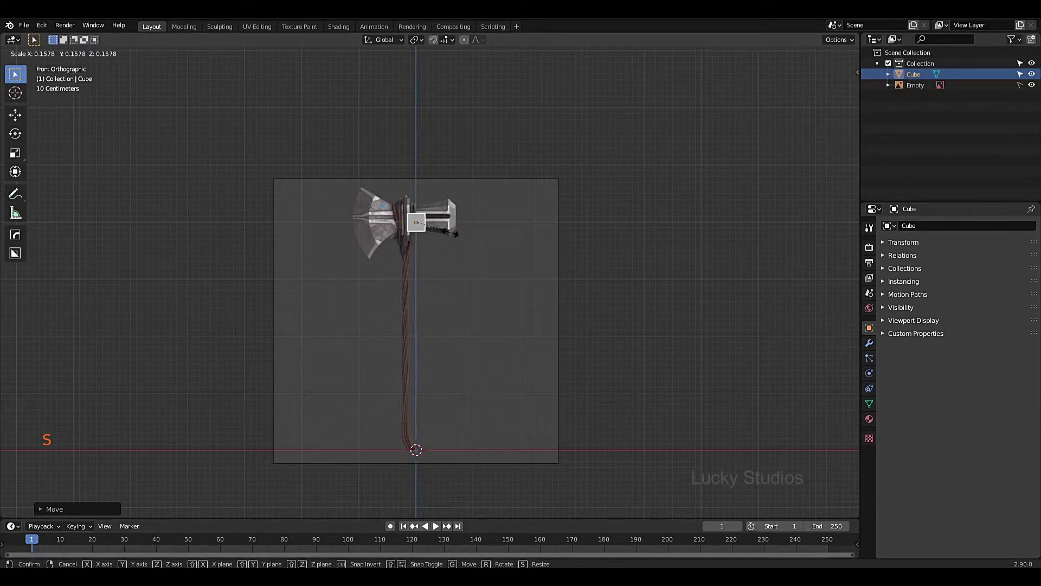
{"action": "scroll", "scroll_direction": "up", "scroll_amount": 3}
{"action": "middle_click", "coordinate": [503, 225]}
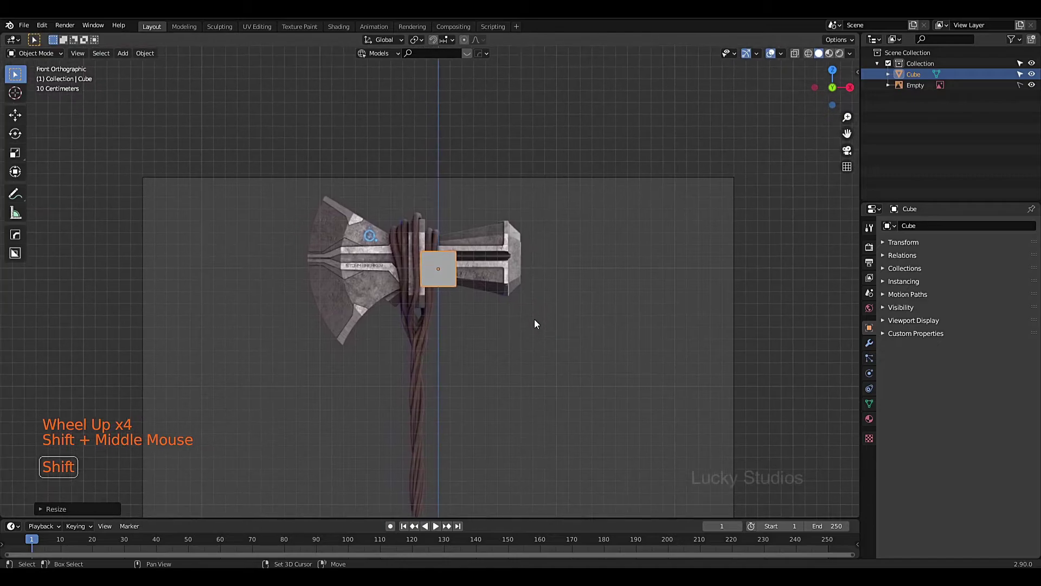
{"action": "scroll", "scroll_direction": "up", "scroll_amount": 3}
{"action": "middle_click", "coordinate": [538, 325]}
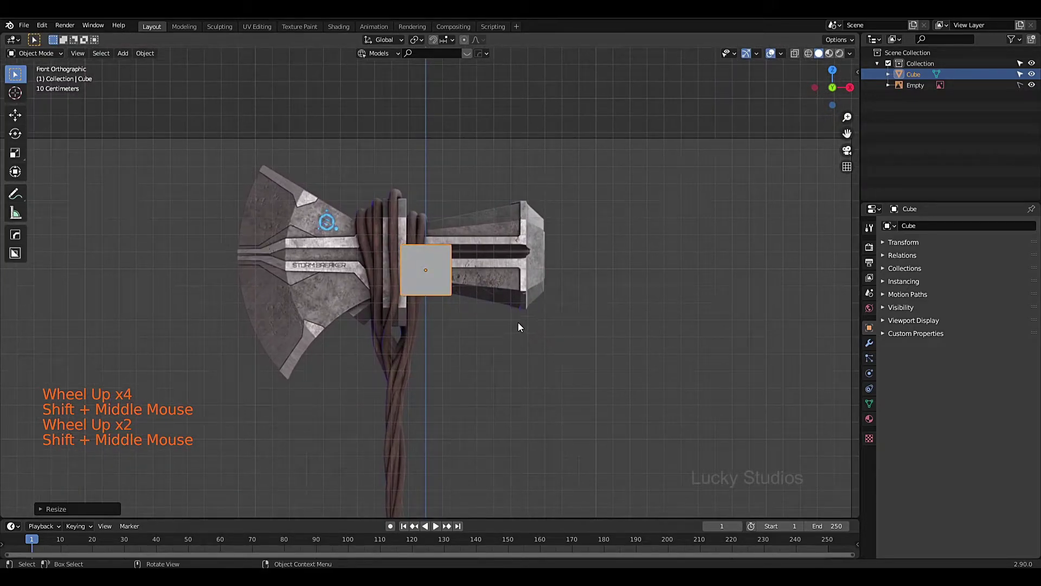
Slide the cube along X to the right-hand end of the axe head.
{"action": "key", "text": "g"}
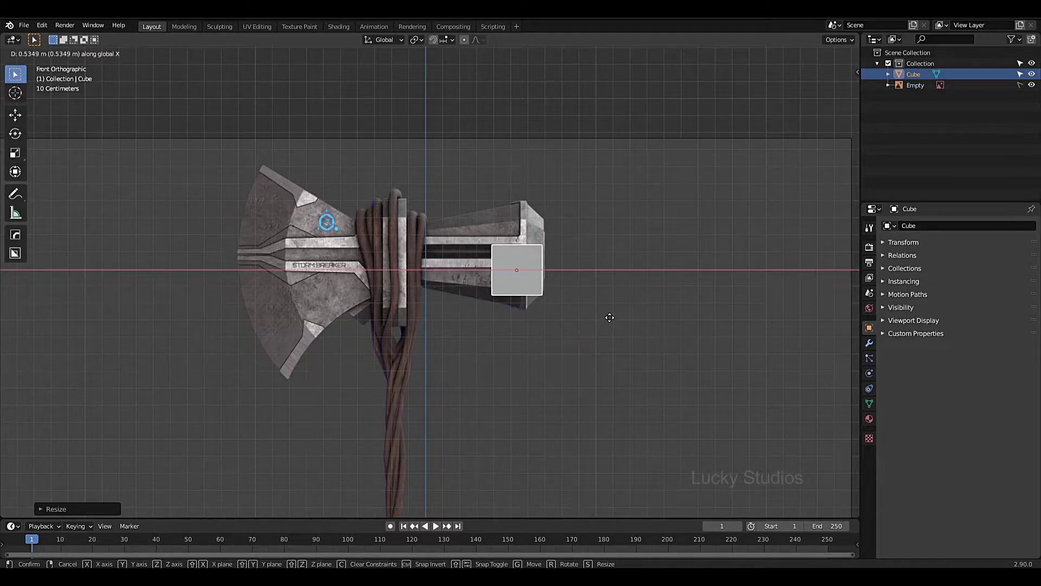
{"action": "scroll", "scroll_direction": "down", "scroll_amount": 3}
{"action": "scroll", "scroll_direction": "up", "scroll_amount": 3}
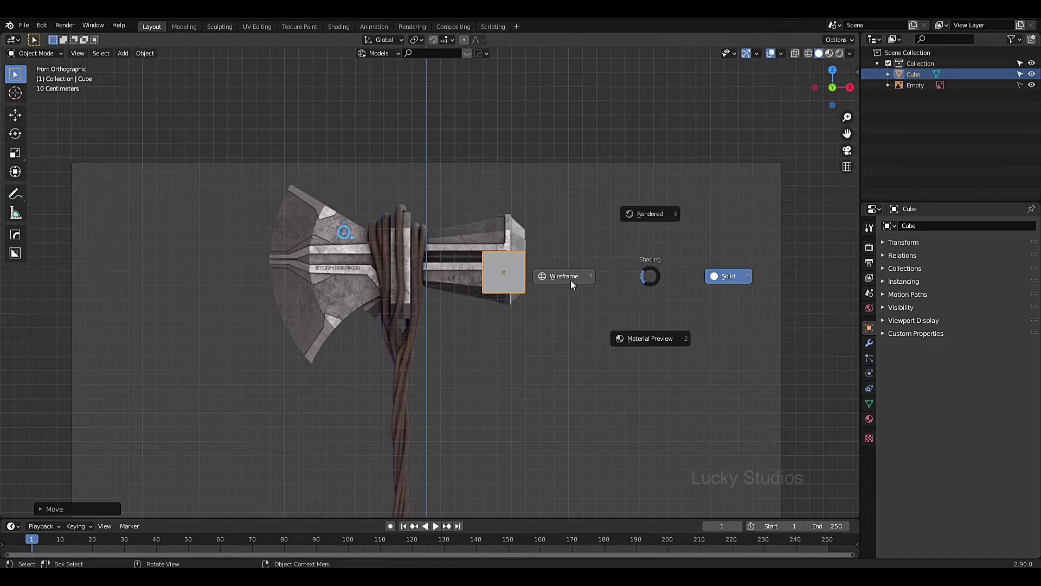
Switch the viewport to wireframe display and enter Edit Mode on the cube.
{"action": "left_click", "coordinate": [787, 92]}
{"action": "scroll", "scroll_direction": "down", "scroll_amount": 3}
{"action": "left_click", "coordinate": [825, 57]}
{"action": "left_click", "coordinate": [814, 54]}
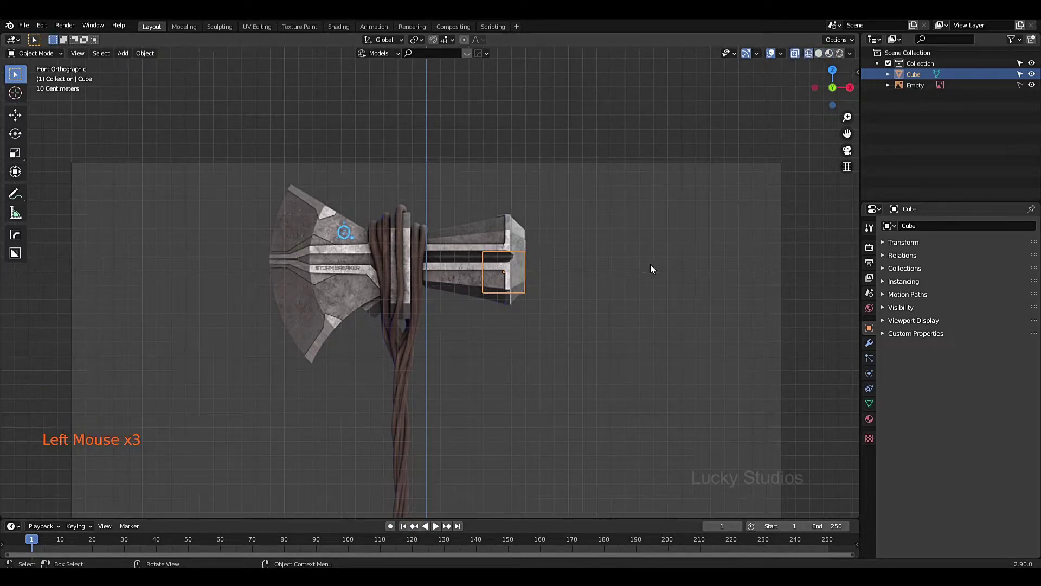
{"action": "scroll", "scroll_direction": "up", "scroll_amount": 3}
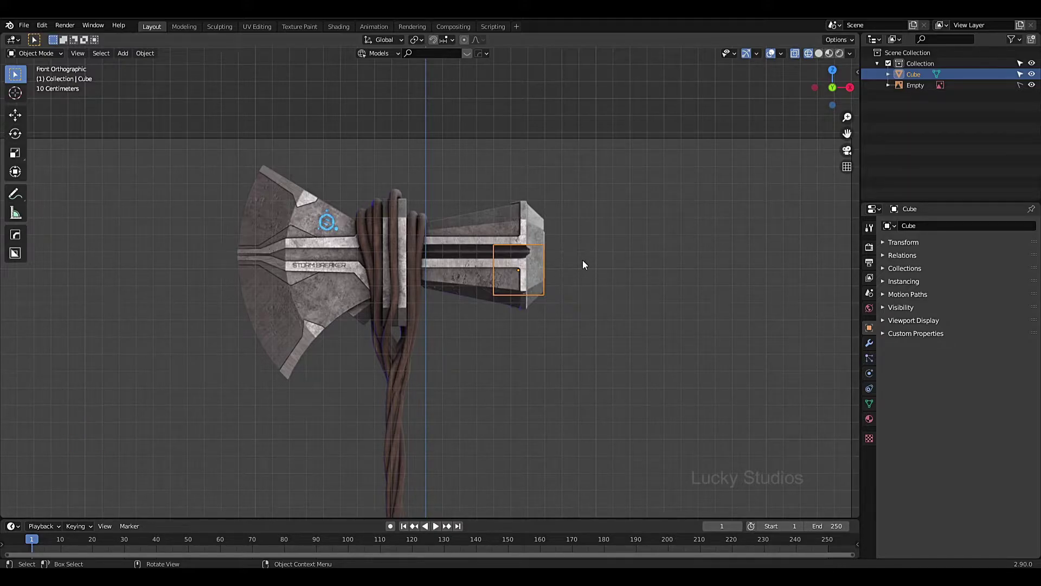
{"action": "key", "text": "Tab"}
Nudge the cube's faces vertically to span the axe head and cut a first edge loop.
{"action": "scroll", "scroll_direction": "up", "scroll_amount": 3}
{"action": "middle_click", "coordinate": [629, 247]}
{"action": "scroll", "scroll_direction": "up", "scroll_amount": 3}
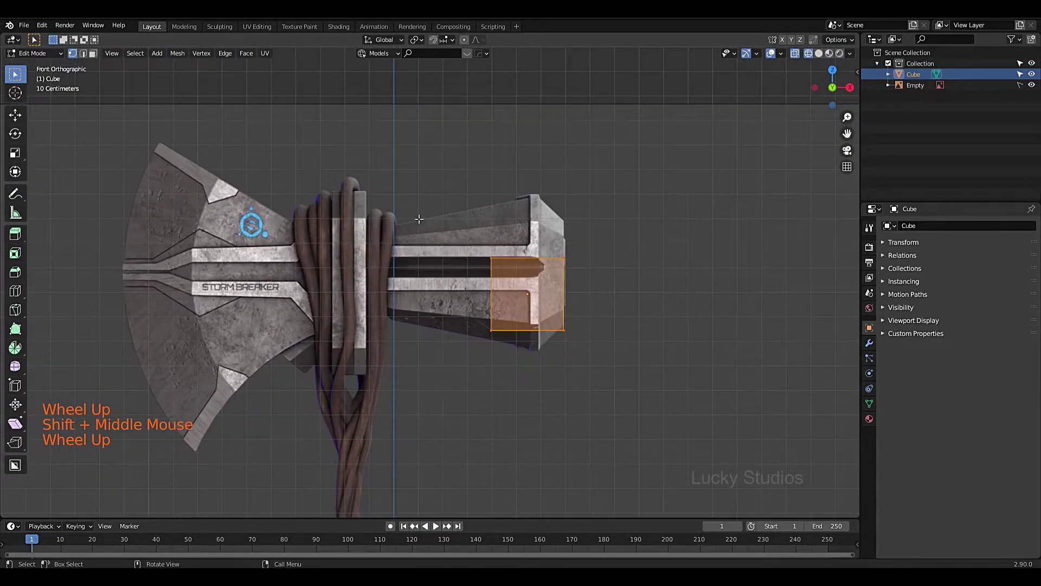
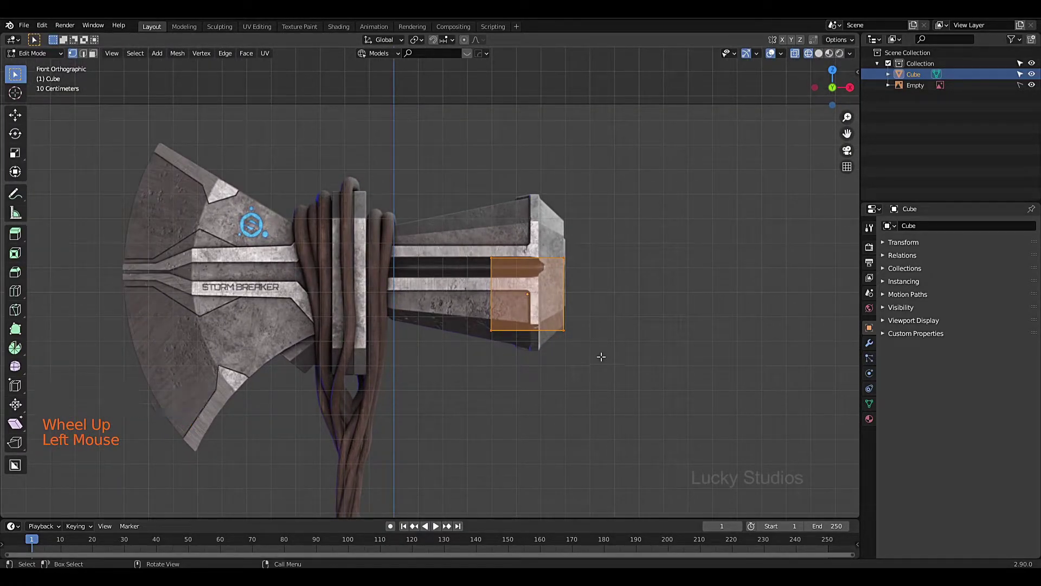
{"action": "key", "text": "g"}
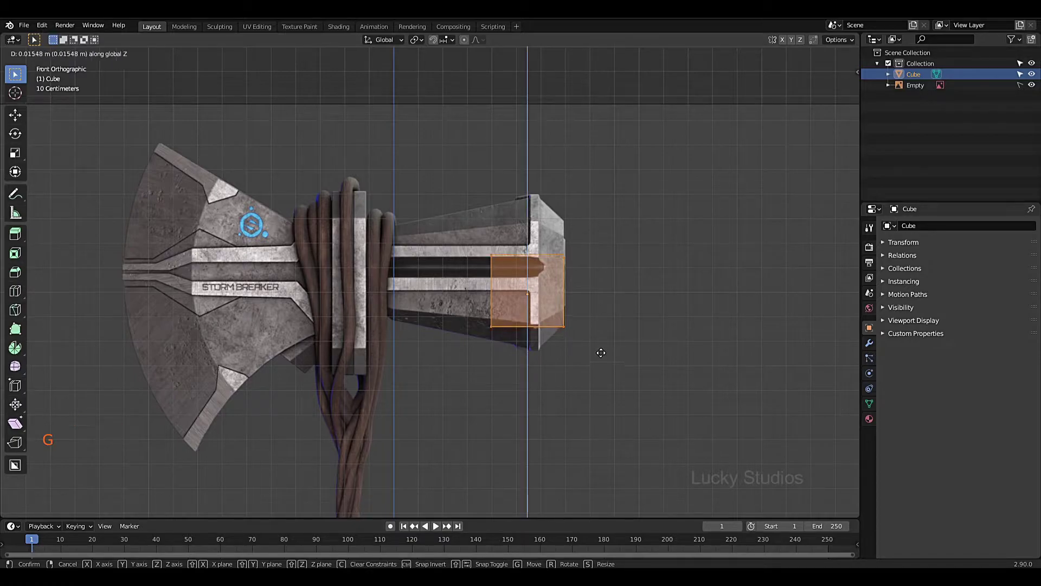
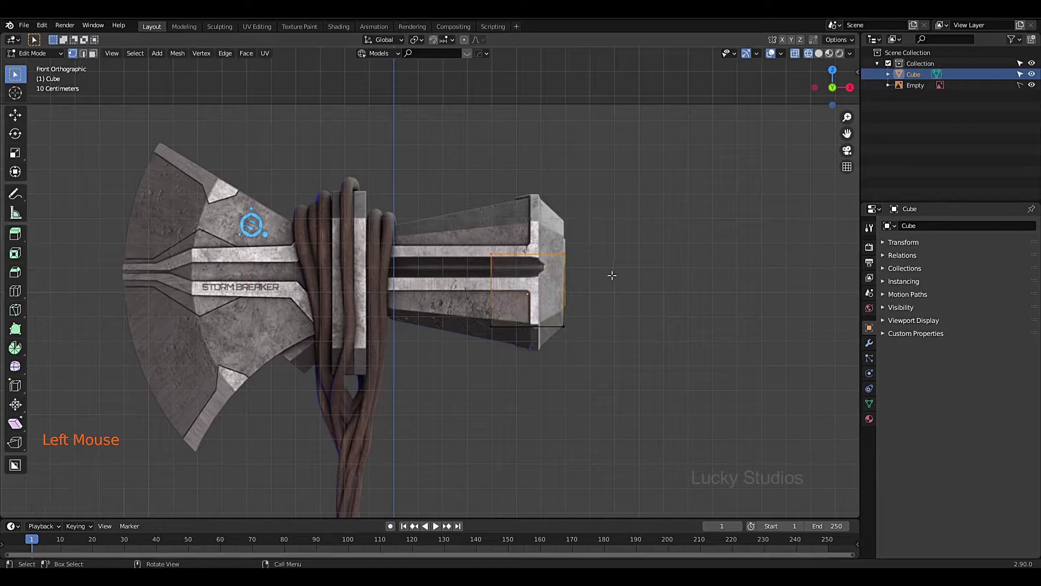
{"action": "key", "text": "g"}
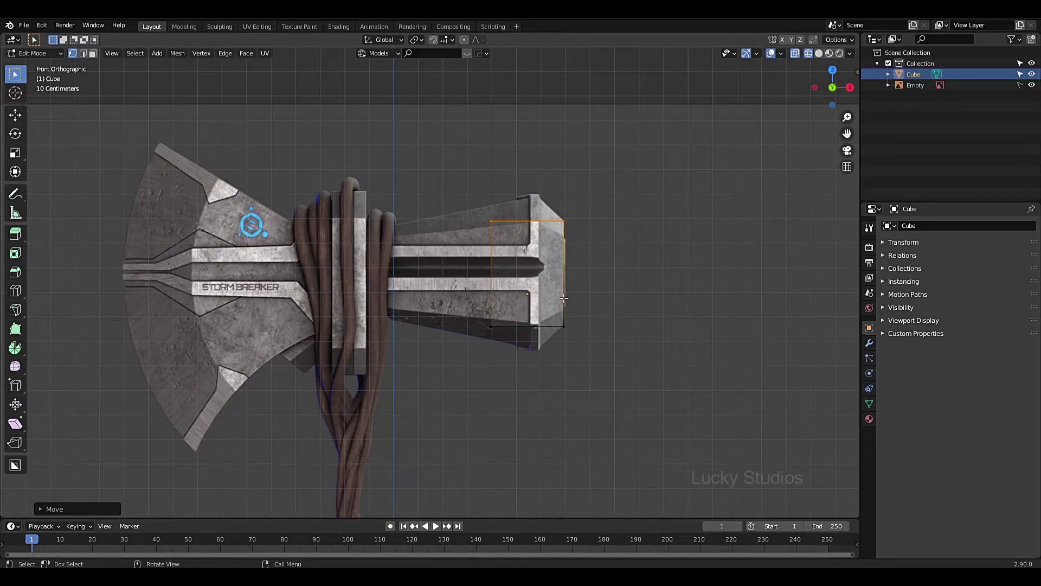
{"action": "key", "text": "ctrl+r"}
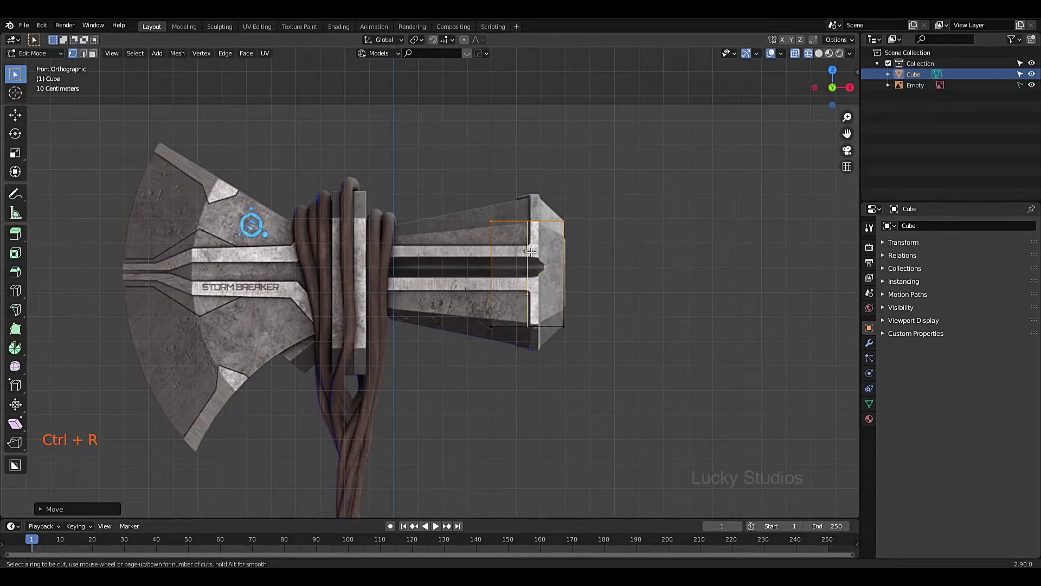
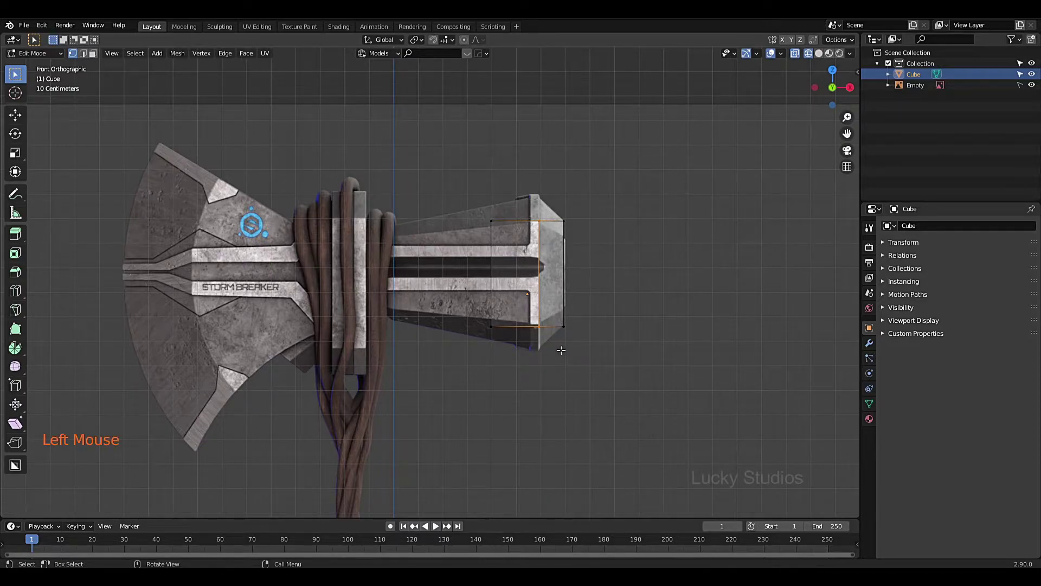
Flare the outer end, pull and shrink the inner end toward the handle, and add another edge loop.
{"action": "key", "text": "s"}
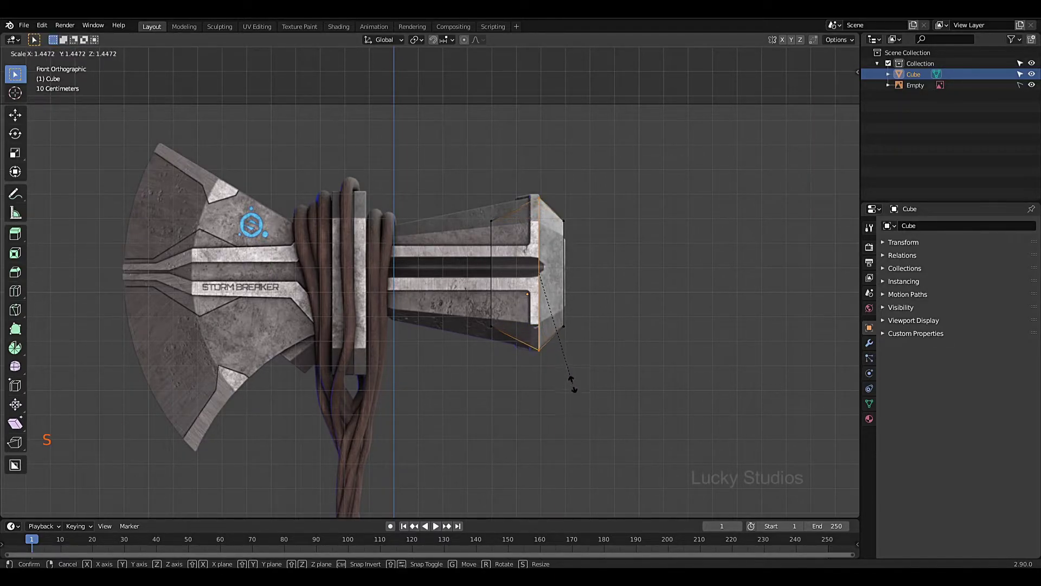
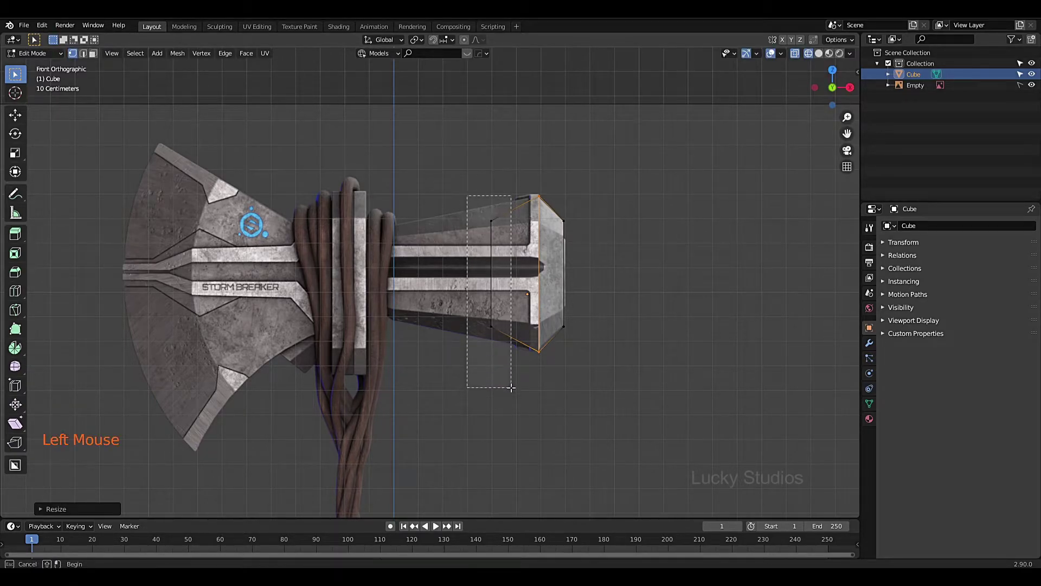
{"action": "key", "text": "g"}
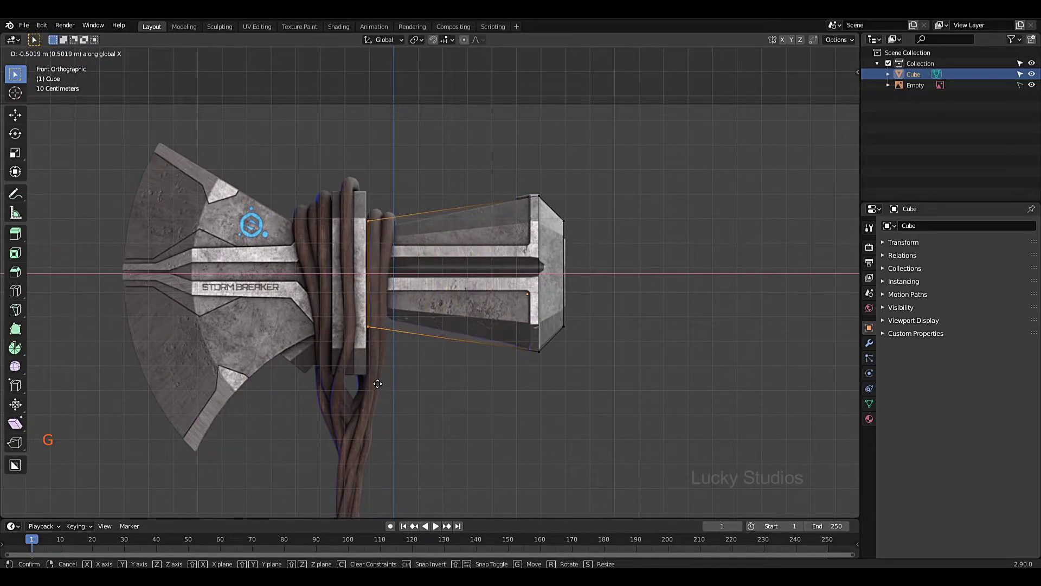
{"action": "key", "text": "s"}
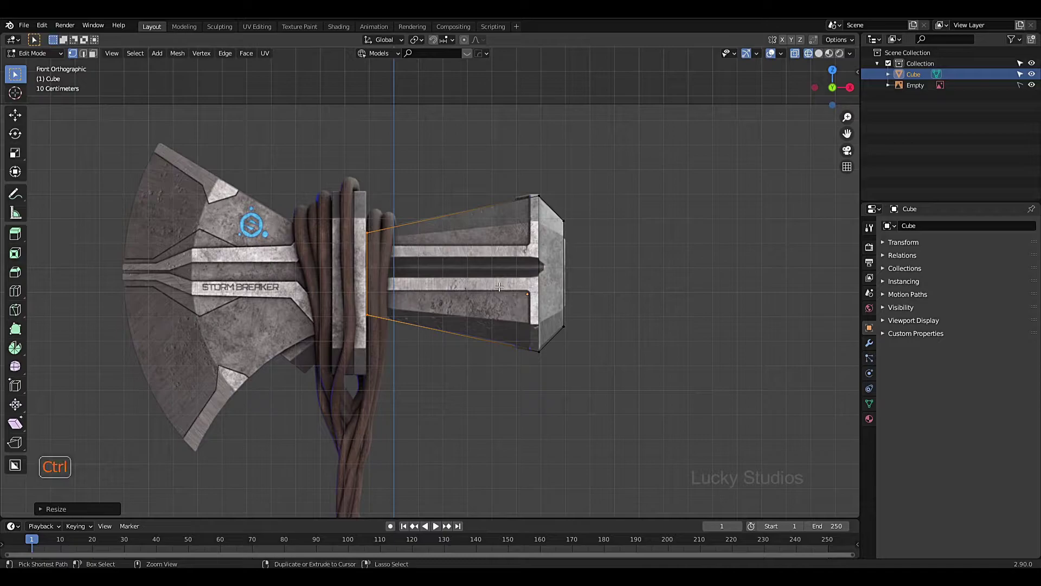
{"action": "key", "text": "ctrl+r"}
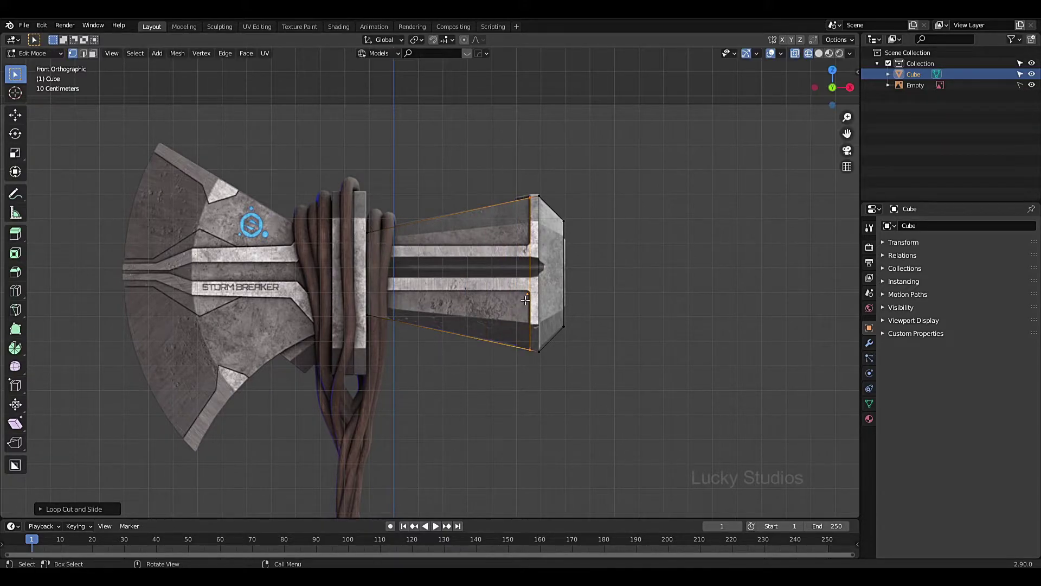
Check the tapered block in solid shading from perspective, then return to front view in see-through display.
{"action": "scroll", "scroll_direction": "down", "scroll_amount": 3}
{"action": "scroll", "scroll_direction": "up", "scroll_amount": 3}
{"action": "scroll", "scroll_direction": "down", "scroll_amount": 3}
{"action": "key", "text": "z"}
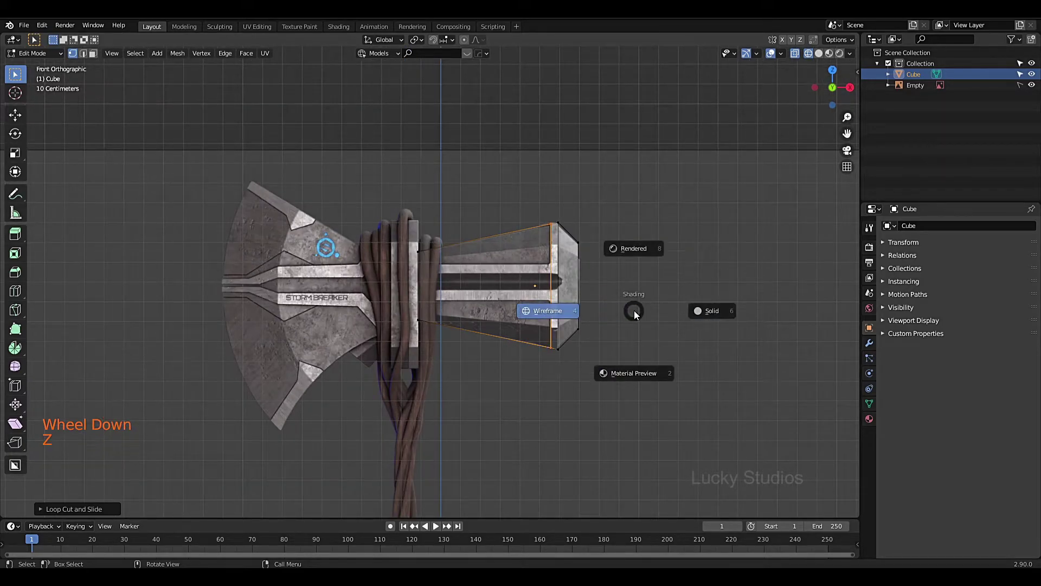
{"action": "scroll", "scroll_direction": "down", "scroll_amount": 3}
{"action": "middle_click", "coordinate": [609, 329]}
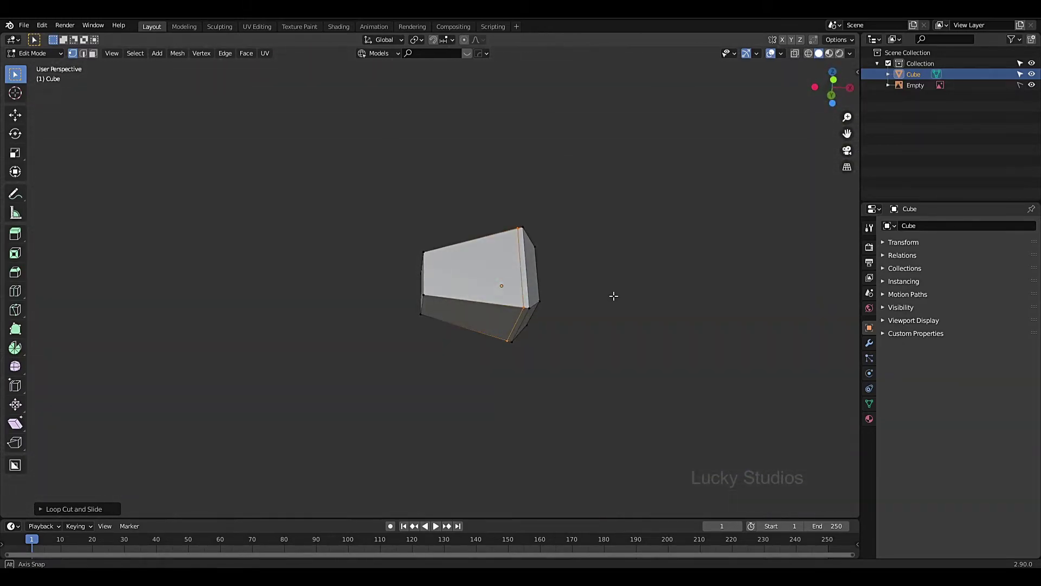
{"action": "scroll", "scroll_direction": "up", "scroll_amount": 3}
{"action": "key", "text": "KP_1"}
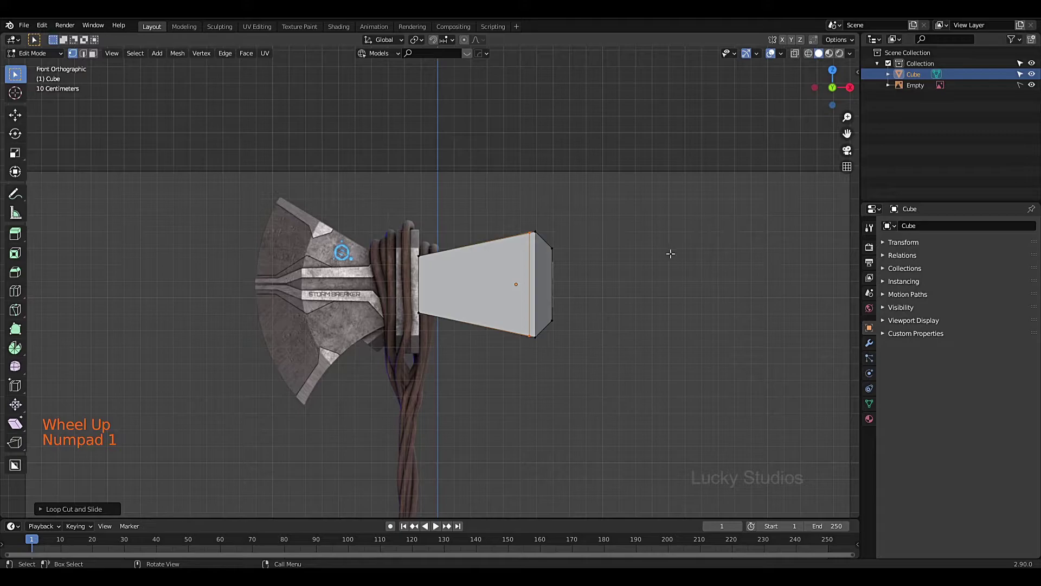
{"action": "scroll", "scroll_direction": "up", "scroll_amount": 3}
{"action": "key", "text": "z"}
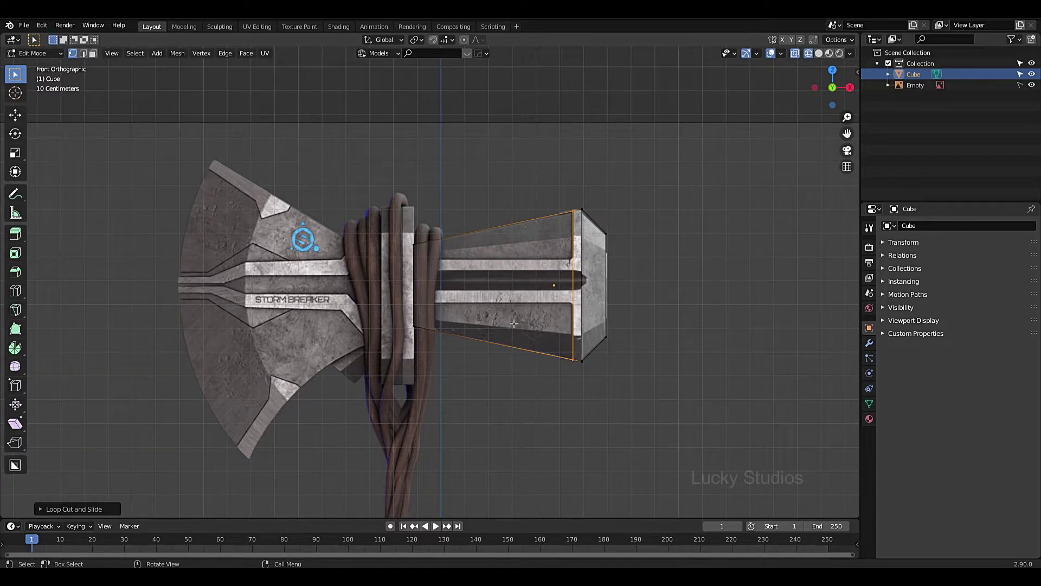
Switch to Edge Select mode and orbit around the block in perspective.
{"action": "scroll", "scroll_direction": "down", "scroll_amount": 3}
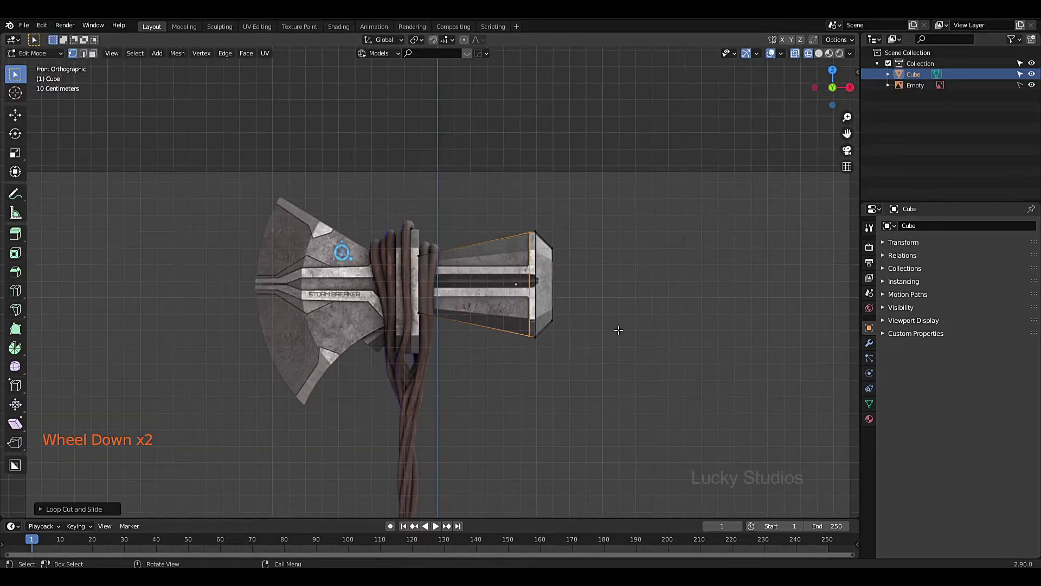
{"action": "key", "text": "z"}
{"action": "scroll", "scroll_direction": "down", "scroll_amount": 3}
{"action": "middle_click", "coordinate": [574, 350]}
{"action": "scroll", "scroll_direction": "up", "scroll_amount": 3}
{"action": "middle_click", "coordinate": [552, 279]}
{"action": "scroll", "scroll_direction": "down", "scroll_amount": 3}
{"action": "scroll", "scroll_direction": "up", "scroll_amount": 3}
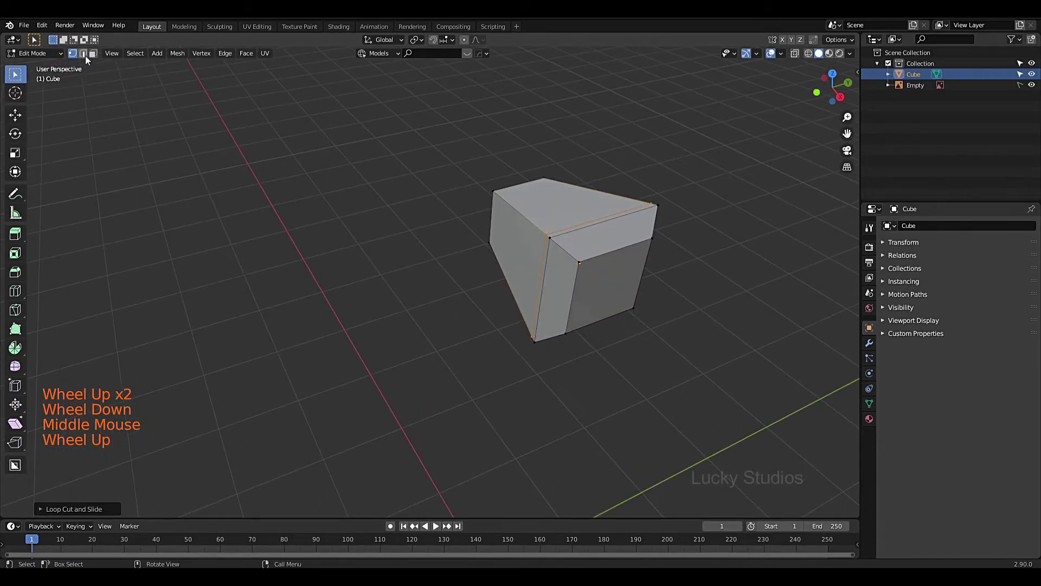
Select the block's first long corner edge loop and orbit to see the other side.
{"action": "left_click", "coordinate": [87, 59]}
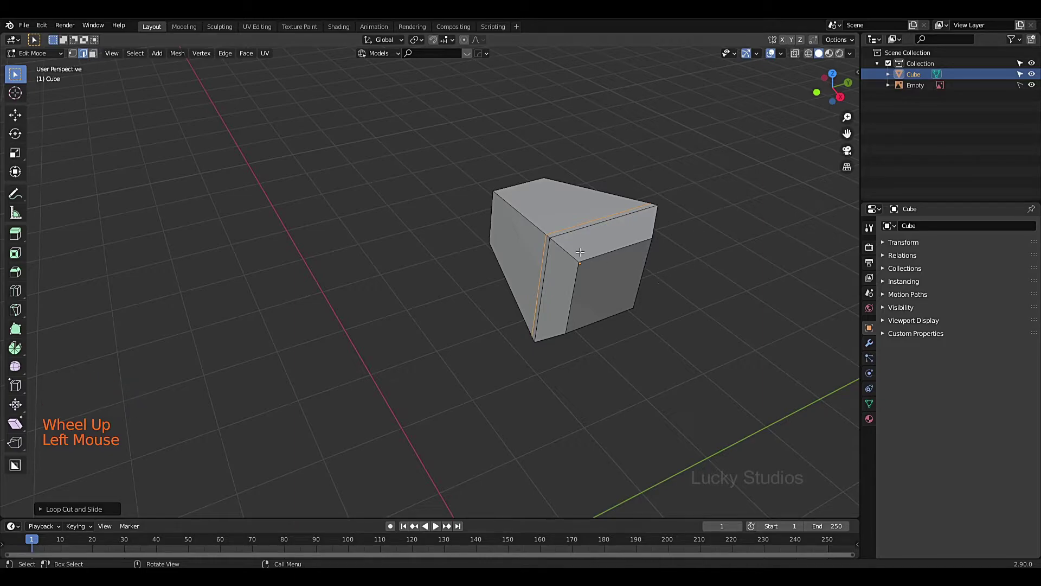
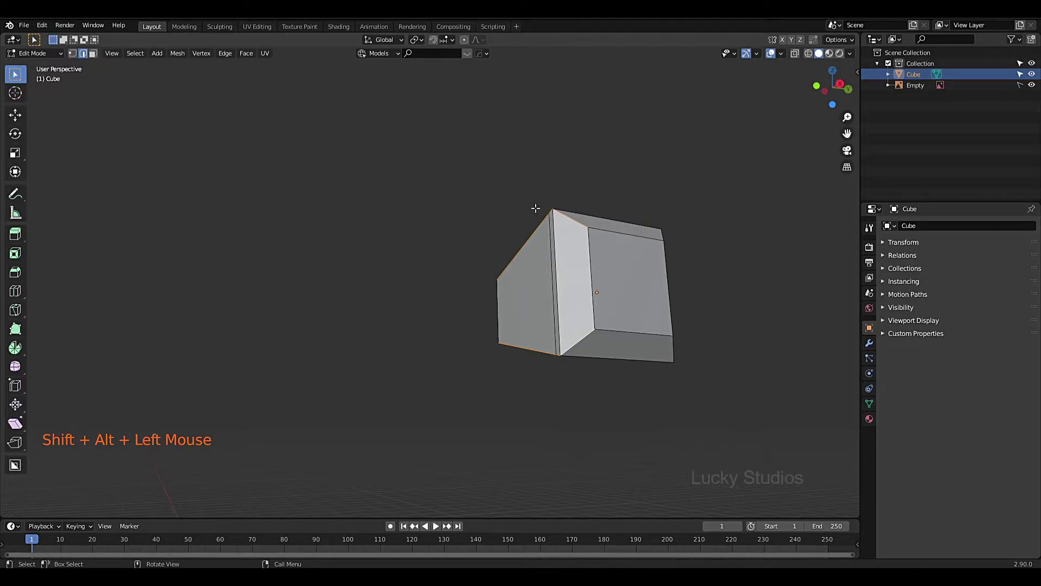
{"action": "middle_click", "coordinate": [611, 345]}
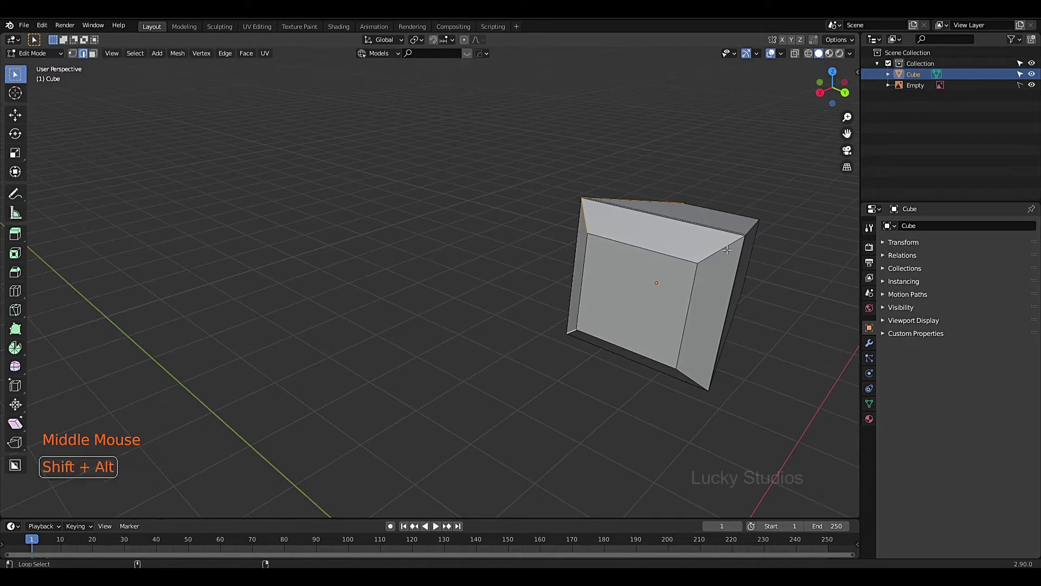
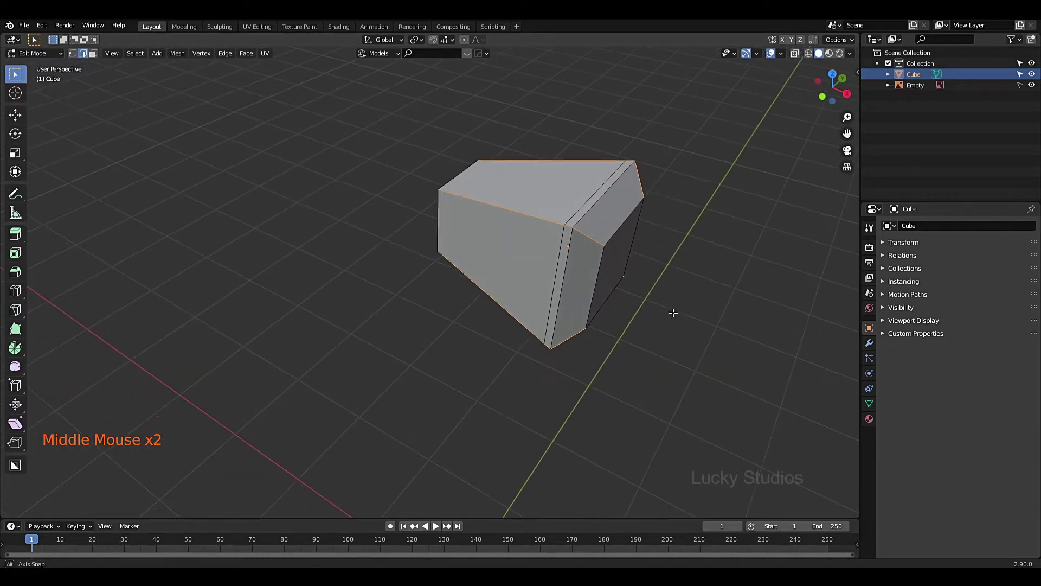
Bevel the selected long corner edges into chamfers and inspect the result from several angles.
{"action": "key", "text": "ctrl+b"}
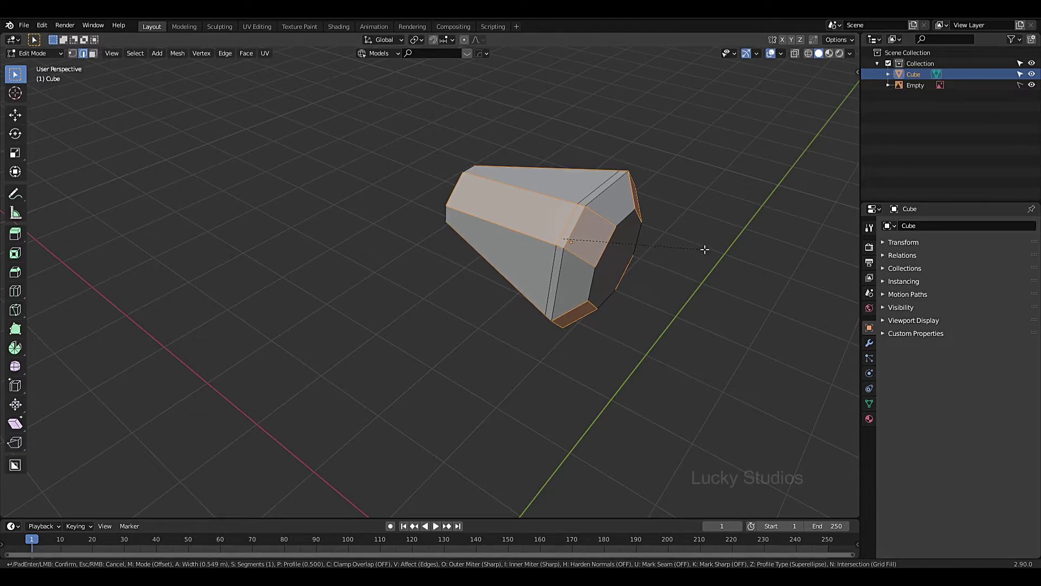
{"action": "middle_click", "coordinate": [707, 257]}
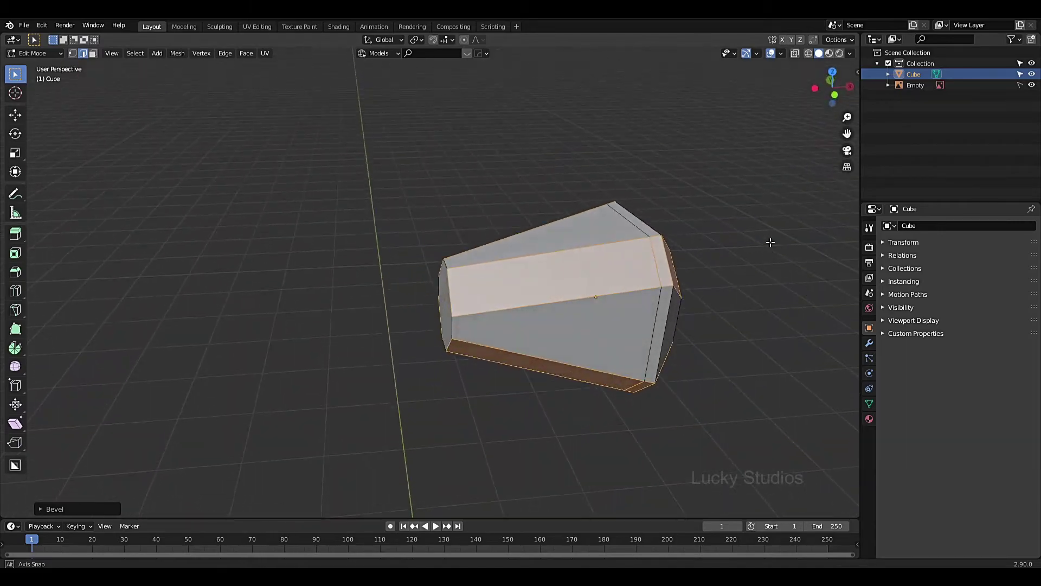
{"action": "scroll", "scroll_direction": "up", "scroll_amount": 3}
{"action": "scroll", "scroll_direction": "down", "scroll_amount": 3}
{"action": "middle_click", "coordinate": [714, 239]}
{"action": "middle_click", "coordinate": [537, 356]}
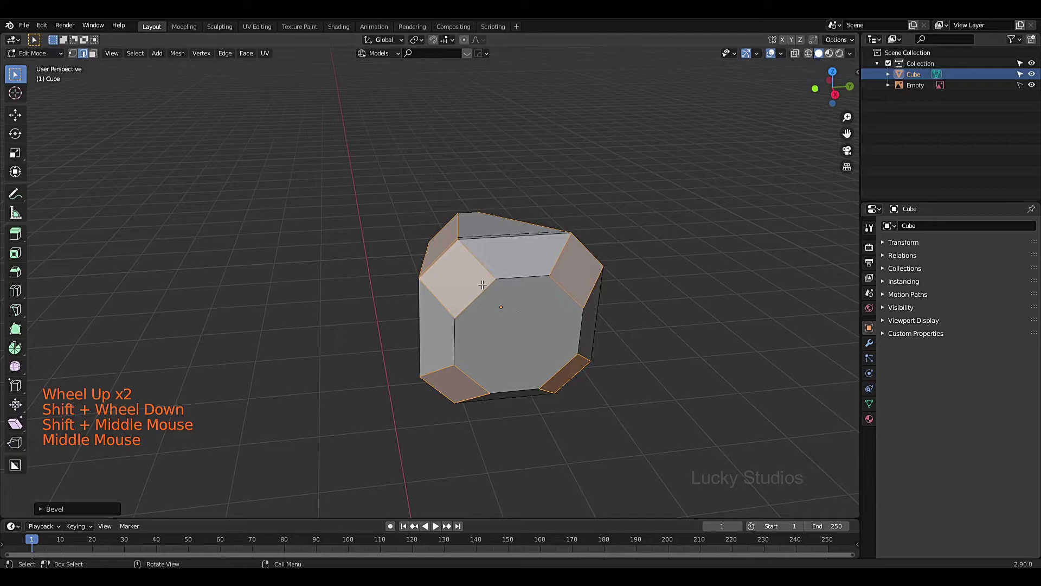
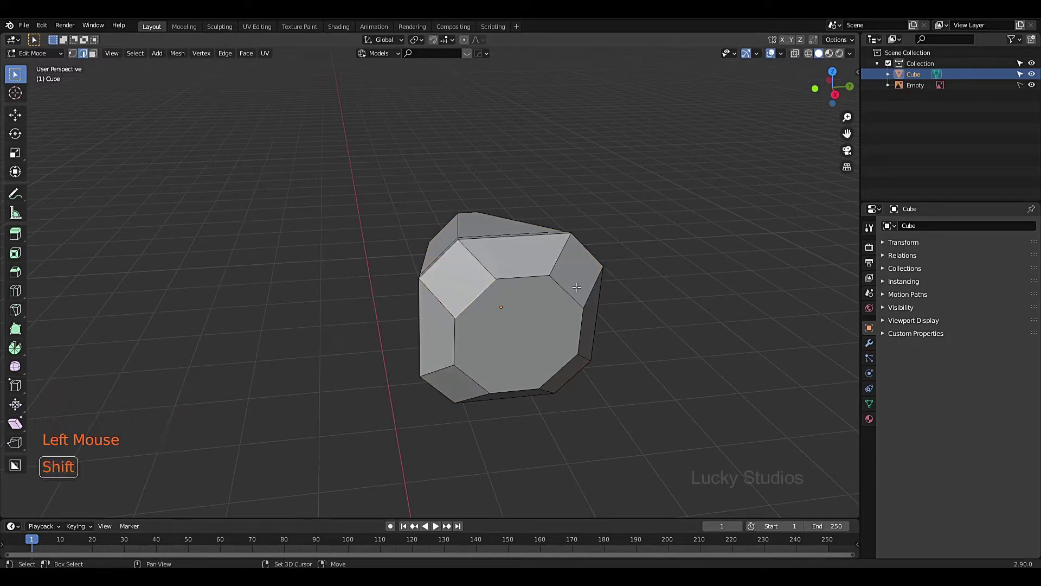
Select the edges around the block's end and switch the transform pivot to Individual Origins.
{"action": "left_click", "coordinate": [568, 289]}
{"action": "left_click", "coordinate": [567, 362]}
{"action": "left_click", "coordinate": [473, 378]}
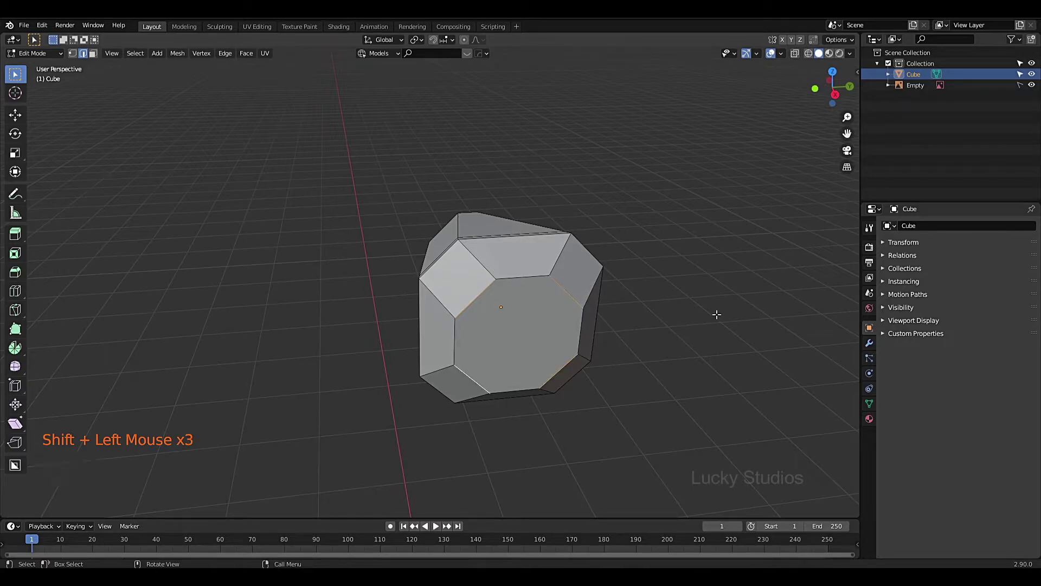
{"action": "key", "text": "s"}
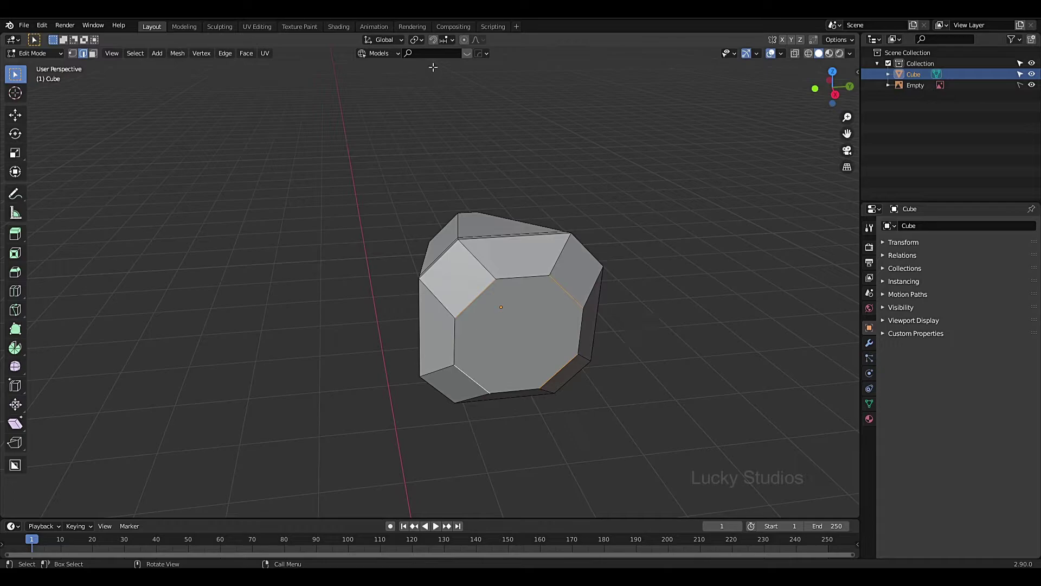
{"action": "left_click", "coordinate": [428, 45]}
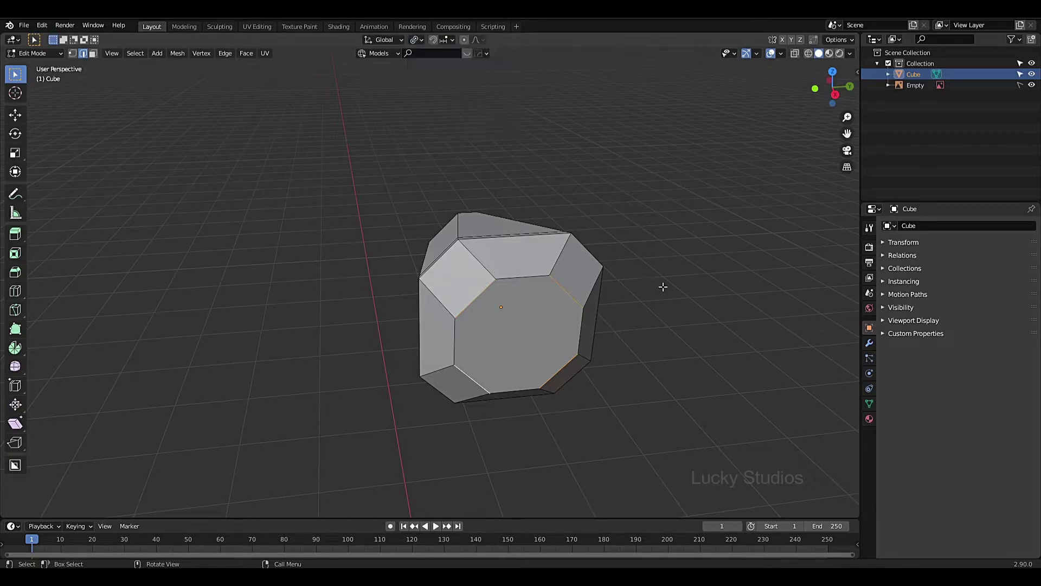
Scale the block's end down so it tapers, compare in front view with the reference, and select the far end face.
{"action": "key", "text": "s"}
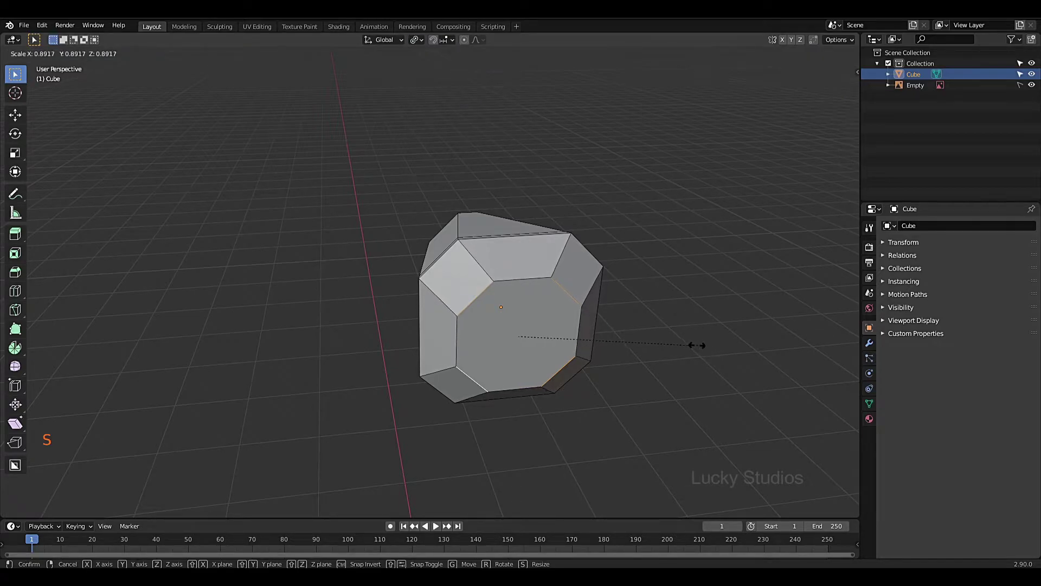
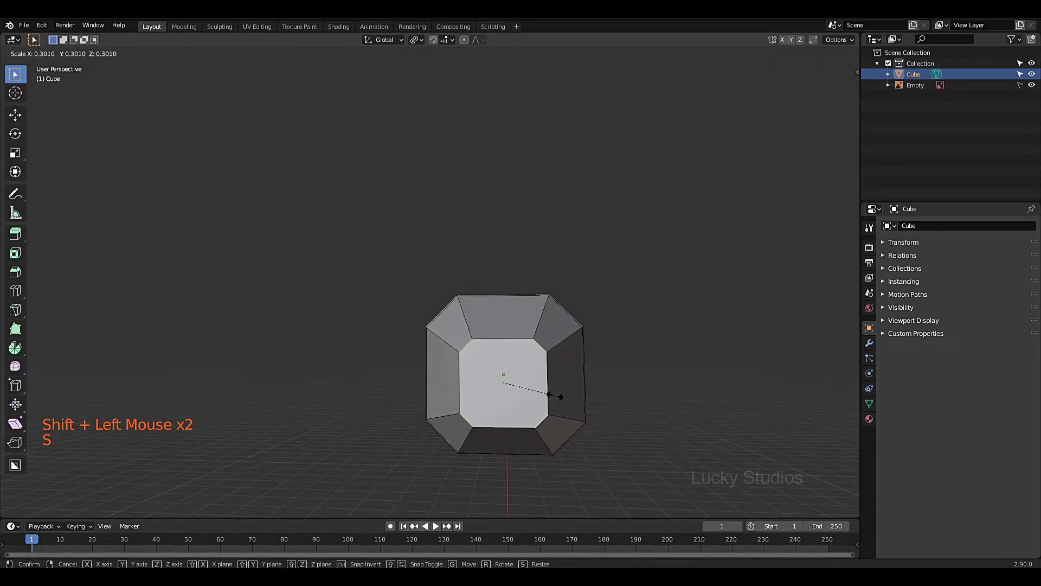
{"action": "scroll", "scroll_direction": "down", "scroll_amount": 3}
{"action": "middle_click", "coordinate": [618, 388]}
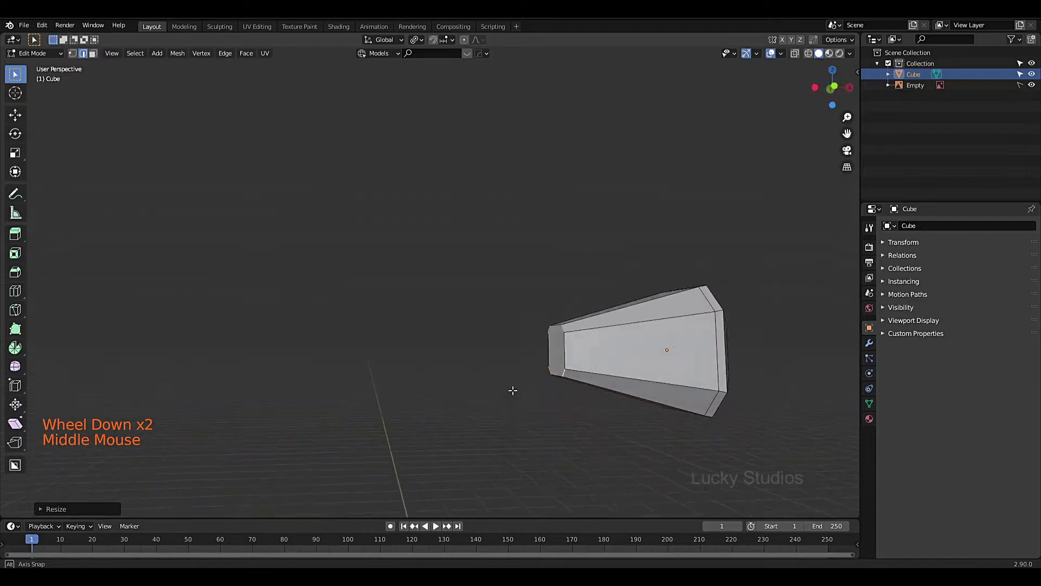
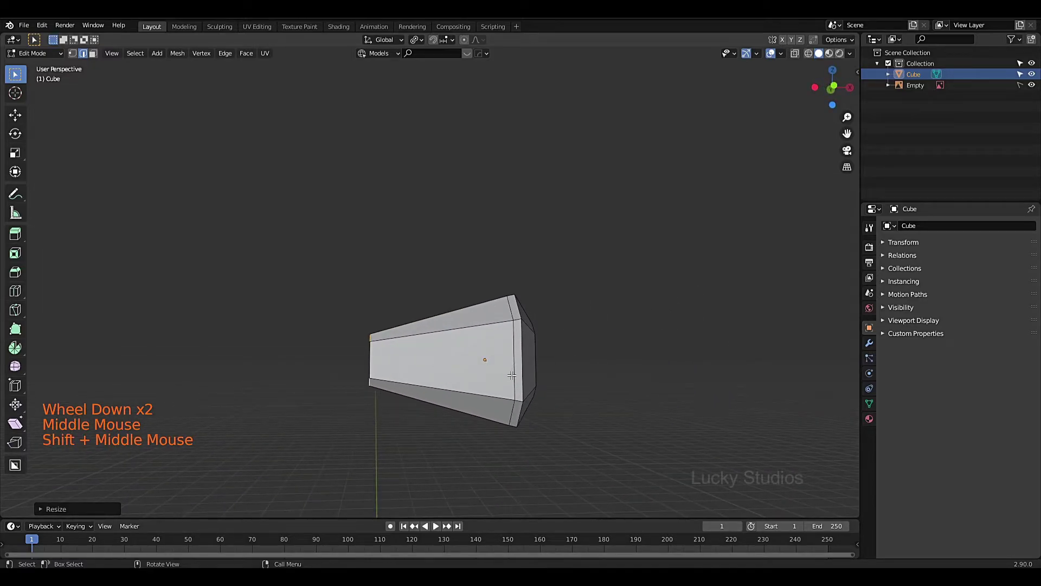
{"action": "key", "text": "KP_1"}
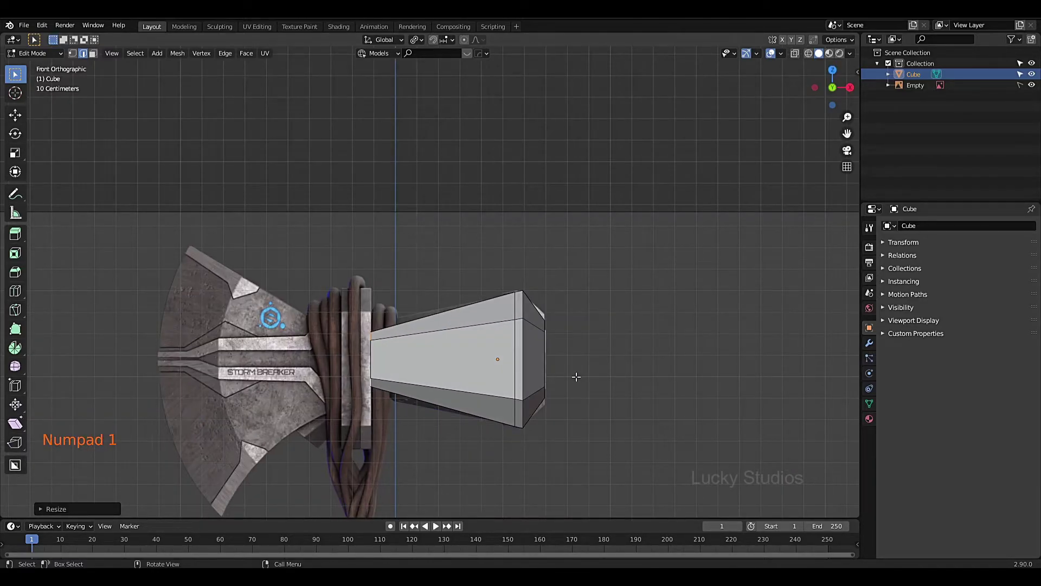
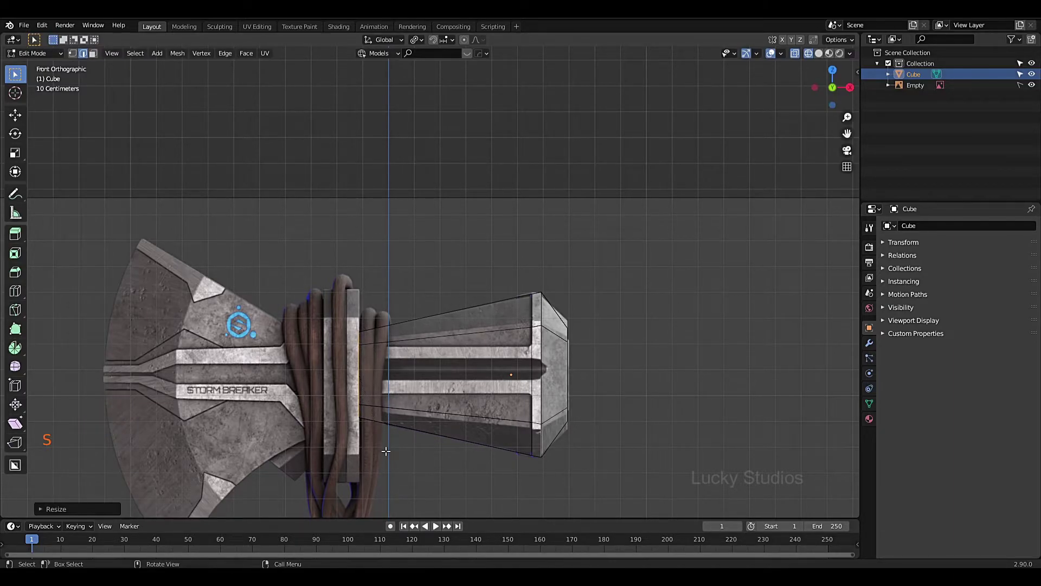
{"action": "left_click", "coordinate": [622, 305]}
Scale the end face up slightly so its outline matches the reference axe head.
{"action": "key", "text": "s"}
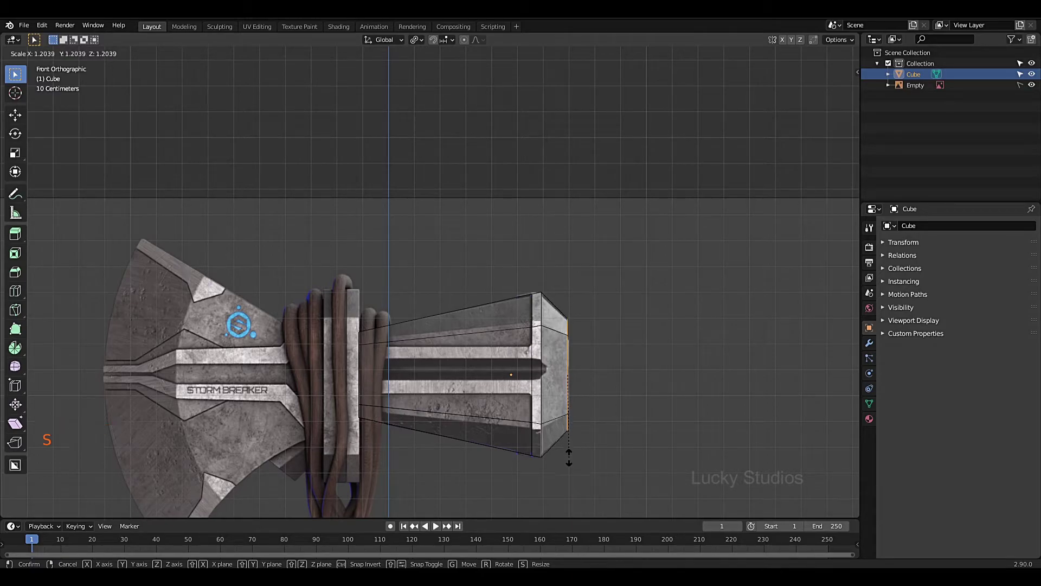
{"action": "scroll", "scroll_direction": "down", "scroll_amount": 3}
{"action": "key", "text": "z"}
{"action": "scroll", "scroll_direction": "down", "scroll_amount": 3}
{"action": "middle_click", "coordinate": [591, 384]}
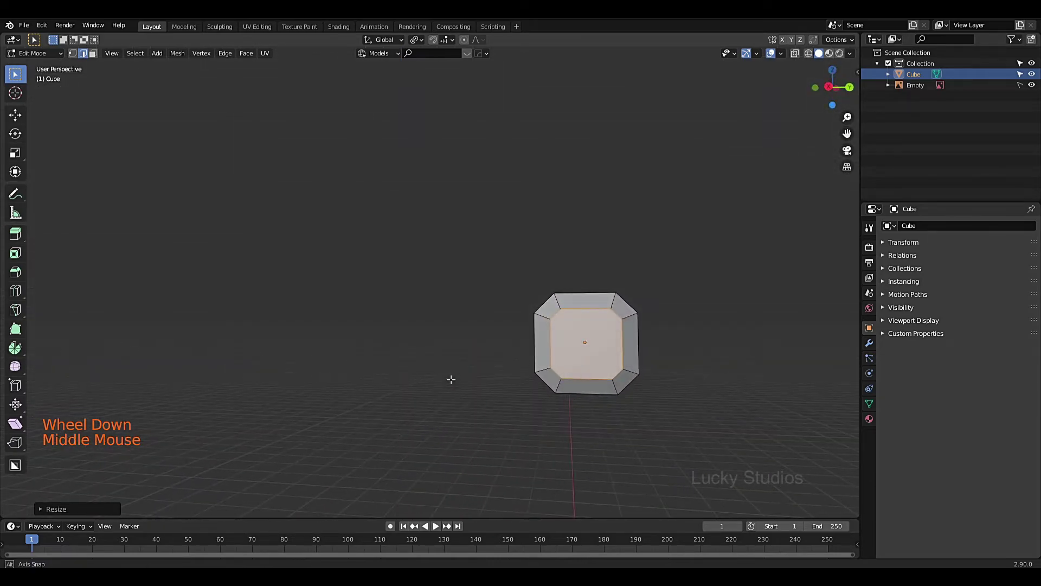
Check the fit in front view, clear the selection and begin a loop cut across the block.
{"action": "key", "text": "KP_1"}
{"action": "key", "text": "z"}
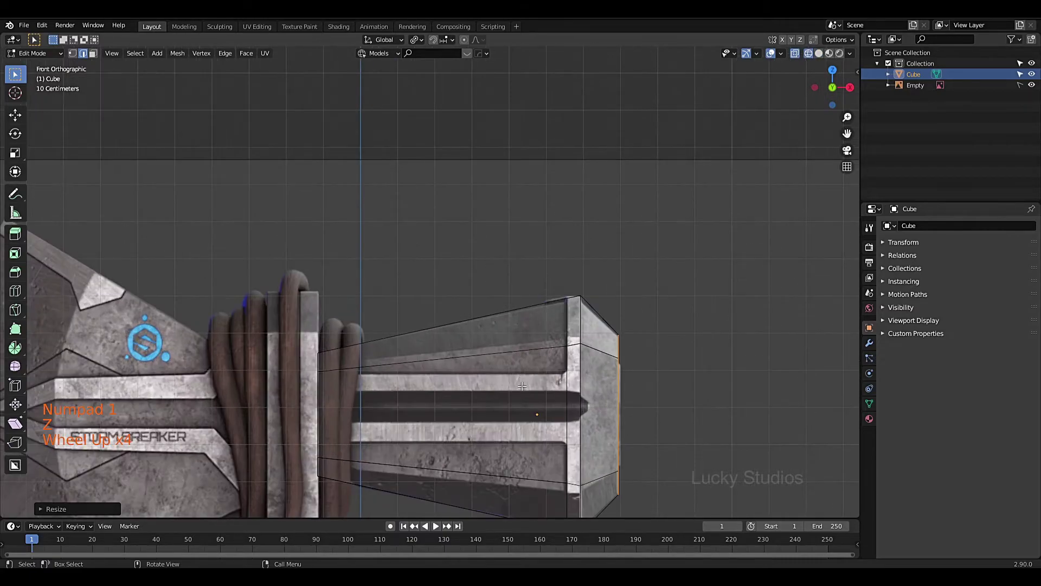
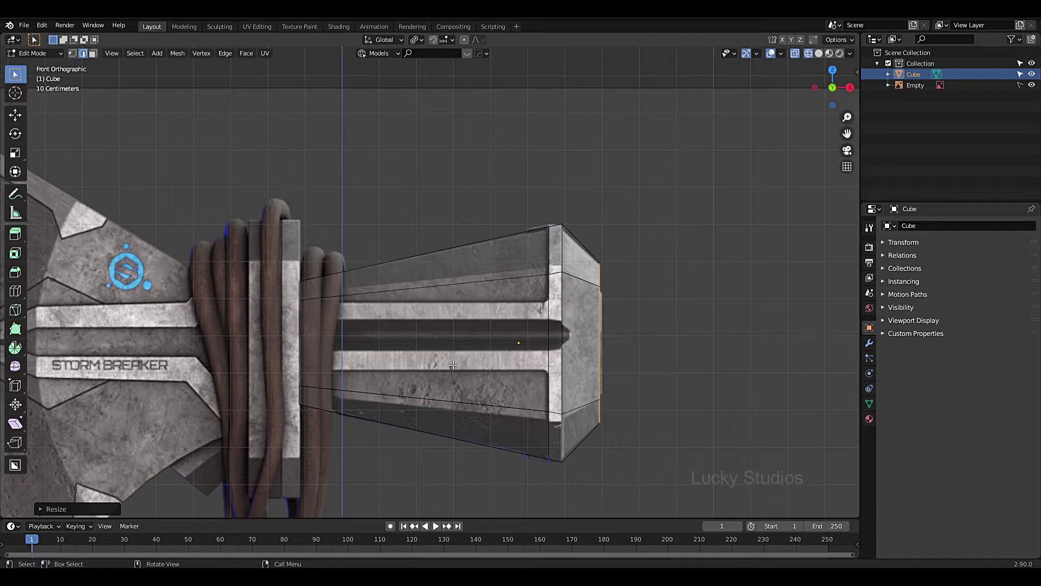
{"action": "left_click", "coordinate": [684, 345]}
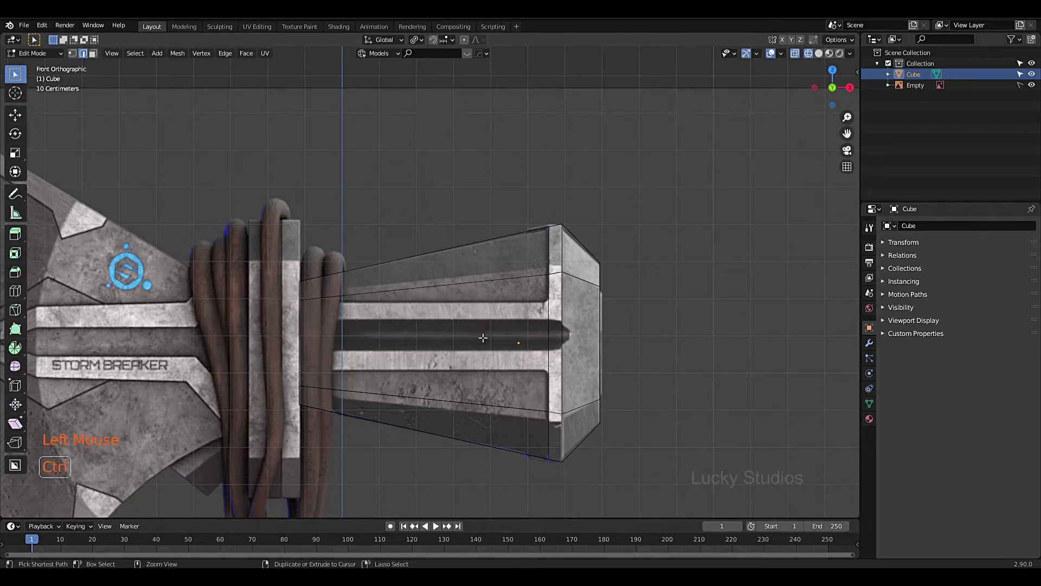
{"action": "key", "text": "ctrl+r"}
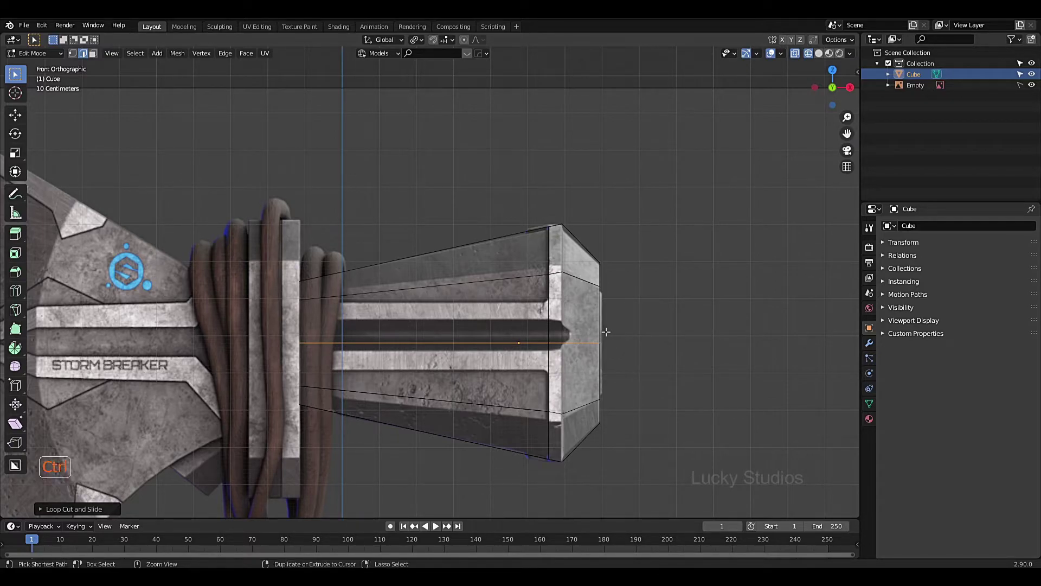
Cut an edge loop through the block's middle, then scale and edge-slide the loops to line up with the reference grooves.
{"action": "key", "text": "ctrl+shift+r"}
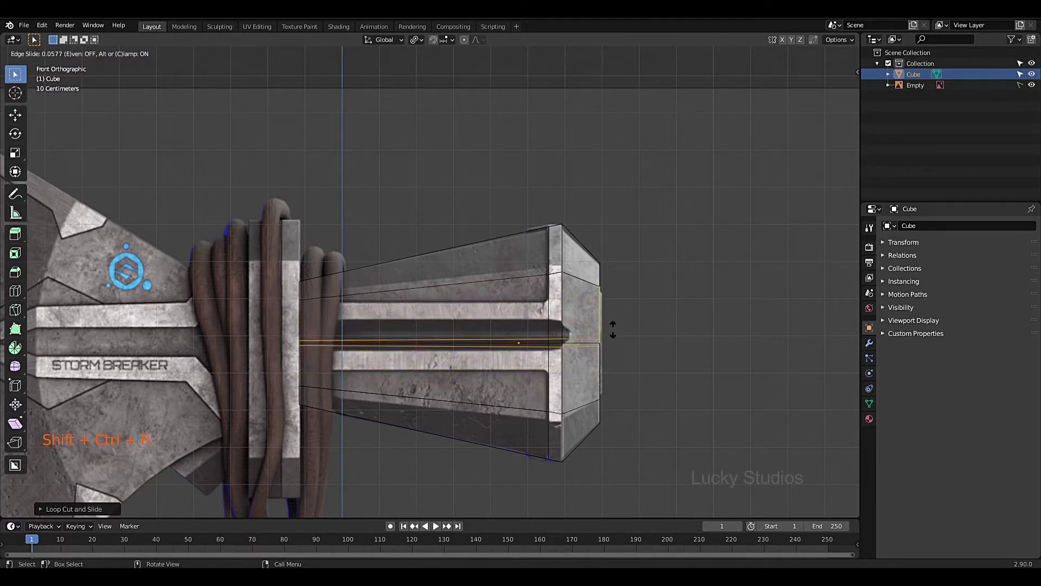
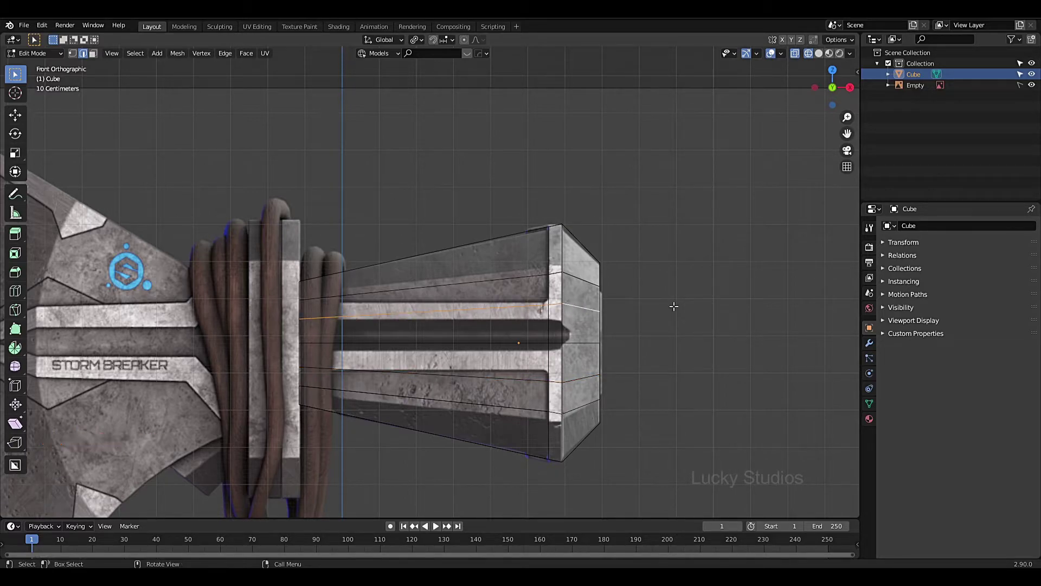
{"action": "key", "text": "s"}
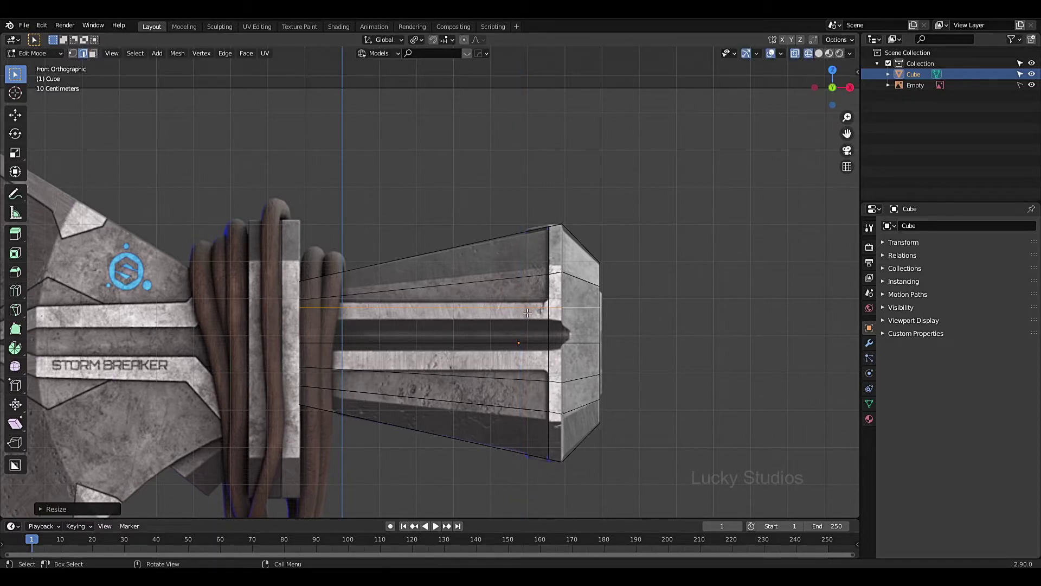
{"action": "key", "text": "g"}
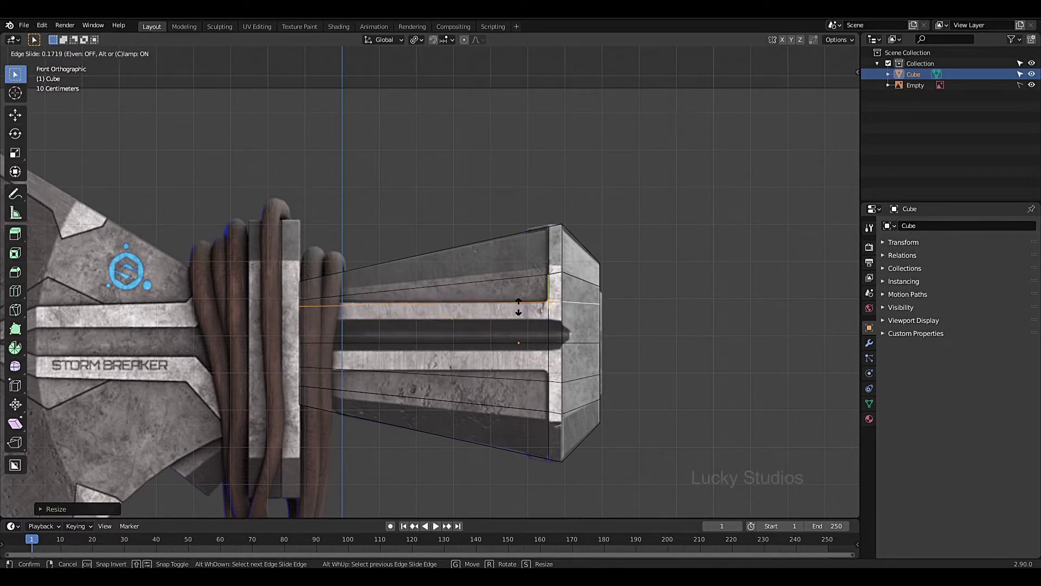
{"action": "scroll", "scroll_direction": "up", "scroll_amount": 3}
{"action": "scroll", "scroll_direction": "down", "scroll_amount": 3}
{"action": "key", "text": "g"}
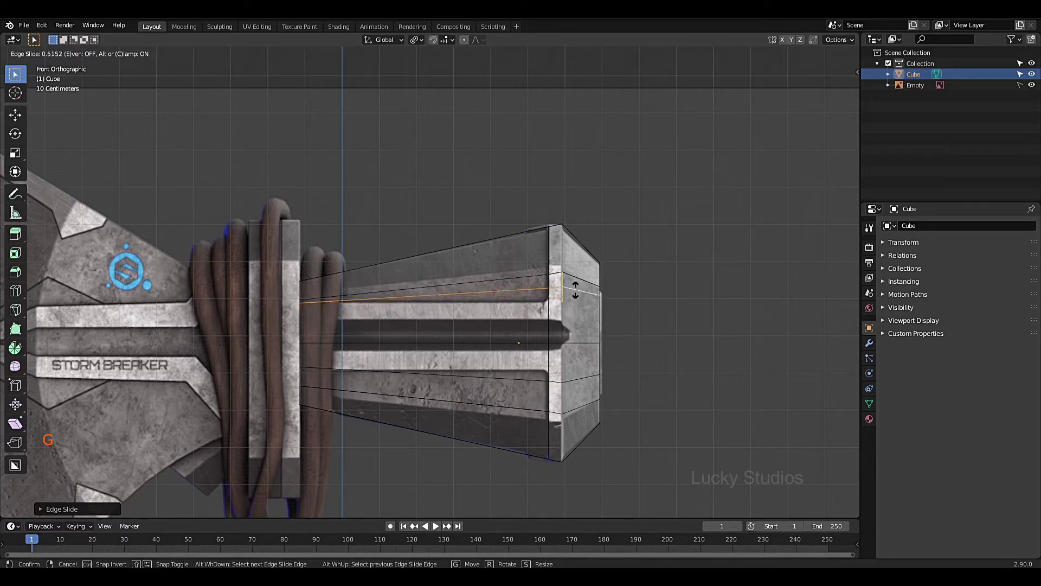
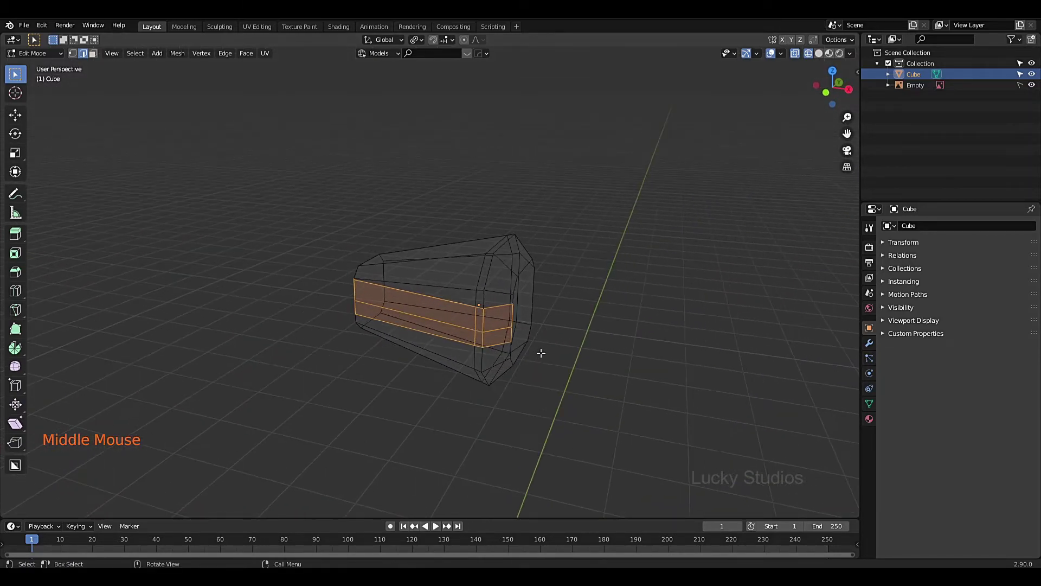
Switch the block back to solid shading and leave Edit Mode for Object Mode.
{"action": "scroll", "scroll_direction": "down", "scroll_amount": 3}
{"action": "scroll", "scroll_direction": "up", "scroll_amount": 3}
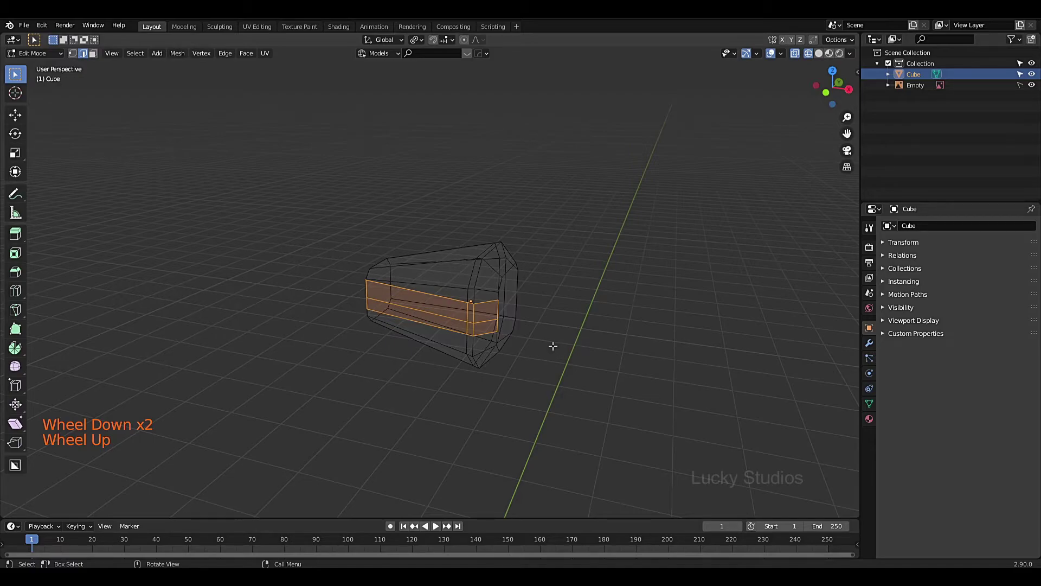
{"action": "scroll", "scroll_direction": "up", "scroll_amount": 3}
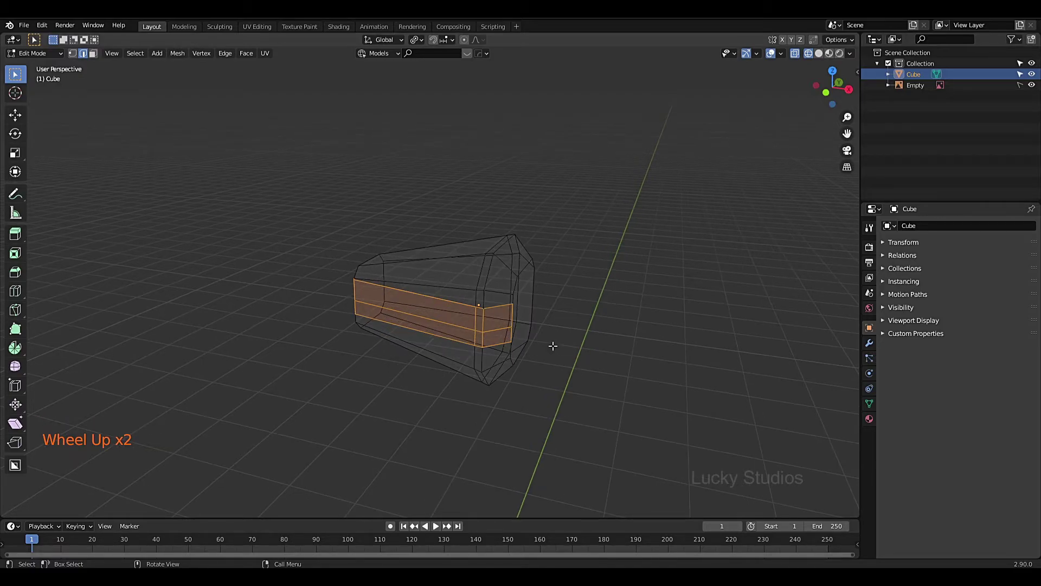
{"action": "key", "text": "z"}
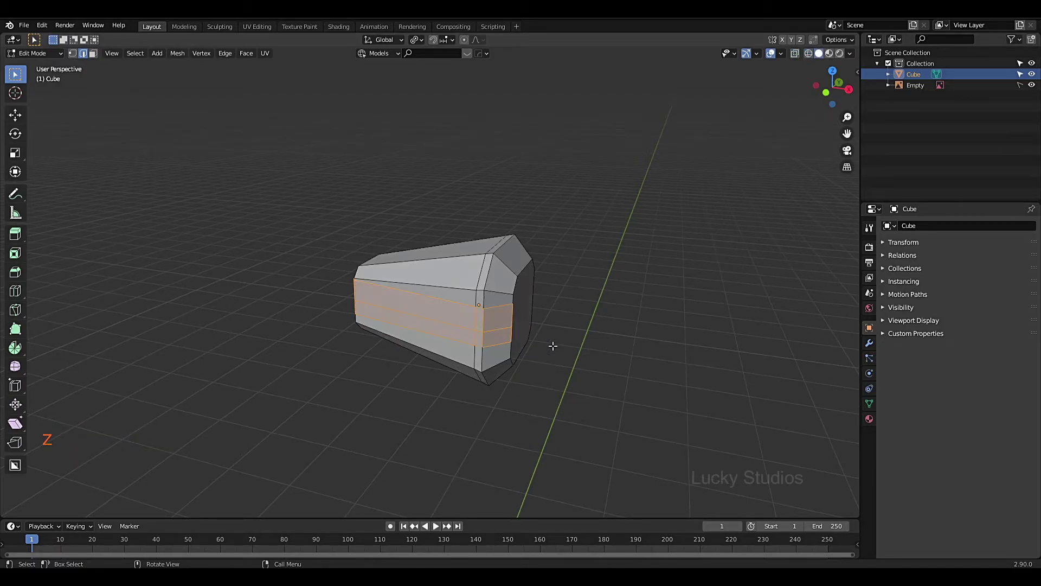
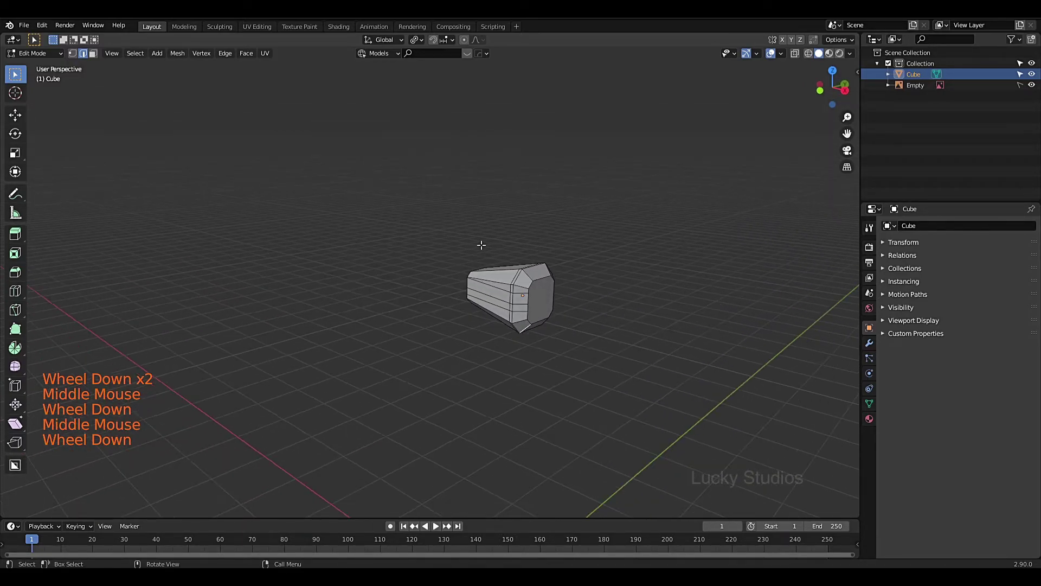
{"action": "key", "text": "Tab"}
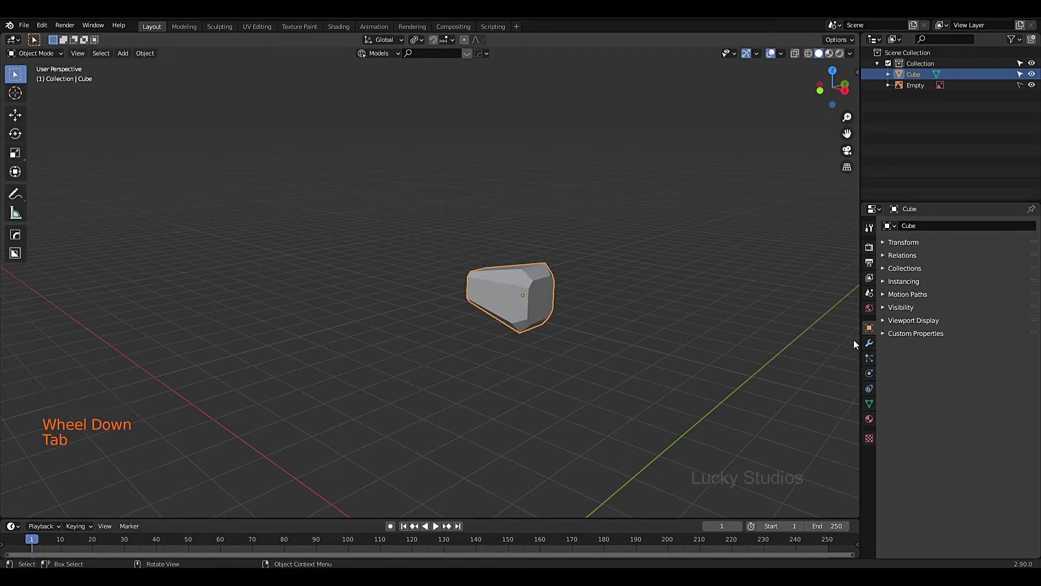
Add a Mirror modifier to the cube from Modifier Properties and view the result from the front.
{"action": "left_click", "coordinate": [873, 346]}
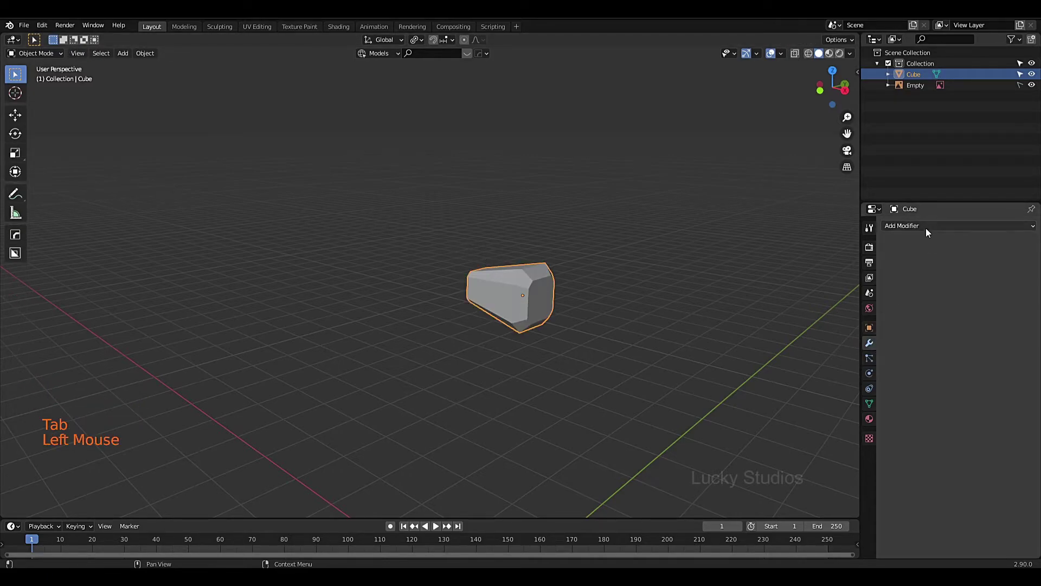
{"action": "left_click", "coordinate": [927, 230]}
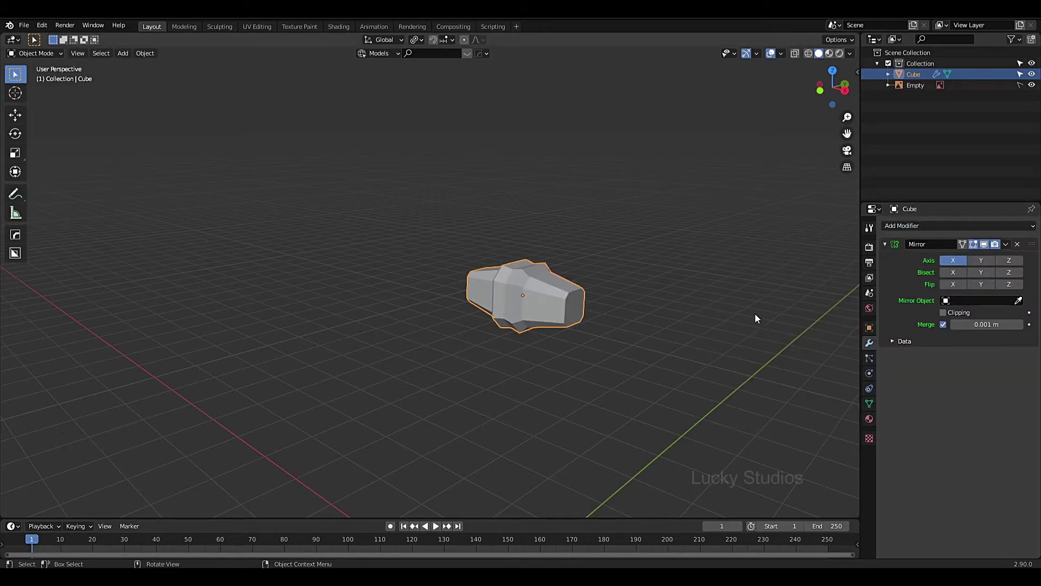
{"action": "scroll", "scroll_direction": "up", "scroll_amount": 3}
{"action": "scroll", "scroll_direction": "down", "scroll_amount": 3}
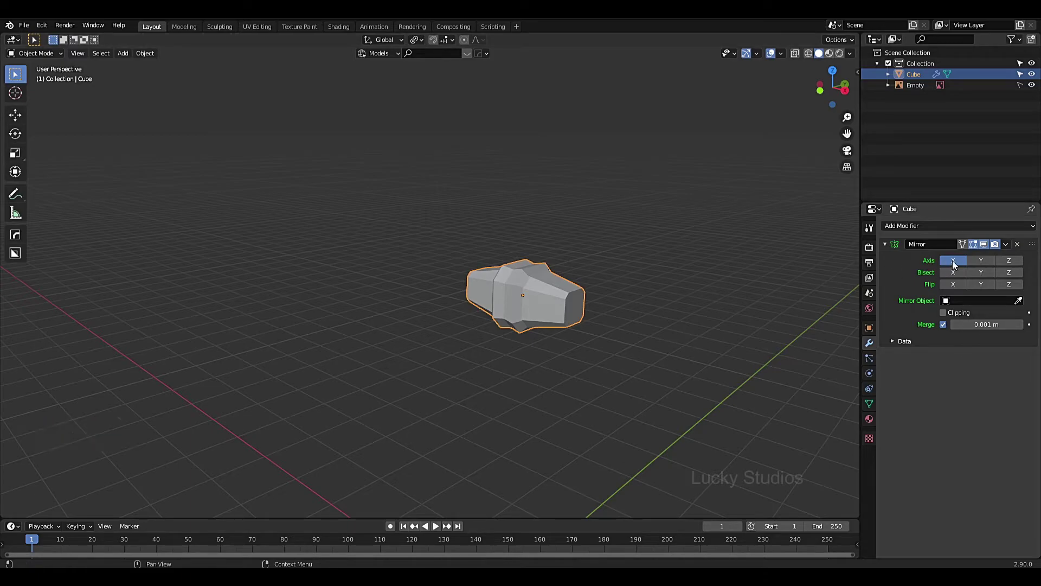
{"action": "key", "text": "KP_1"}
{"action": "scroll", "scroll_direction": "down", "scroll_amount": 3}
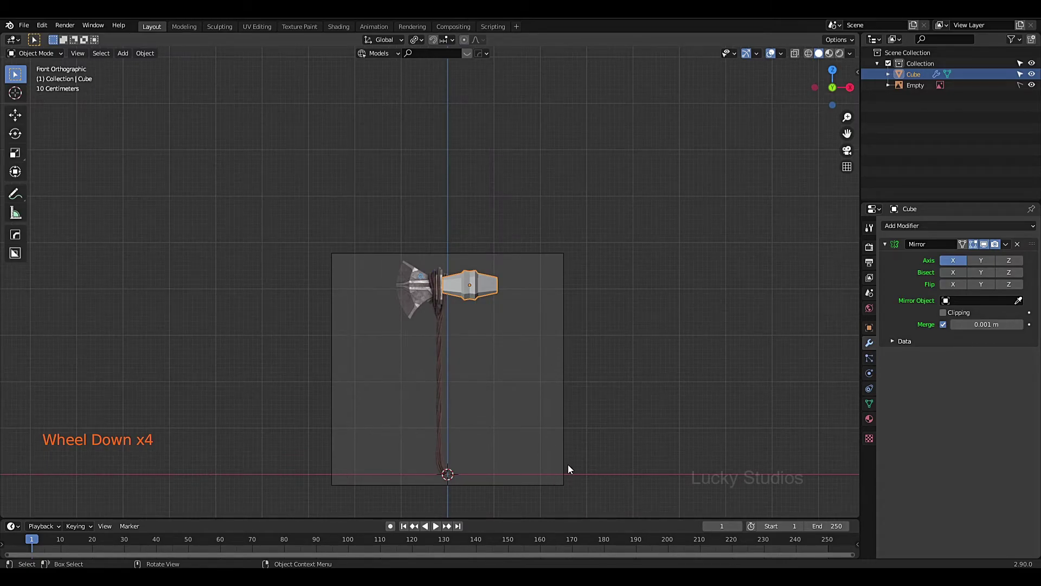
{"action": "scroll", "scroll_direction": "up", "scroll_amount": 3}
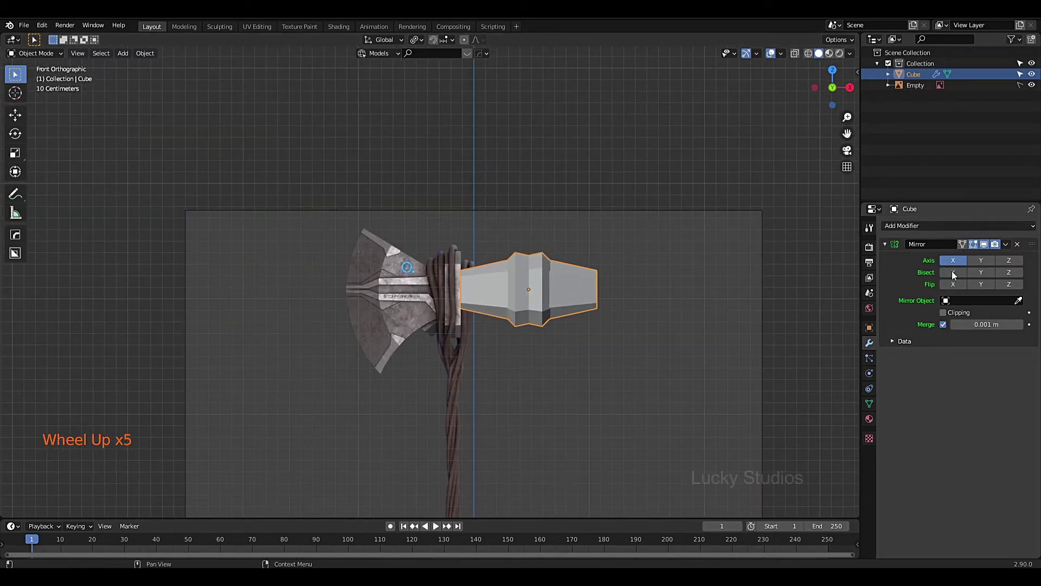
Try the Bisect X and Bisect Y options on the mirror, turning each back off after checking.
{"action": "left_click", "coordinate": [527, 205]}
{"action": "left_click", "coordinate": [426, 197]}
{"action": "scroll", "scroll_direction": "down", "scroll_amount": 3}
{"action": "scroll", "scroll_direction": "down", "scroll_amount": 3}
{"action": "middle_click", "coordinate": [570, 369]}
{"action": "scroll", "scroll_direction": "up", "scroll_amount": 3}
{"action": "middle_click", "coordinate": [577, 292]}
{"action": "left_click", "coordinate": [591, 213]}
{"action": "left_click", "coordinate": [656, 213]}
{"action": "middle_click", "coordinate": [688, 367]}
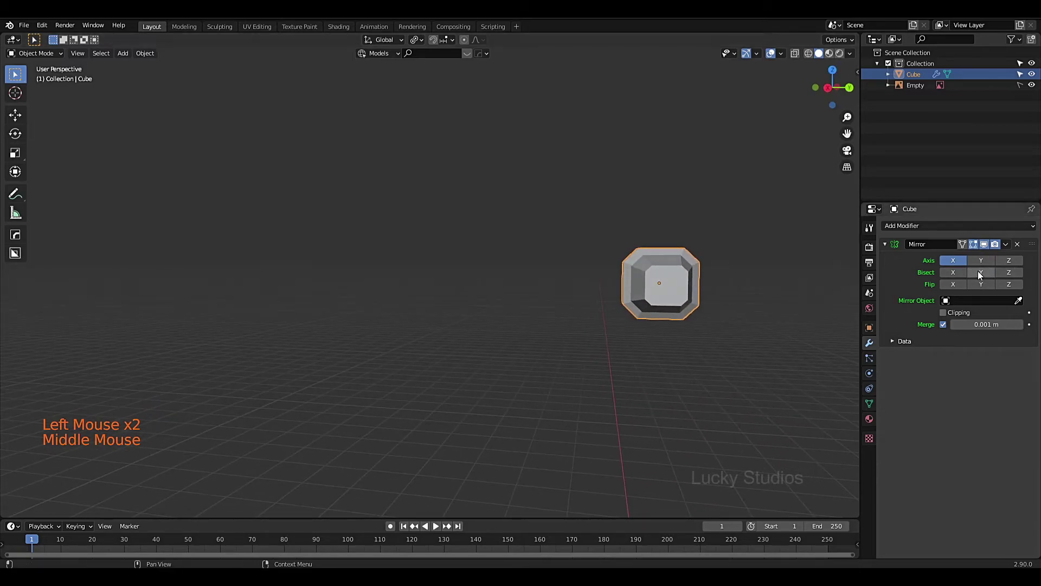
{"action": "middle_click", "coordinate": [822, 316]}
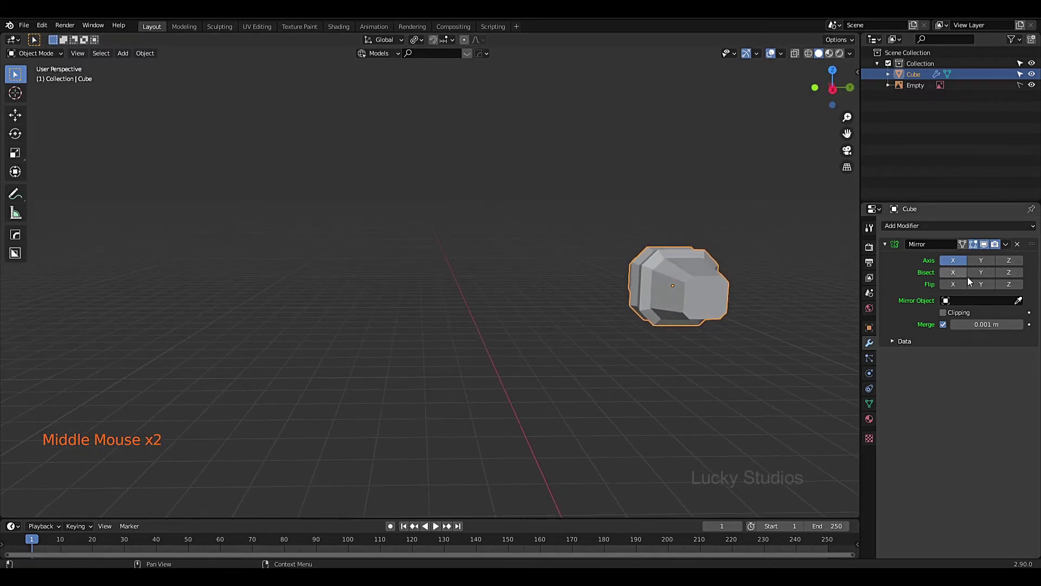
Change the mirror axis from X to Y so the block is reflected along Y.
{"action": "left_click", "coordinate": [956, 267]}
{"action": "left_click", "coordinate": [980, 263]}
{"action": "middle_click", "coordinate": [706, 341]}
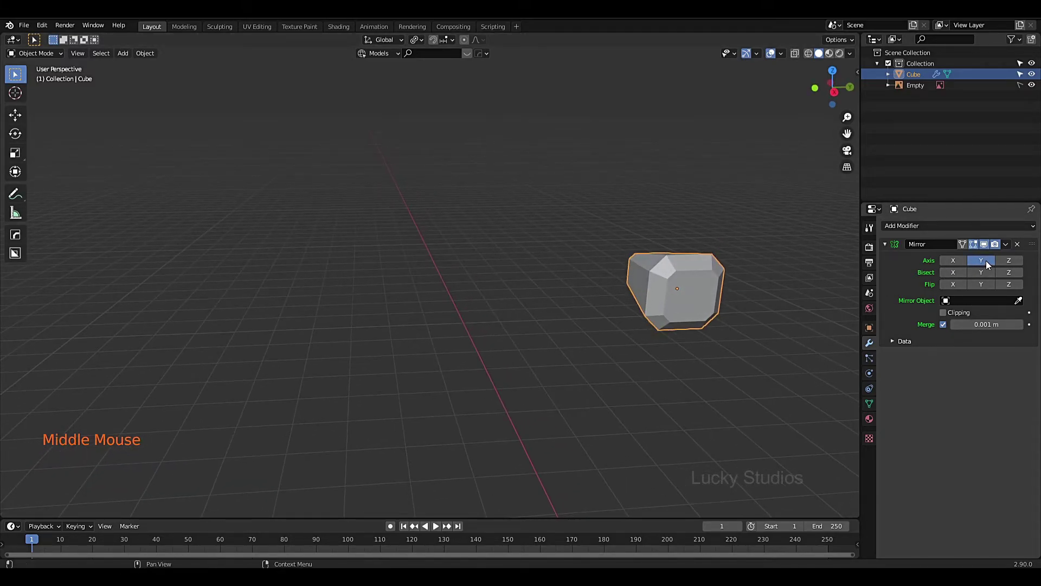
{"action": "left_click", "coordinate": [989, 266]}
{"action": "left_click", "coordinate": [870, 331]}
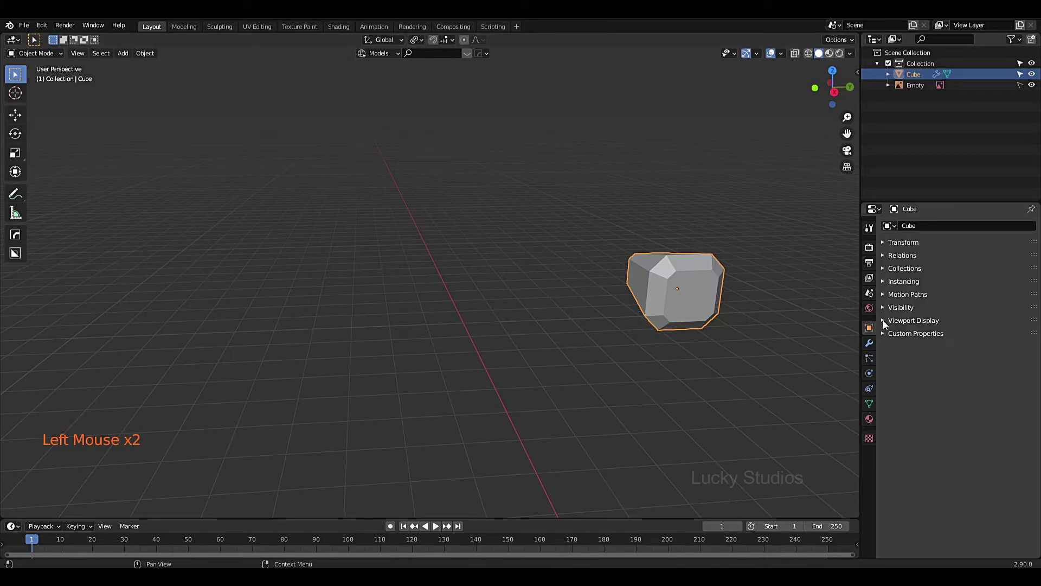
Enable Wireframe under Viewport Display so the mesh edges draw over the solid block.
{"action": "left_click", "coordinate": [885, 321]}
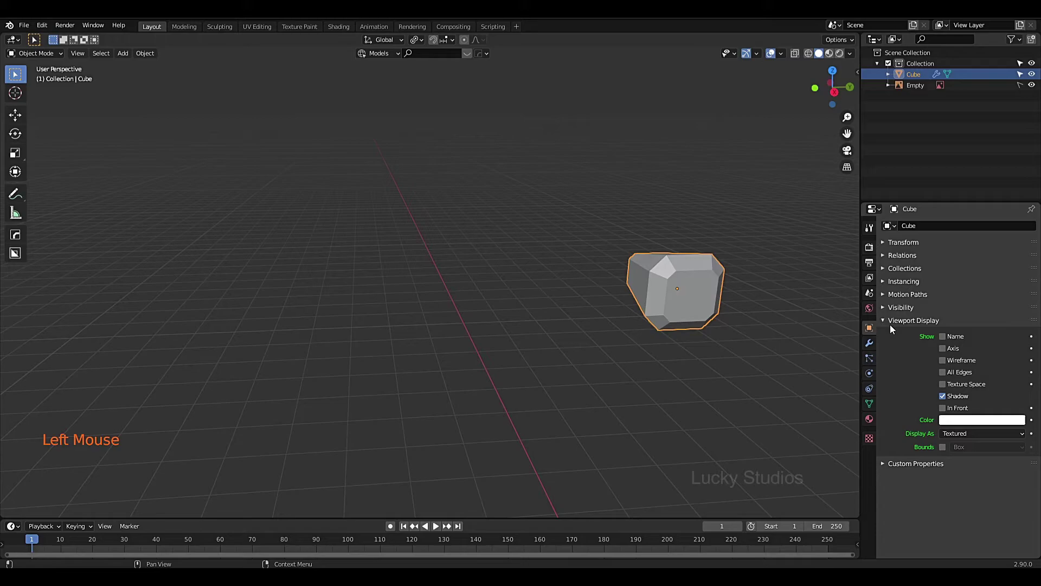
{"action": "left_click", "coordinate": [946, 364]}
{"action": "scroll", "scroll_direction": "up", "scroll_amount": 3}
{"action": "middle_click", "coordinate": [747, 348]}
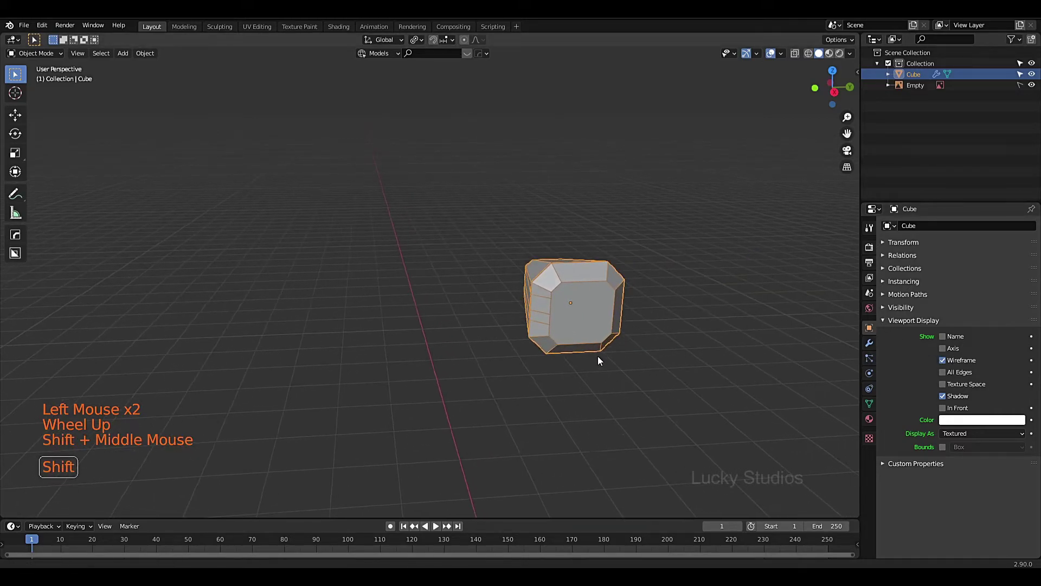
{"action": "middle_click", "coordinate": [601, 375]}
{"action": "scroll", "scroll_direction": "up", "scroll_amount": 3}
{"action": "middle_click", "coordinate": [612, 374]}
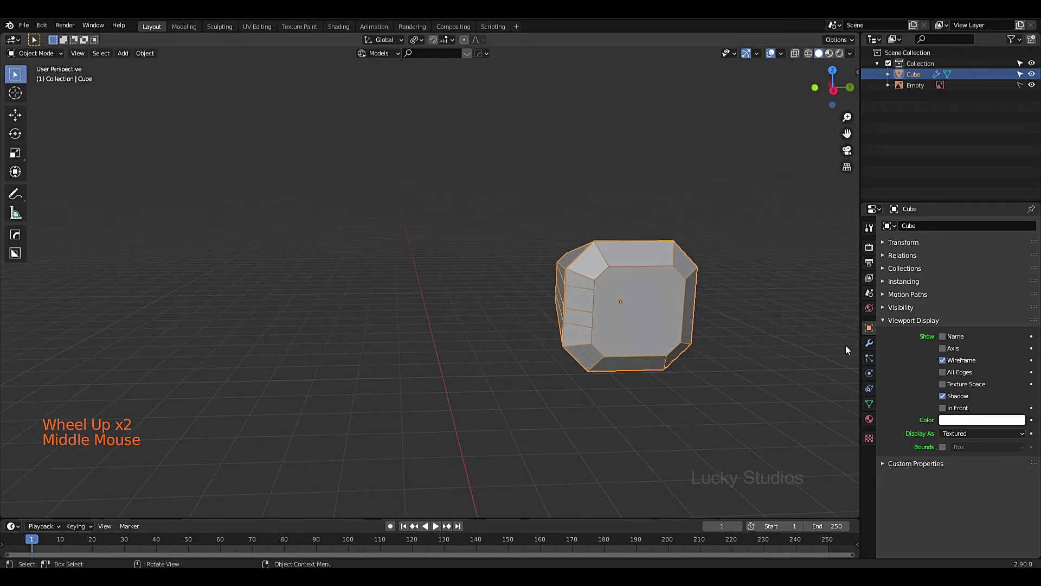
{"action": "left_click", "coordinate": [869, 347]}
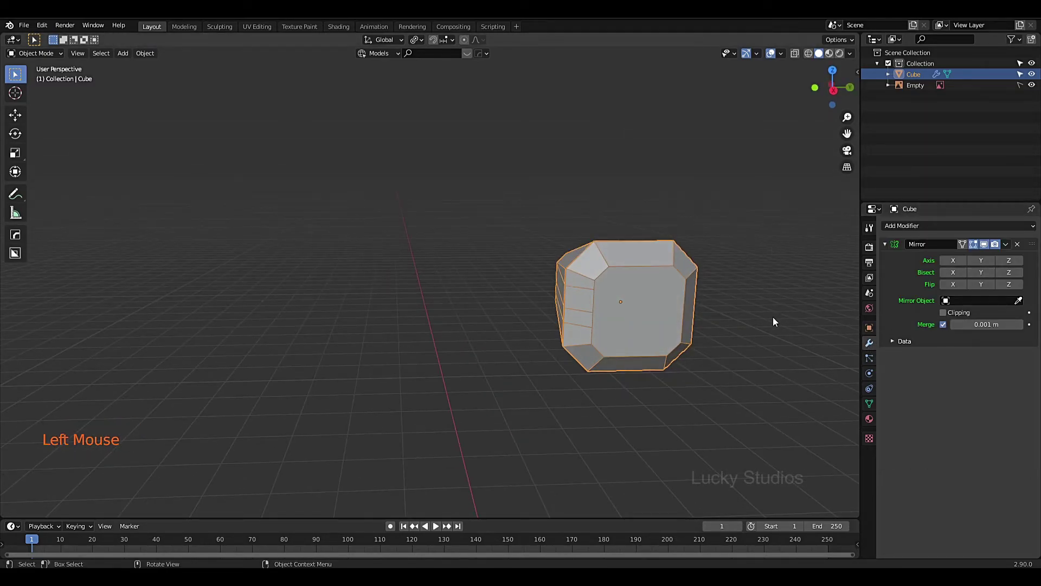
Enable the Y mirror axis and orbit around the doubled block to check it.
{"action": "scroll", "scroll_direction": "down", "scroll_amount": 3}
{"action": "middle_click", "coordinate": [769, 335]}
{"action": "scroll", "scroll_direction": "up", "scroll_amount": 3}
{"action": "left_click", "coordinate": [987, 267]}
{"action": "scroll", "scroll_direction": "down", "scroll_amount": 3}
{"action": "middle_click", "coordinate": [766, 300]}
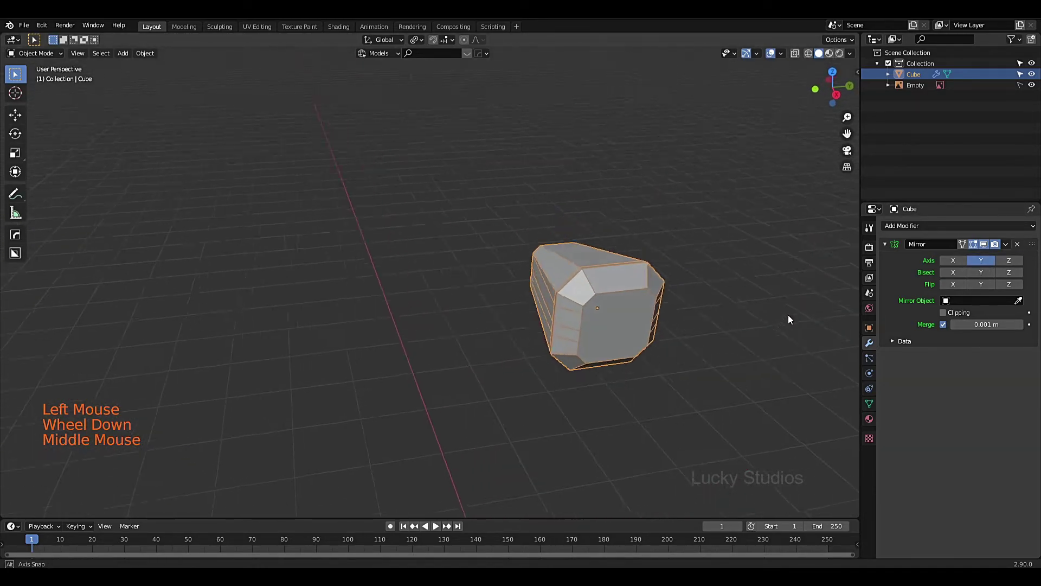
{"action": "scroll", "scroll_direction": "up", "scroll_amount": 3}
{"action": "middle_click", "coordinate": [760, 307]}
{"action": "scroll", "scroll_direction": "down", "scroll_amount": 3}
{"action": "middle_click", "coordinate": [672, 321]}
{"action": "scroll", "scroll_direction": "up", "scroll_amount": 3}
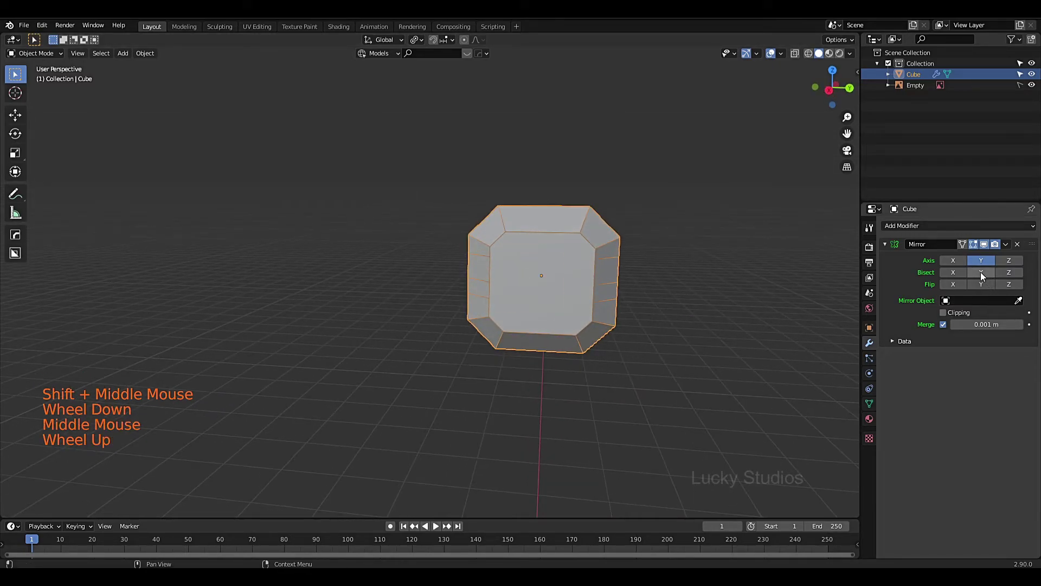
Turn on Bisect Y, Axis Z, Bisect Z and Flip Y in the Mirror modifier.
{"action": "left_click", "coordinate": [984, 278]}
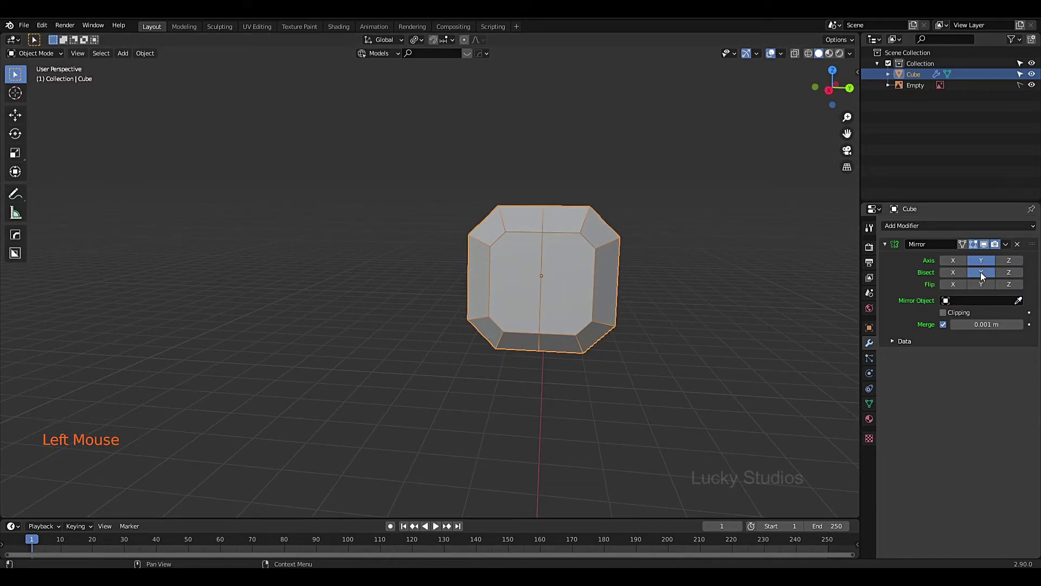
{"action": "left_click", "coordinate": [986, 289]}
{"action": "scroll", "scroll_direction": "down", "scroll_amount": 3}
{"action": "middle_click", "coordinate": [680, 302]}
{"action": "left_click", "coordinate": [384, 161]}
{"action": "left_click", "coordinate": [711, 310]}
Toggle further Mirror modifier options and inspect the mirrored block in the viewport.
{"action": "middle_click", "coordinate": [619, 367]}
{"action": "left_click", "coordinate": [1014, 266]}
{"action": "left_click", "coordinate": [1016, 277]}
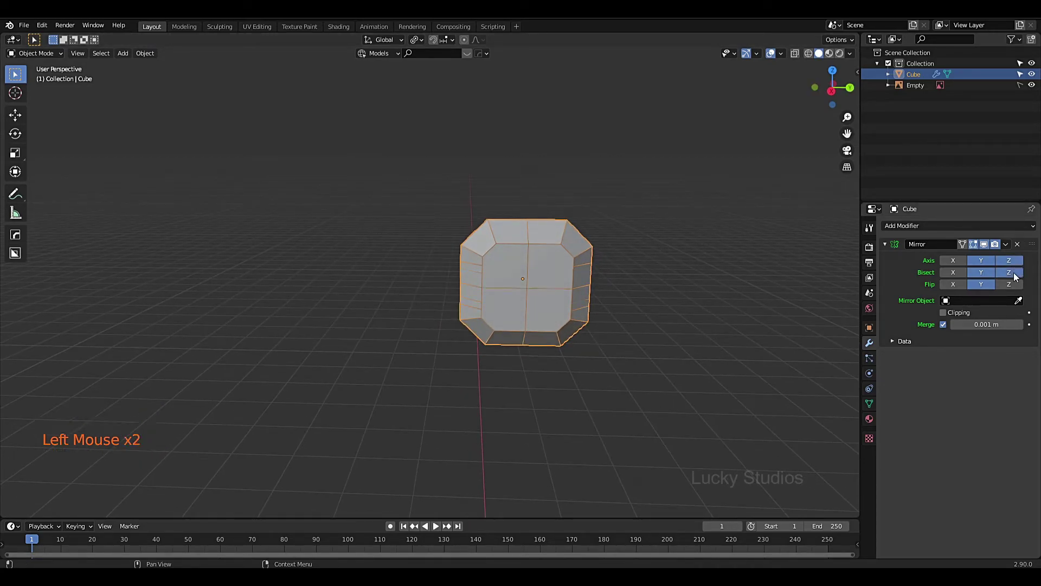
{"action": "scroll", "scroll_direction": "down", "scroll_amount": 3}
{"action": "middle_click", "coordinate": [645, 337]}
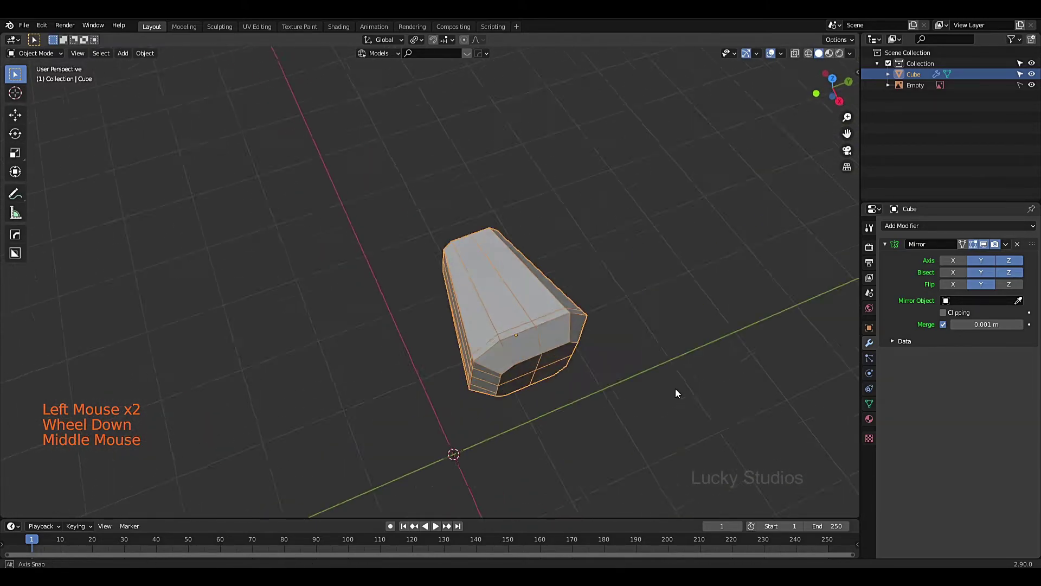
{"action": "left_click", "coordinate": [514, 179]}
{"action": "left_click", "coordinate": [395, 300]}
{"action": "scroll", "scroll_direction": "down", "scroll_amount": 3}
{"action": "left_click", "coordinate": [527, 325]}
{"action": "left_click", "coordinate": [569, 337]}
{"action": "middle_click", "coordinate": [567, 344]}
{"action": "scroll", "scroll_direction": "up", "scroll_amount": 3}
{"action": "middle_click", "coordinate": [559, 323]}
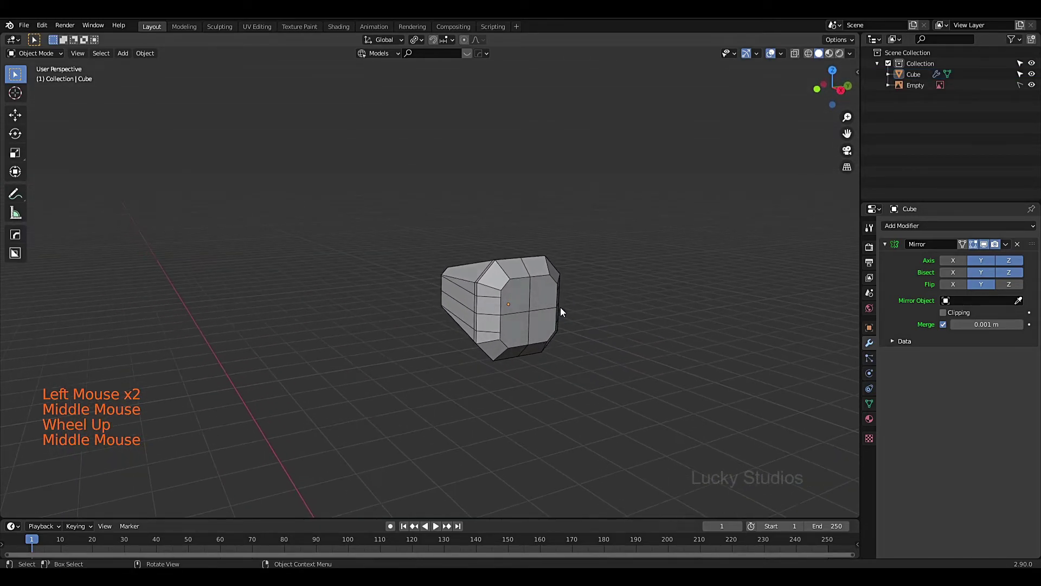
Enter Edit Mode to check the base mesh under the mirror, then return to Object Mode.
{"action": "key", "text": "Tab"}
{"action": "middle_click", "coordinate": [580, 319]}
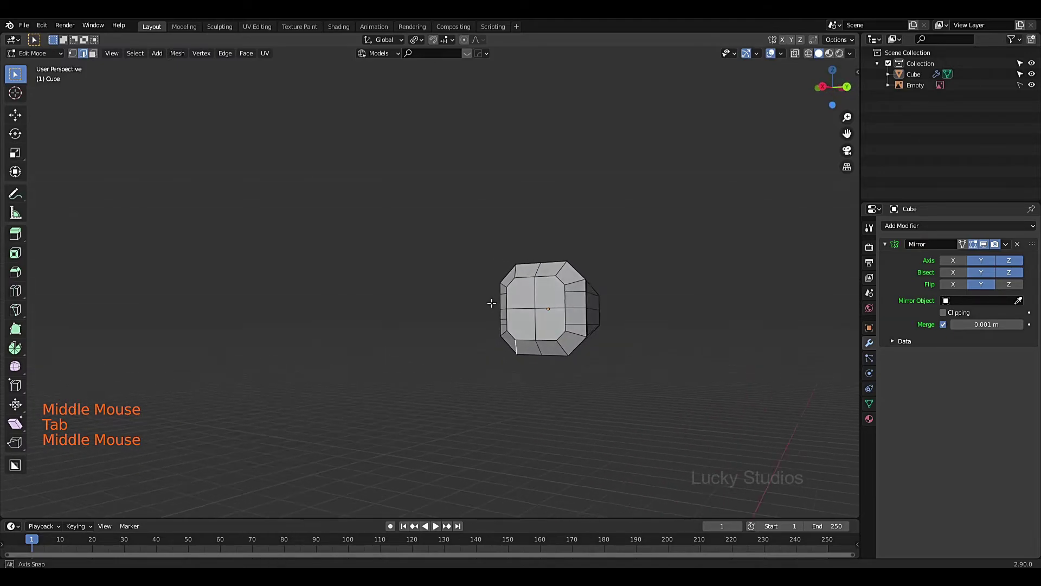
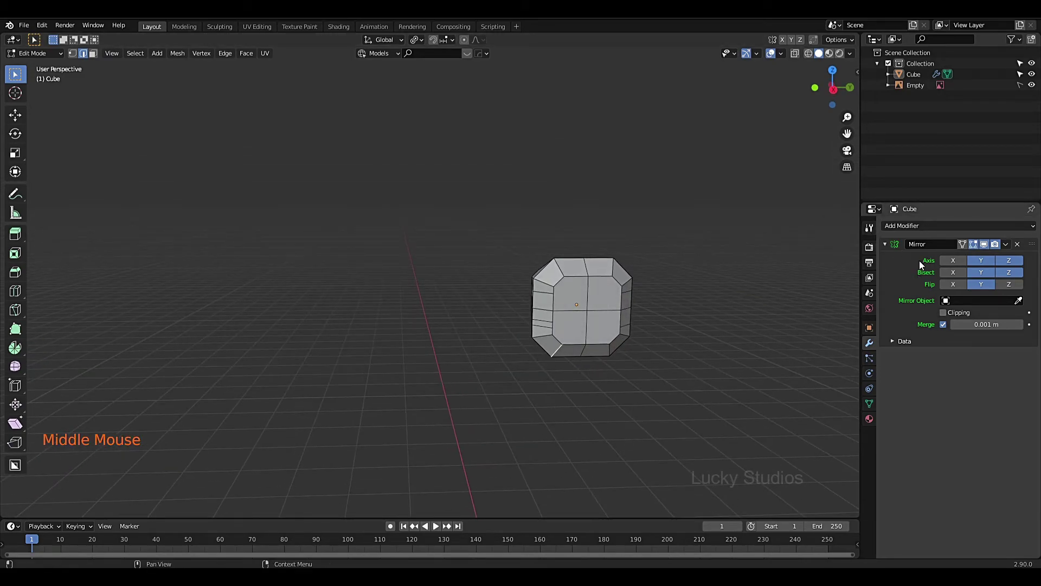
{"action": "middle_click", "coordinate": [667, 324]}
{"action": "key", "text": "Tab"}
{"action": "middle_click", "coordinate": [698, 335]}
{"action": "scroll", "scroll_direction": "up", "scroll_amount": 3}
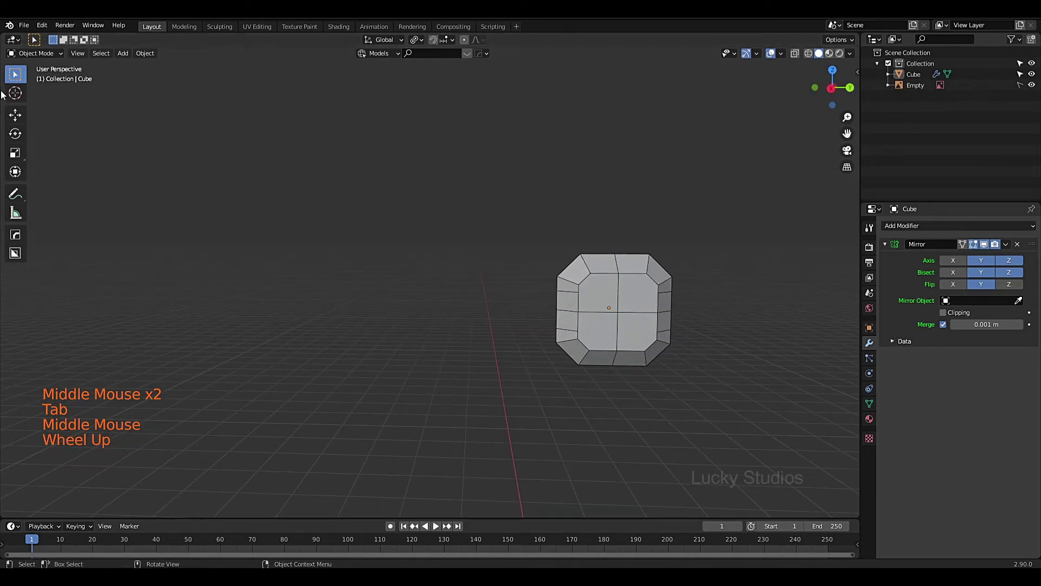
Reselect the block and apply its Mirror modifier (Ctrl+A), baking the mirrored shape into the mesh.
{"action": "left_click", "coordinate": [547, 208]}
{"action": "left_click", "coordinate": [754, 385]}
{"action": "left_click", "coordinate": [583, 238]}
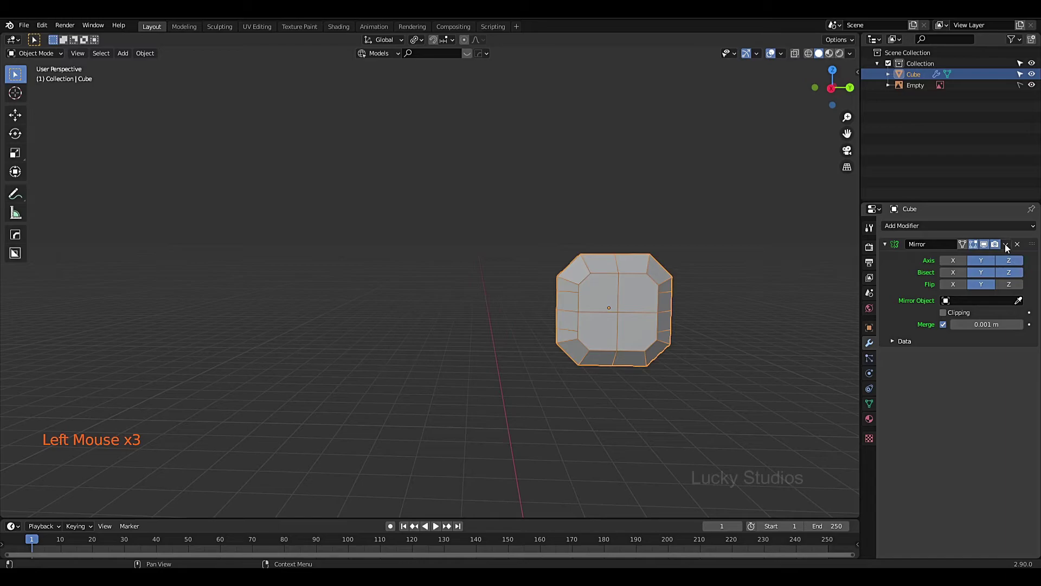
{"action": "left_click", "coordinate": [1007, 248]}
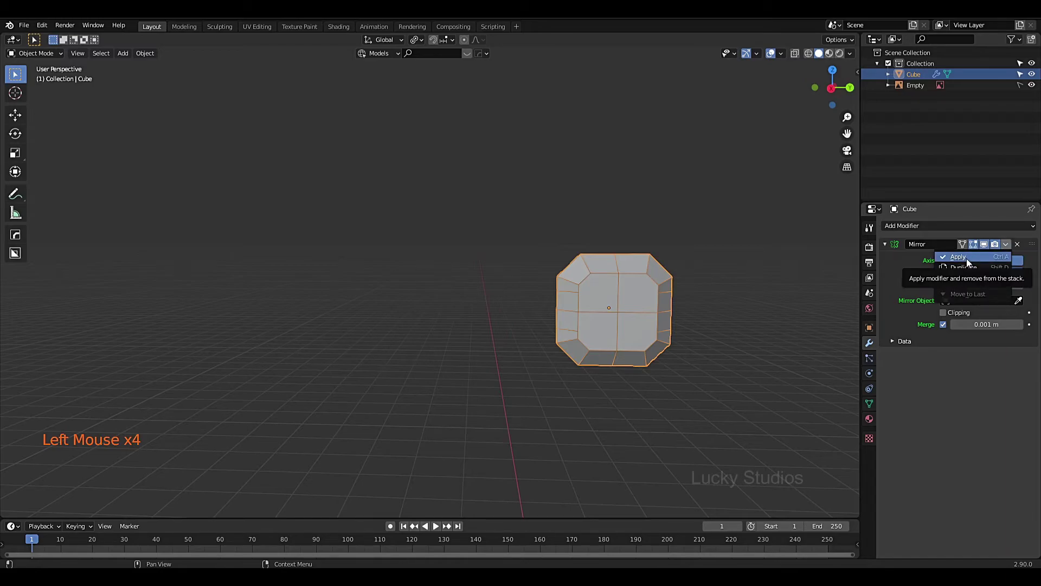
{"action": "left_click", "coordinate": [963, 429]}
{"action": "key", "text": "ctrl+a"}
{"action": "left_click", "coordinate": [1011, 247]}
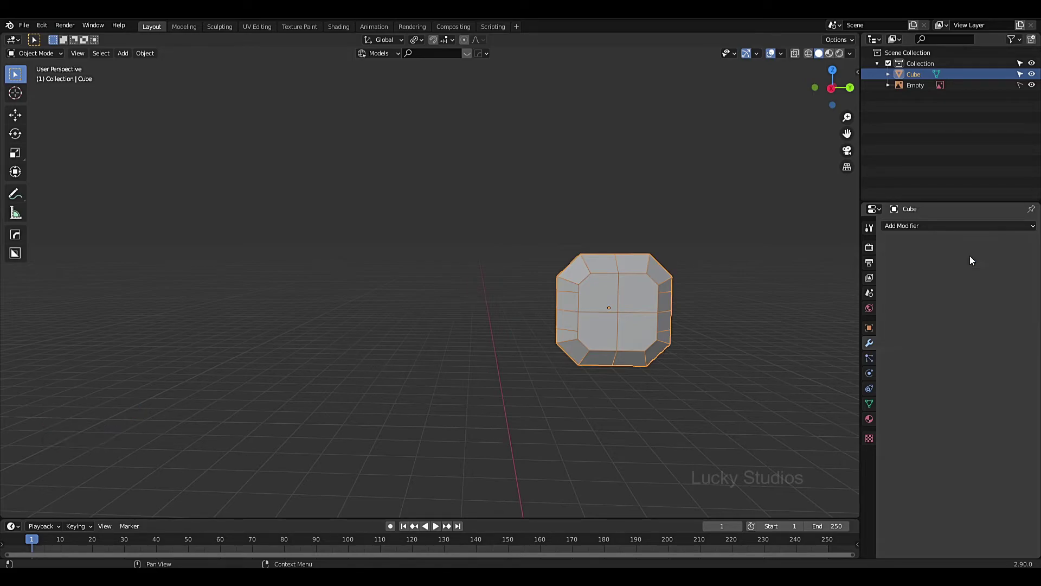
{"action": "middle_click", "coordinate": [648, 411]}
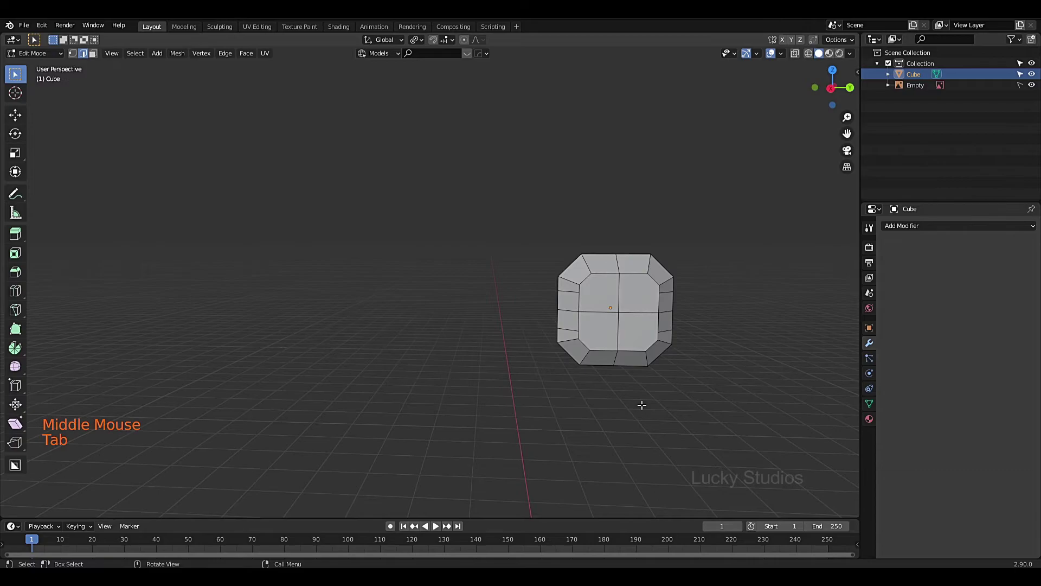